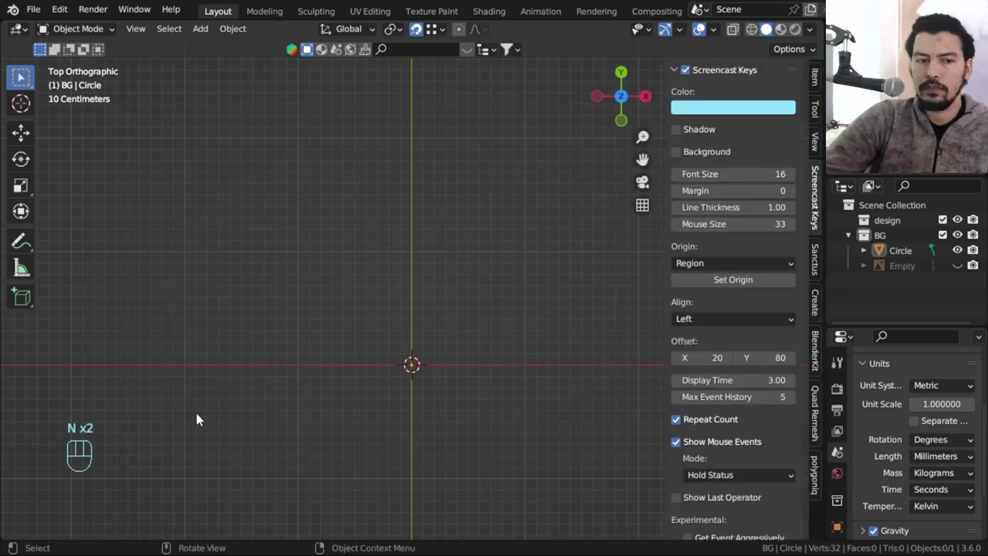
Move the Circle object out of BG into the design collection.
{"action": "left_click", "coordinate": [325, 334]}
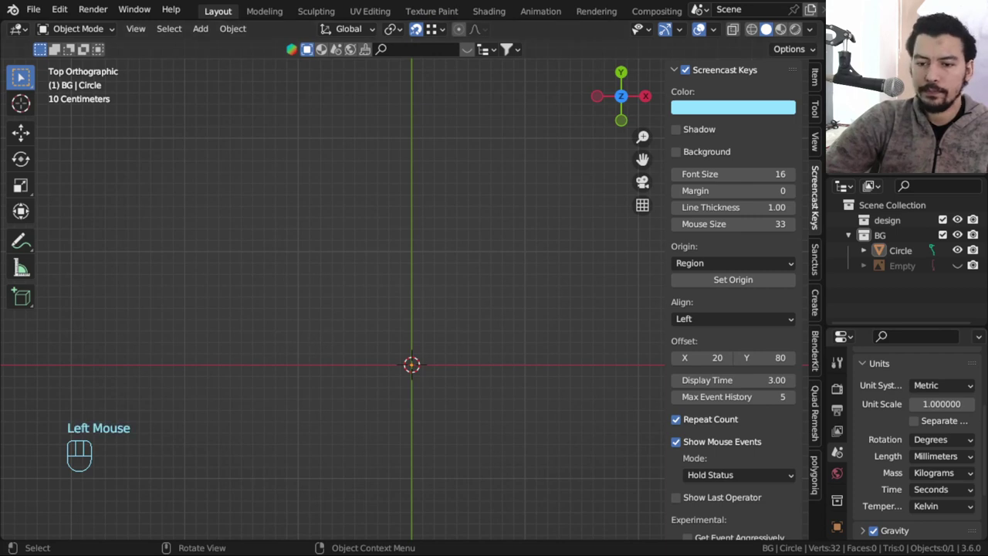
{"action": "left_click", "coordinate": [478, 403]}
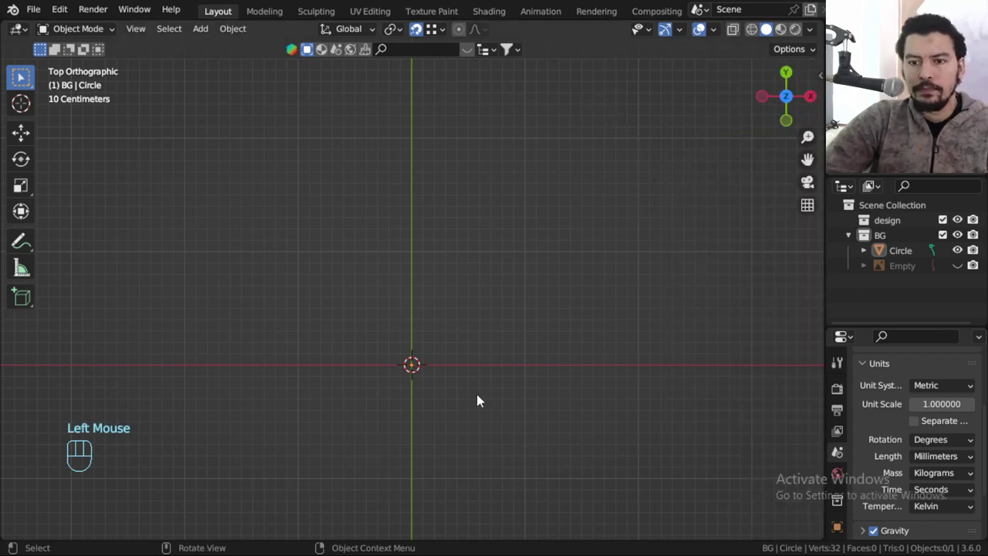
{"action": "left_click", "coordinate": [915, 253]}
{"action": "key", "text": "m"}
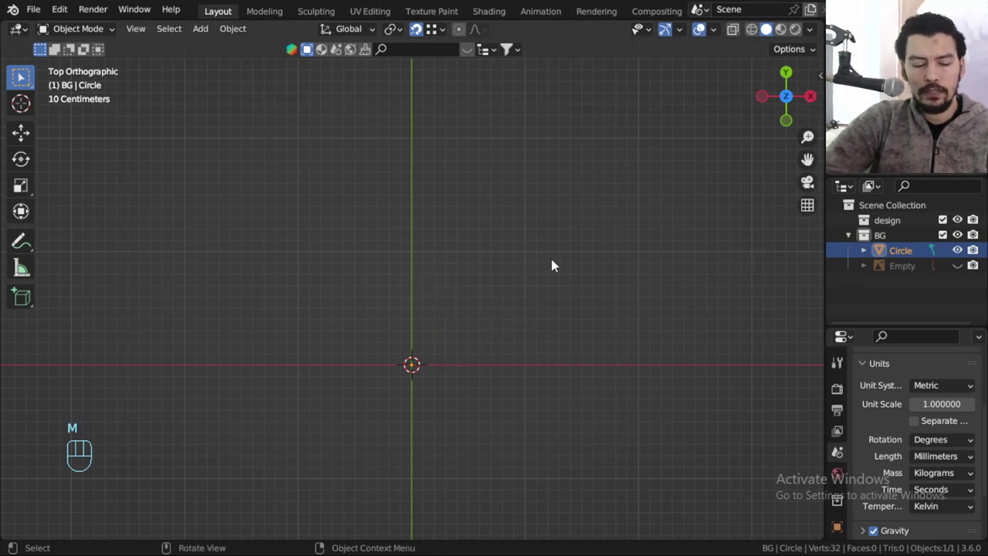
{"action": "key", "text": "m"}
{"action": "left_click", "coordinate": [854, 225]}
{"action": "left_click", "coordinate": [870, 299]}
{"action": "key", "text": "c"}
{"action": "left_click", "coordinate": [890, 266]}
{"action": "left_click_drag", "start_coordinate": [890, 266], "coordinate": [896, 273]}
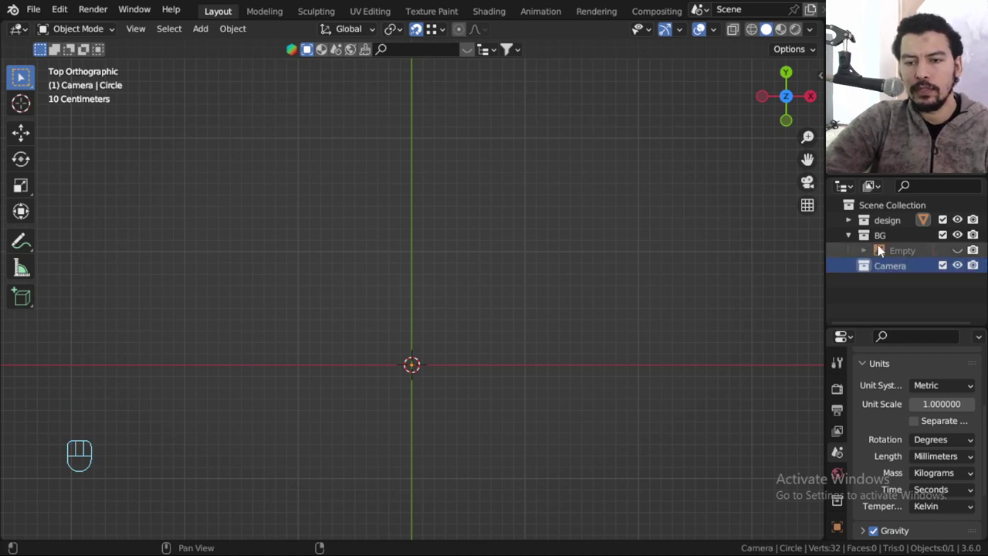
Create a new top-level collection and rename it Camera.
{"action": "left_click", "coordinate": [849, 241]}
{"action": "left_click", "coordinate": [886, 228]}
{"action": "left_click", "coordinate": [890, 254]}
{"action": "key", "text": "KP_Decimal"}
Frame the circle in the viewport and reselect its outline.
{"action": "left_click", "coordinate": [506, 337]}
{"action": "key", "text": "a"}
{"action": "key", "text": "KP_Decimal"}
{"action": "scroll", "scroll_direction": "down", "scroll_amount": 3}
{"action": "scroll", "scroll_direction": "up", "scroll_amount": 3}
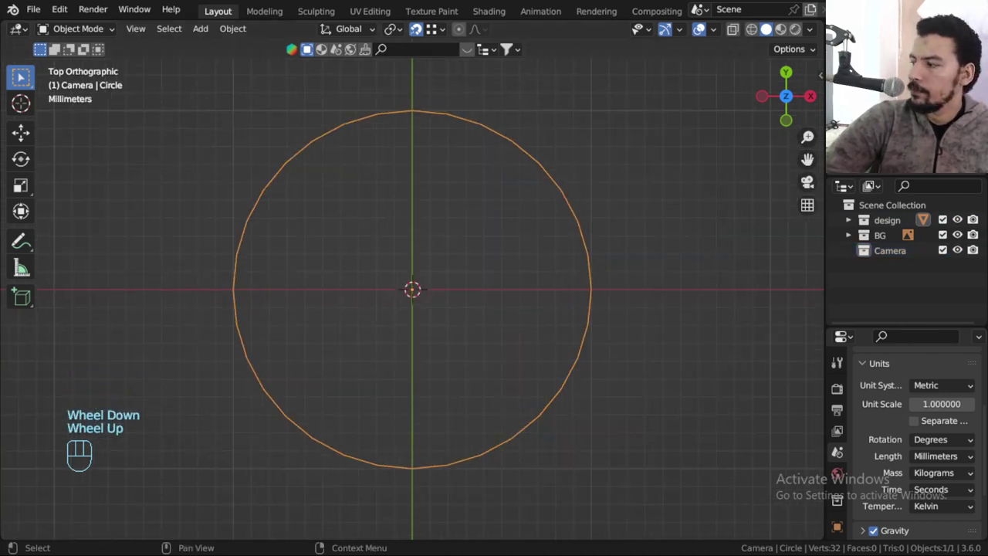
{"action": "key", "text": "F10"}
{"action": "left_click", "coordinate": [630, 307]}
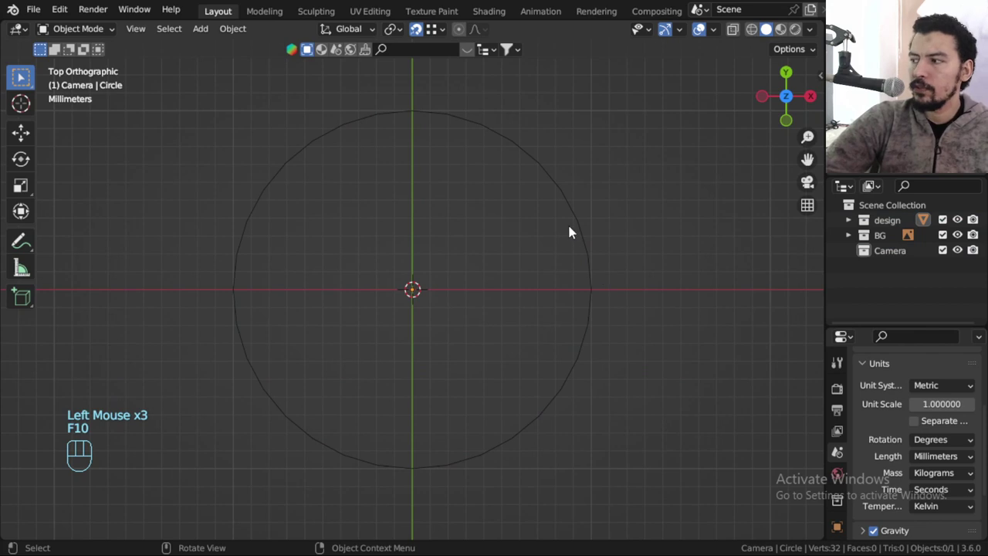
{"action": "left_click", "coordinate": [569, 193]}
Shrink the circle and stand it upright with rotation and scale applied.
{"action": "scroll", "scroll_direction": "down", "scroll_amount": 3}
{"action": "middle_click", "coordinate": [587, 225]}
{"action": "key", "text": "KP_7"}
{"action": "left_click", "coordinate": [543, 299]}
{"action": "scroll", "scroll_direction": "down", "scroll_amount": 3}
{"action": "left_click", "coordinate": [507, 278]}
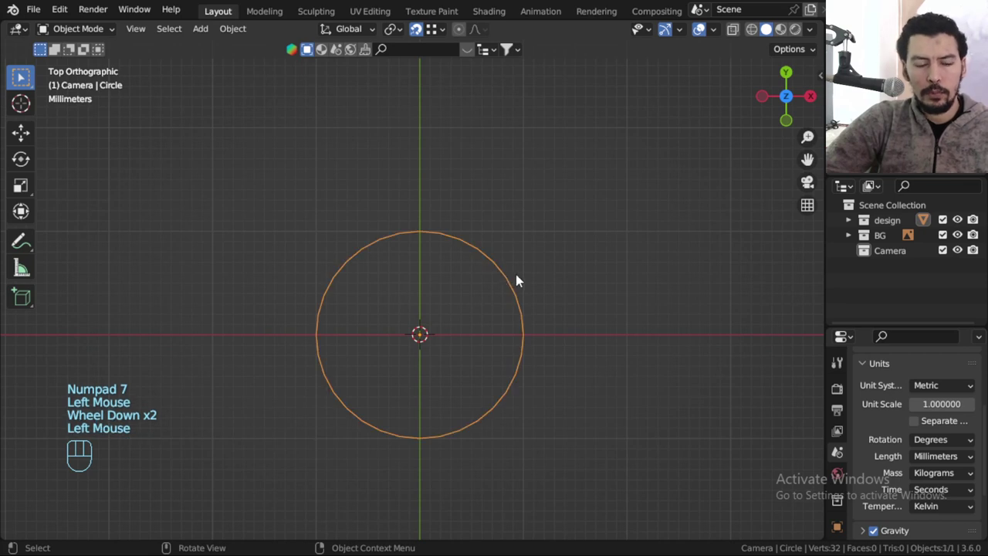
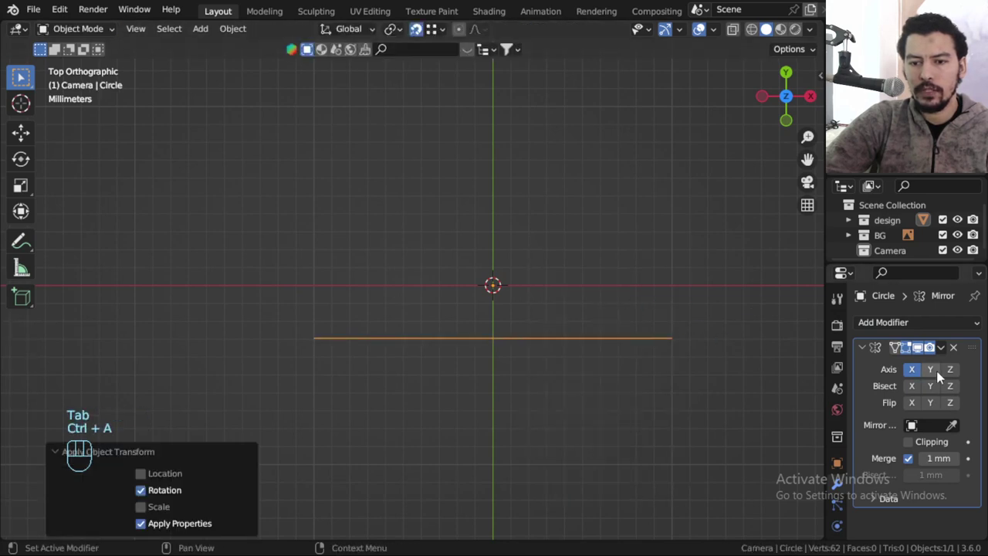
Mirror the circle along Y with clipping instead of X, then extrude its edge into a band.
{"action": "left_click", "coordinate": [939, 375]}
{"action": "left_click", "coordinate": [919, 375]}
{"action": "key", "text": "Tab"}
{"action": "left_click", "coordinate": [919, 444]}
{"action": "key", "text": "e"}
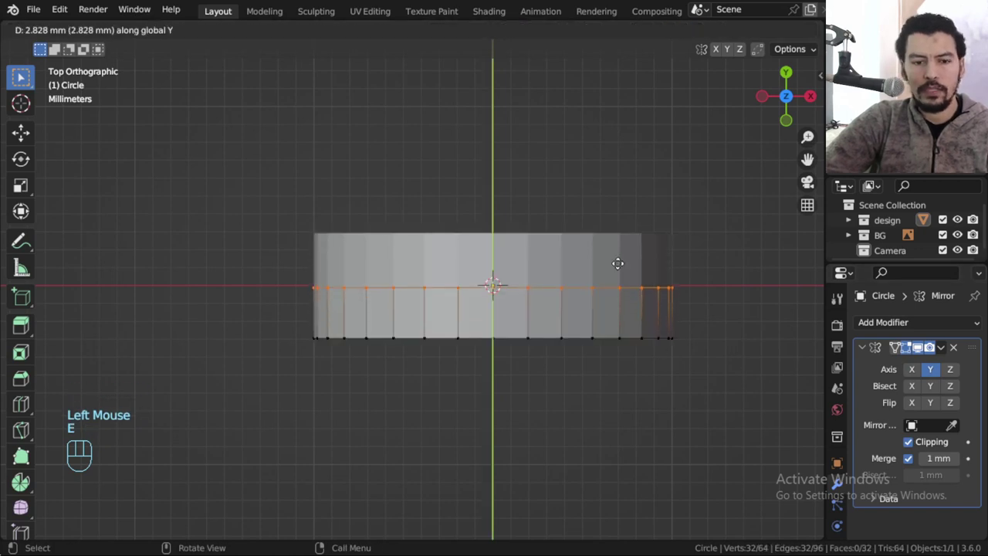
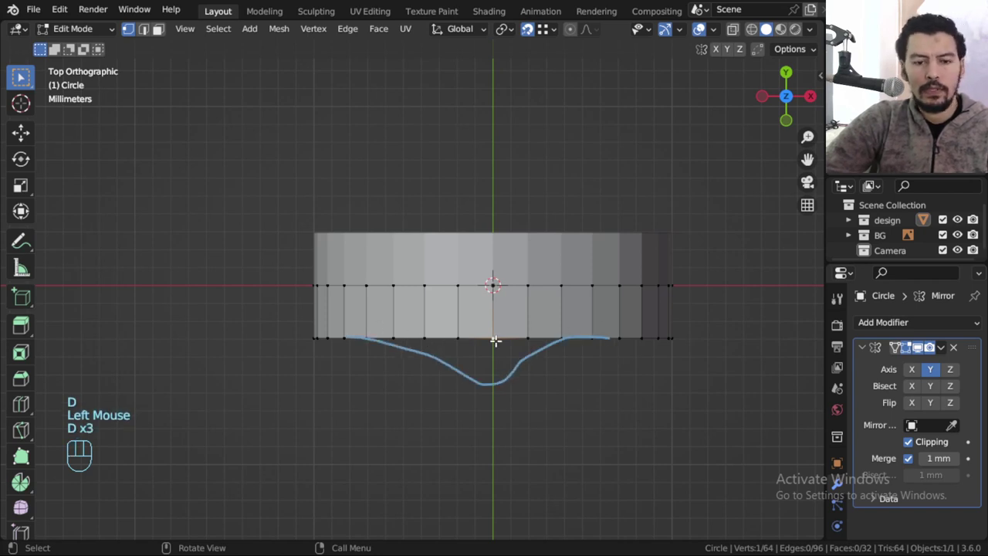
Pull the band's centre vertex and edge along the guide with proportional falloff.
{"action": "key", "text": "g"}
{"action": "left_click", "coordinate": [531, 34]}
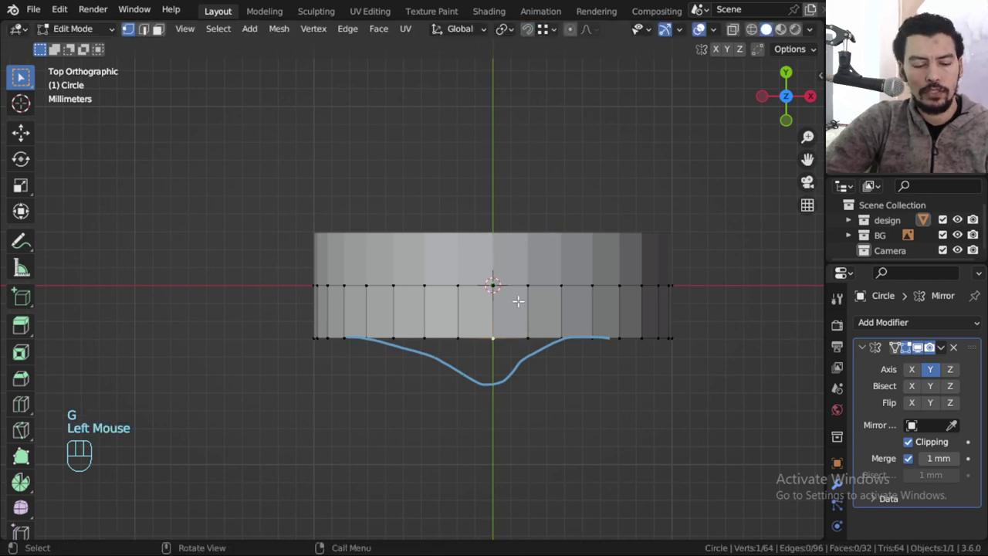
{"action": "left_click", "coordinate": [576, 39]}
{"action": "key", "text": "g"}
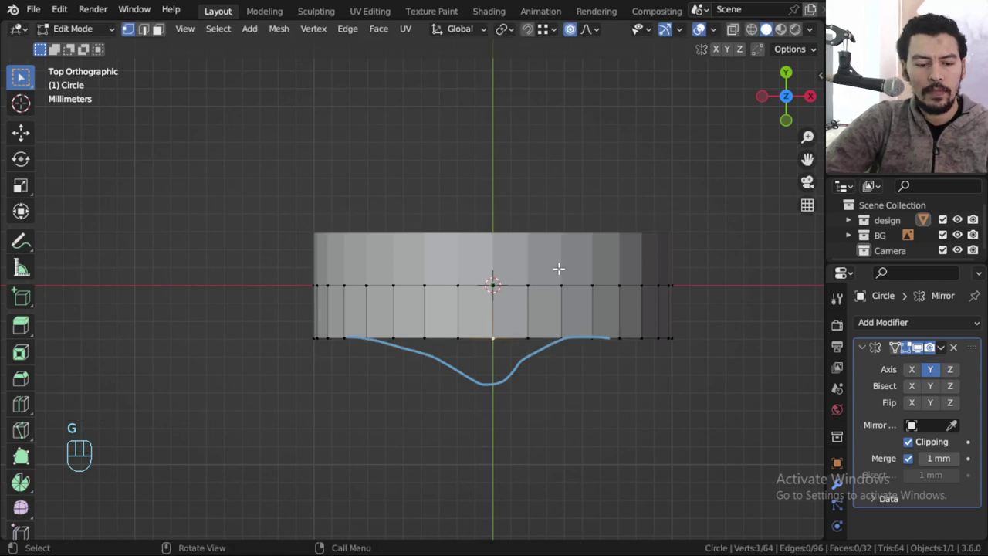
{"action": "key", "text": "g"}
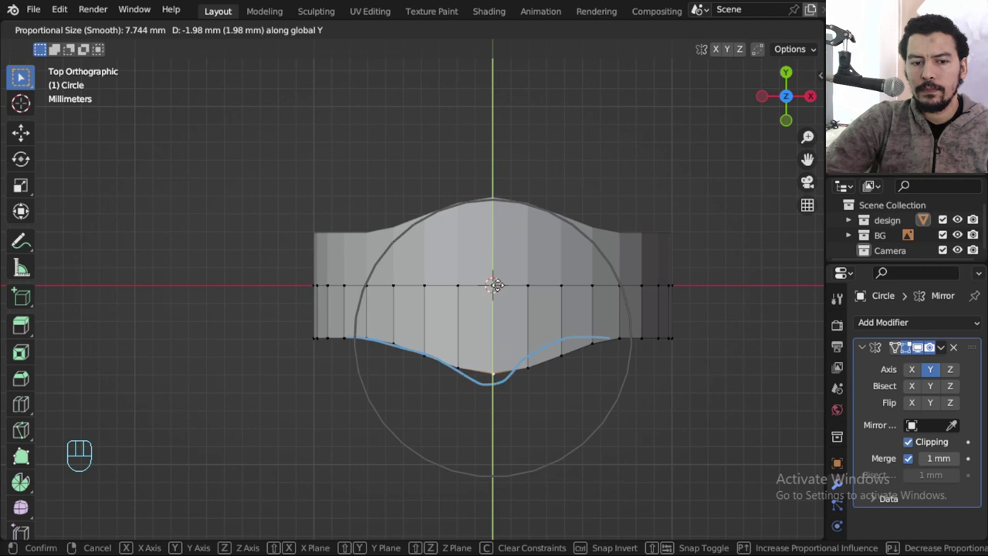
Confirm the reshaped edge and pull the lower edge into a smooth dip.
{"action": "left_click", "coordinate": [591, 42]}
{"action": "left_click", "coordinate": [590, 41]}
{"action": "left_click_drag", "start_coordinate": [592, 38], "coordinate": [469, 215]}
{"action": "key", "text": "g"}
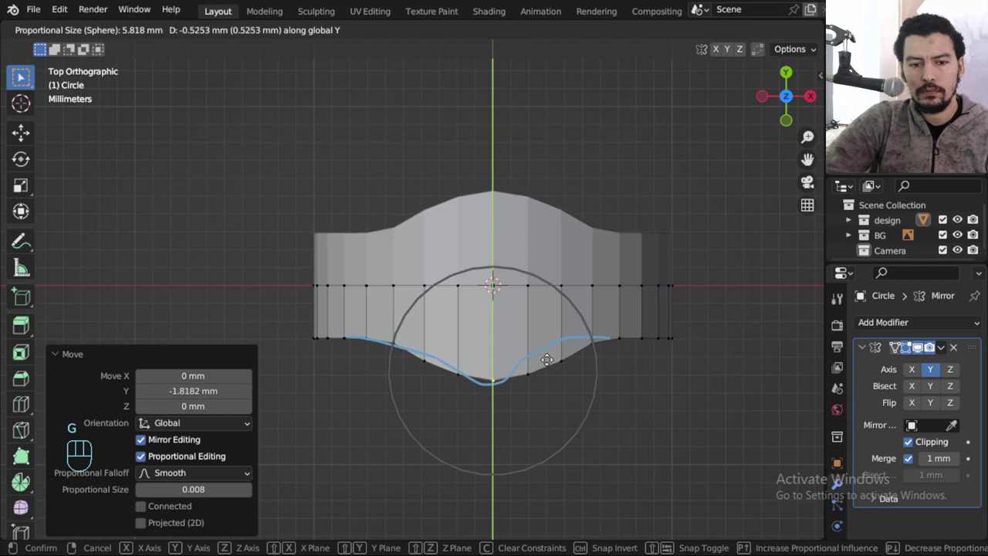
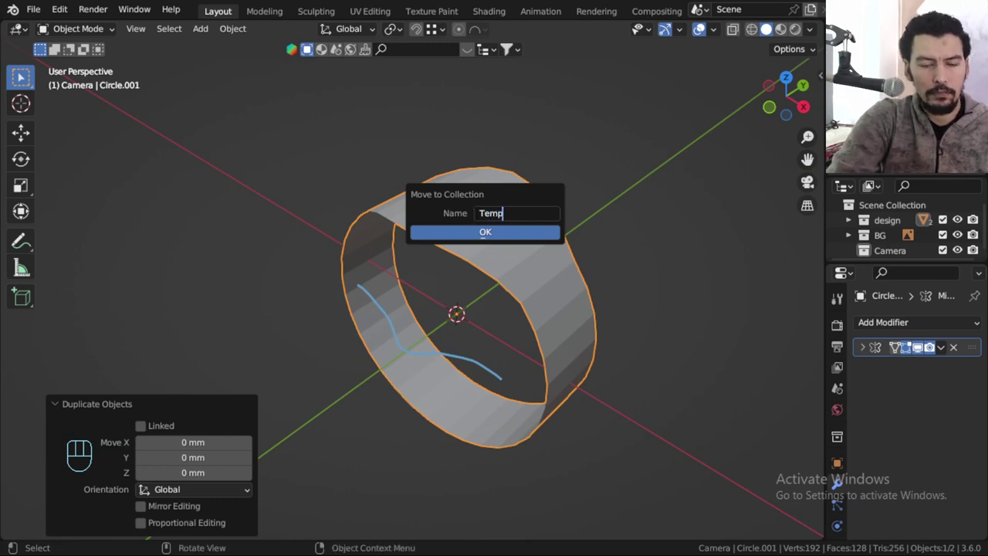
Put the band's copy into a new Temp collection excluded from view.
{"action": "scroll", "scroll_direction": "down", "scroll_amount": 3}
{"action": "left_click", "coordinate": [951, 232]}
{"action": "left_click", "coordinate": [577, 283]}
{"action": "key", "text": "Tab"}
{"action": "key", "text": "Tab"}
Orbit around the shaped ring band to inspect it.
{"action": "key", "text": "KP_1"}
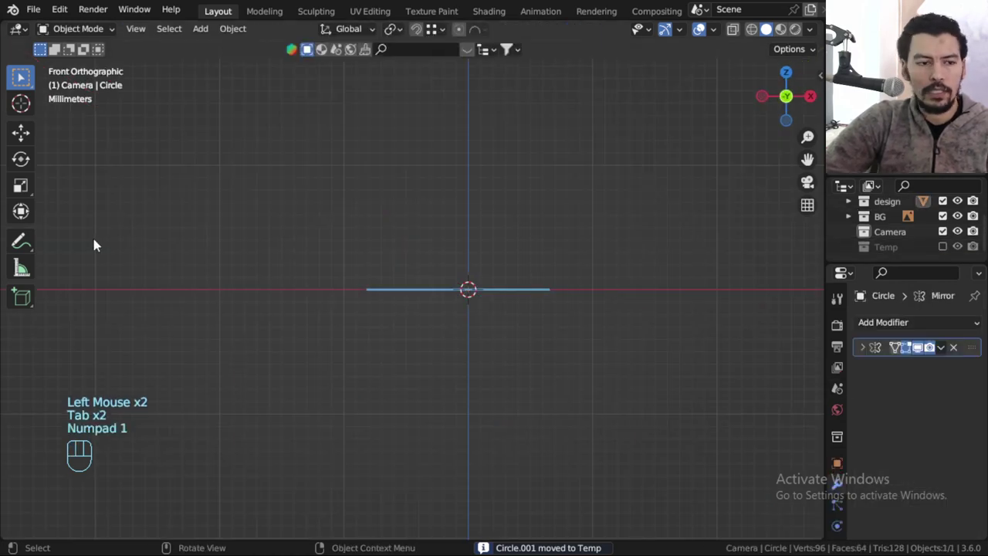
{"action": "left_click", "coordinate": [36, 244]}
{"action": "left_click_drag", "start_coordinate": [162, 60], "coordinate": [260, 116]}
{"action": "left_click_drag", "start_coordinate": [31, 87], "coordinate": [140, 100]}
{"action": "left_click_drag", "start_coordinate": [472, 313], "coordinate": [454, 341]}
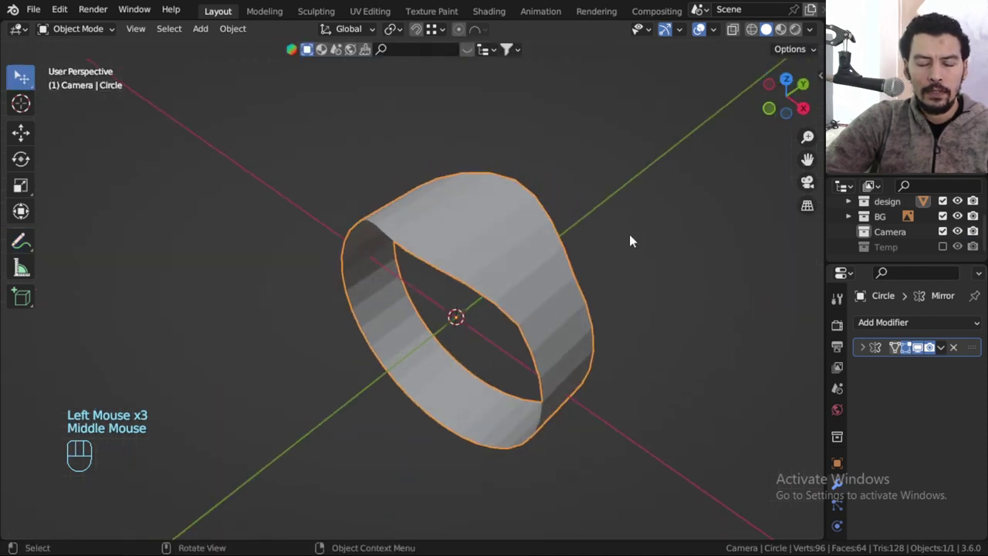
Solidify the band to a 1 mm wall, check its dimensions and apply its scale.
{"action": "left_click_drag", "start_coordinate": [936, 325], "coordinate": [686, 228]}
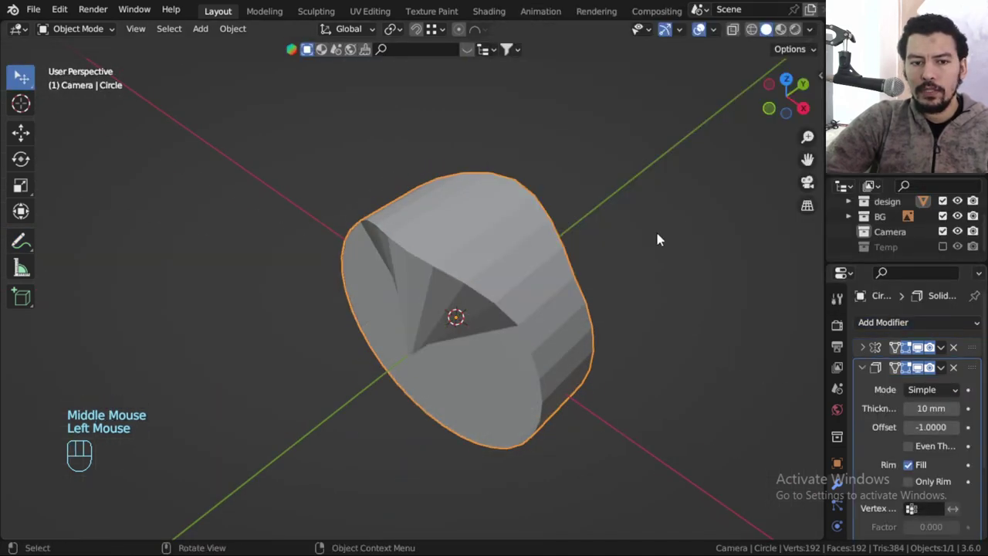
{"action": "left_click_drag", "start_coordinate": [623, 288], "coordinate": [643, 260]}
{"action": "middle_click", "coordinate": [657, 309]}
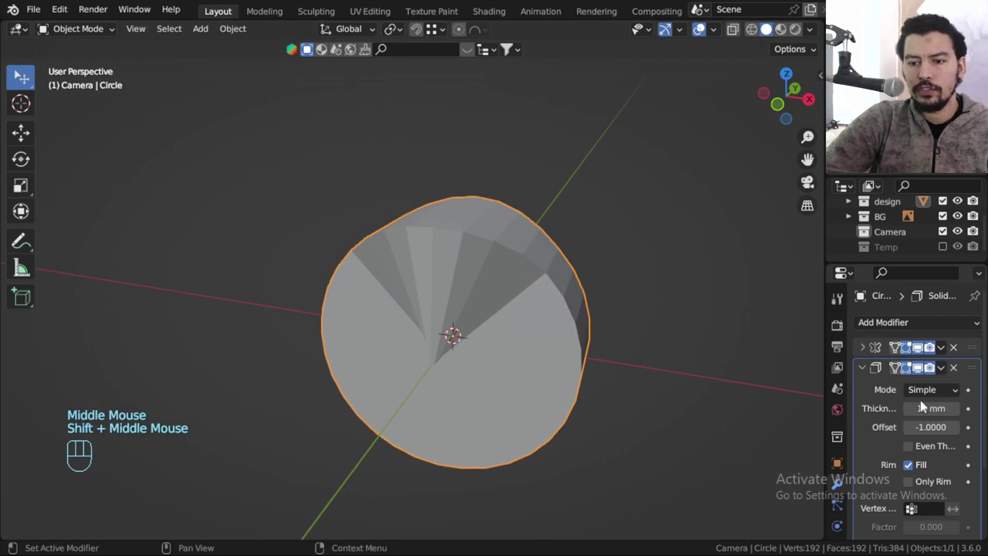
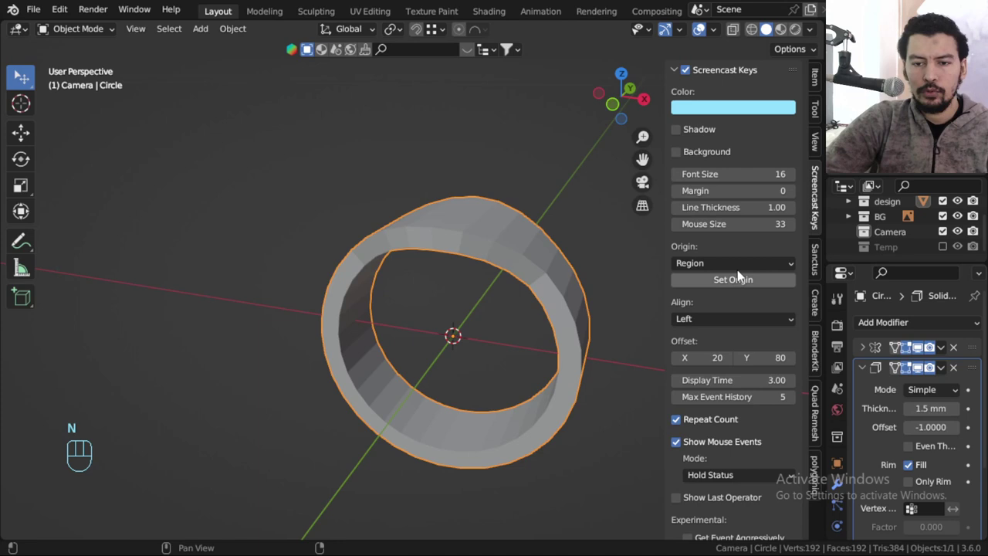
{"action": "left_click", "coordinate": [821, 80]}
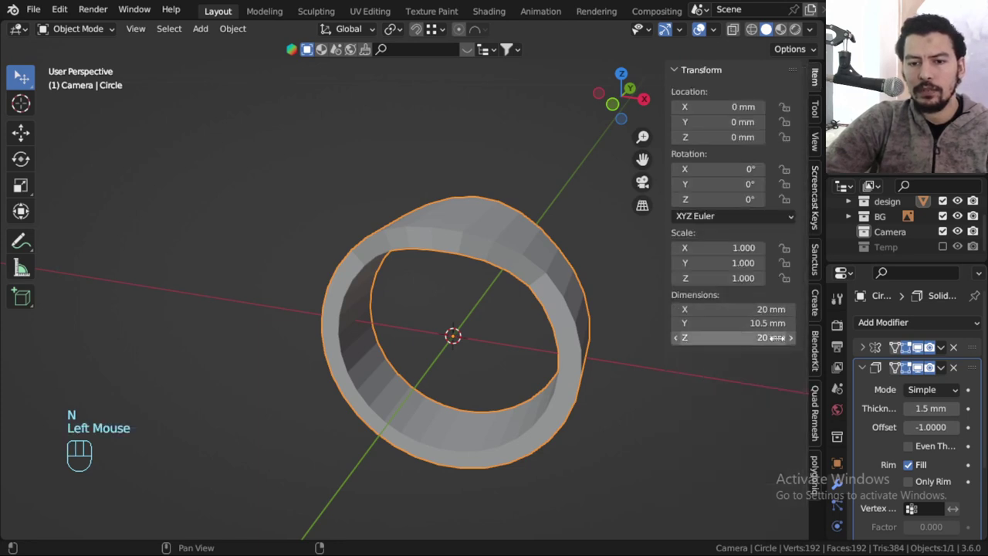
{"action": "key", "text": "ctrl+a"}
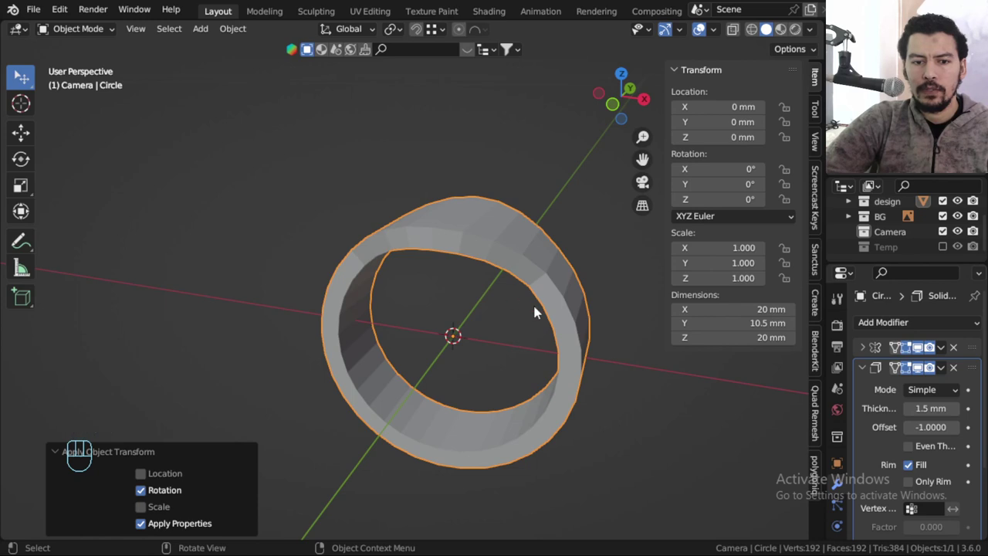
{"action": "left_click_drag", "start_coordinate": [596, 315], "coordinate": [601, 317]}
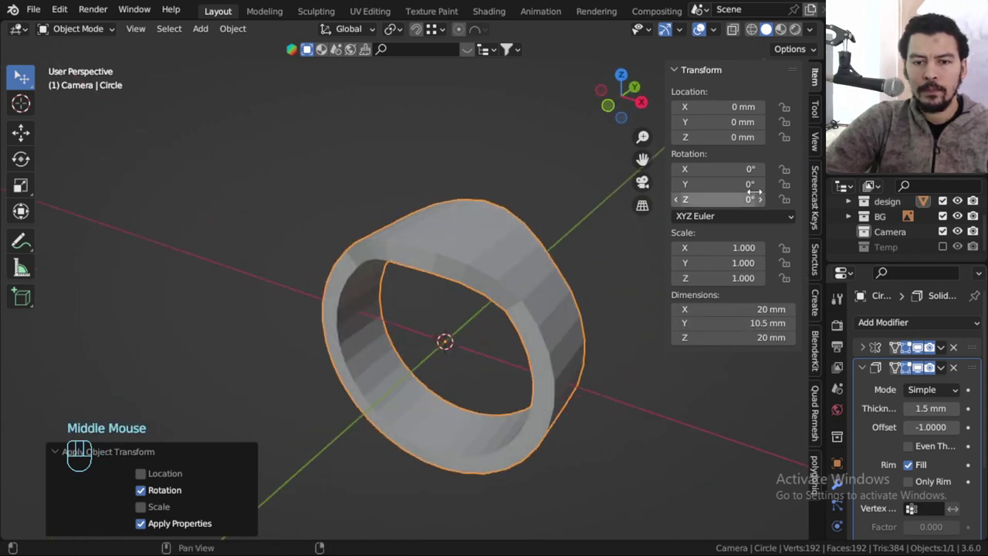
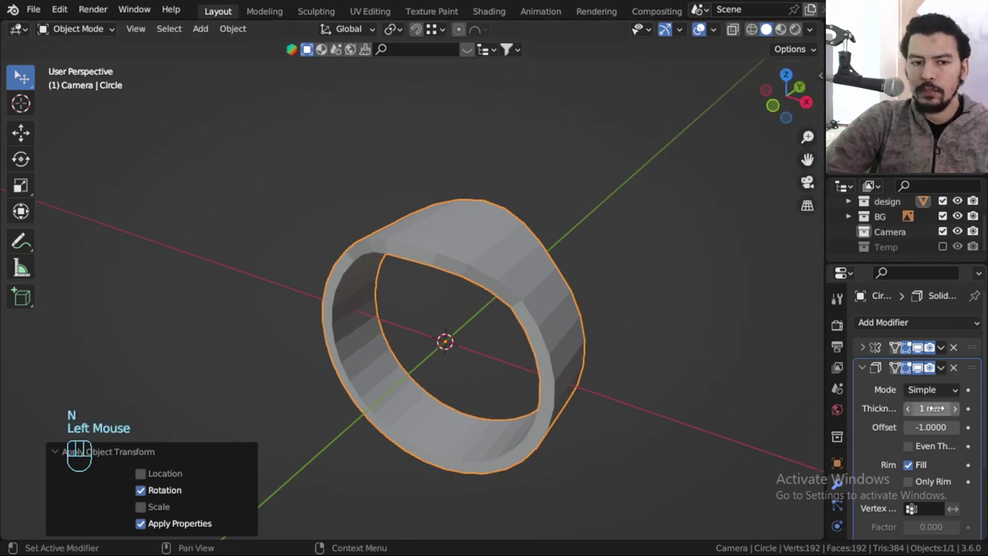
{"action": "left_click_drag", "start_coordinate": [593, 358], "coordinate": [618, 351]}
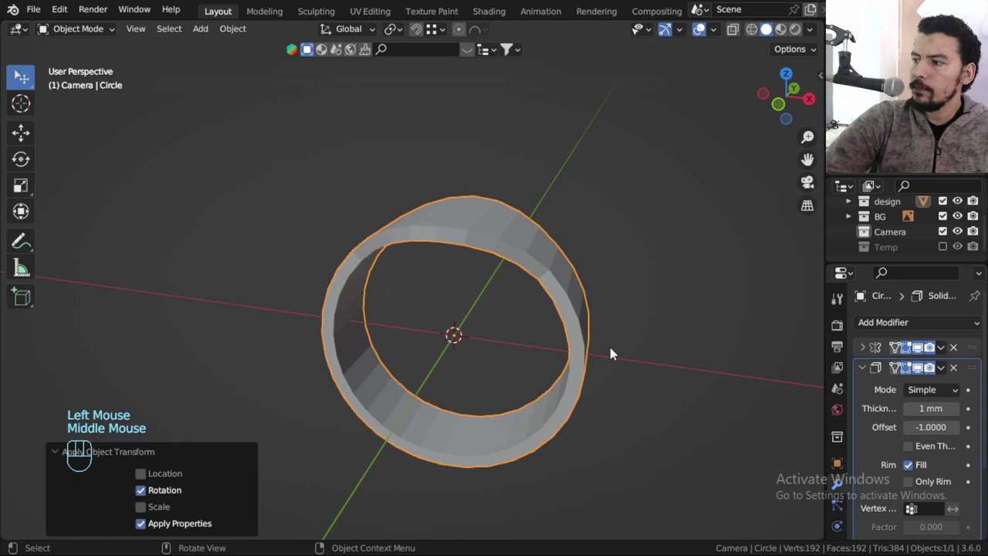
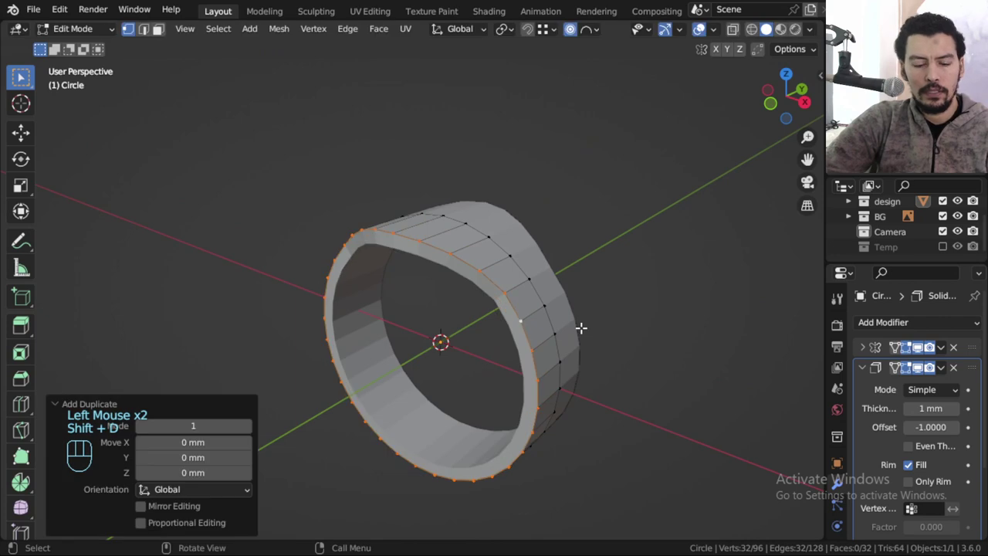
Separate the copied edge loops into their own object, Circle.002.
{"action": "key", "text": "p"}
{"action": "key", "text": "Tab"}
{"action": "left_click", "coordinate": [521, 317]}
{"action": "key", "text": "Tab"}
{"action": "key", "text": "Tab"}
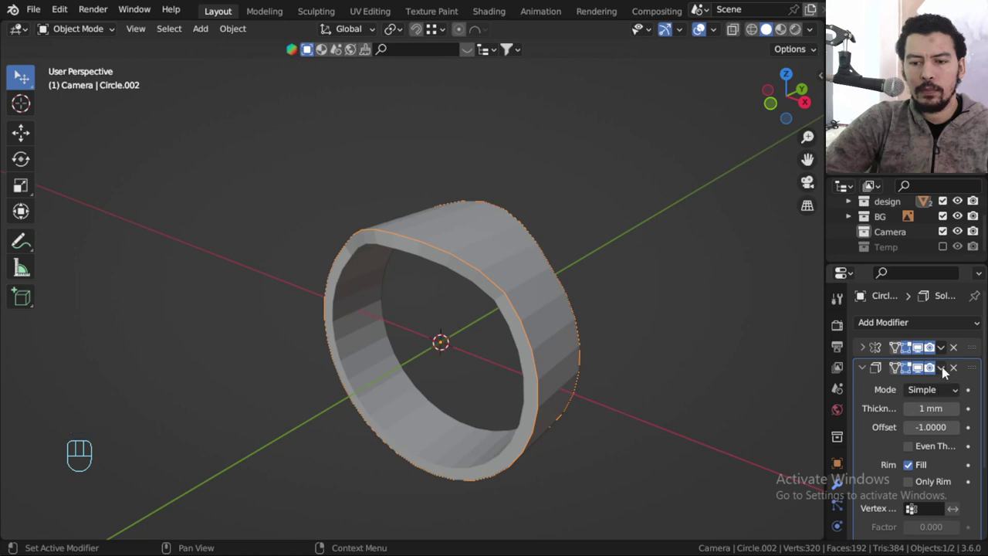
Remove the Solidify and Mirror modifiers from Circle.002.
{"action": "left_click", "coordinate": [960, 371]}
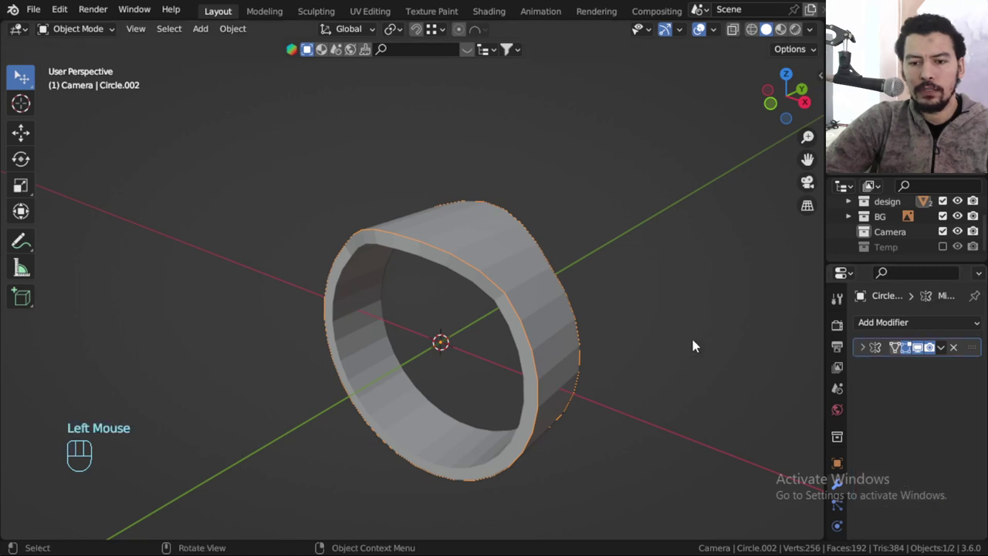
{"action": "left_click", "coordinate": [962, 352]}
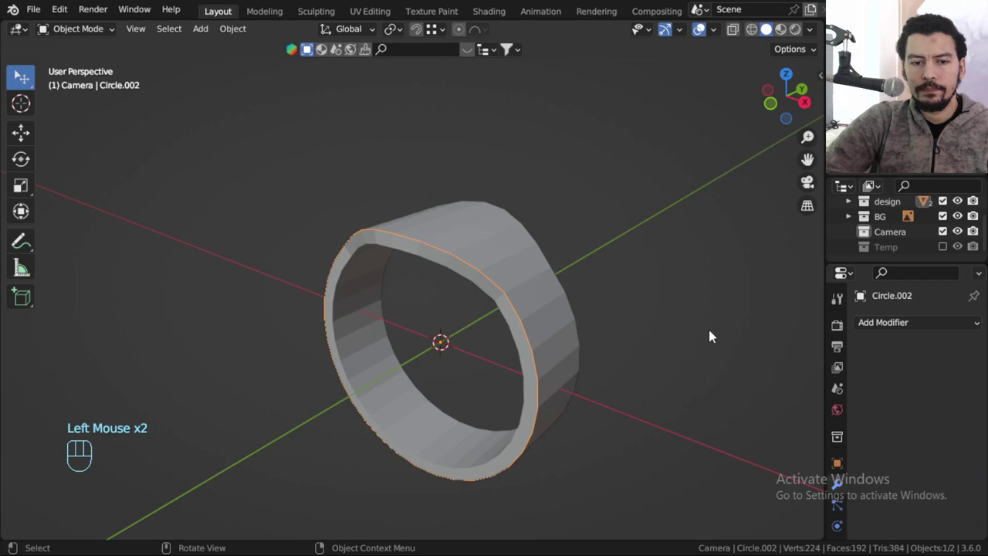
{"action": "left_click_drag", "start_coordinate": [896, 328], "coordinate": [688, 168]}
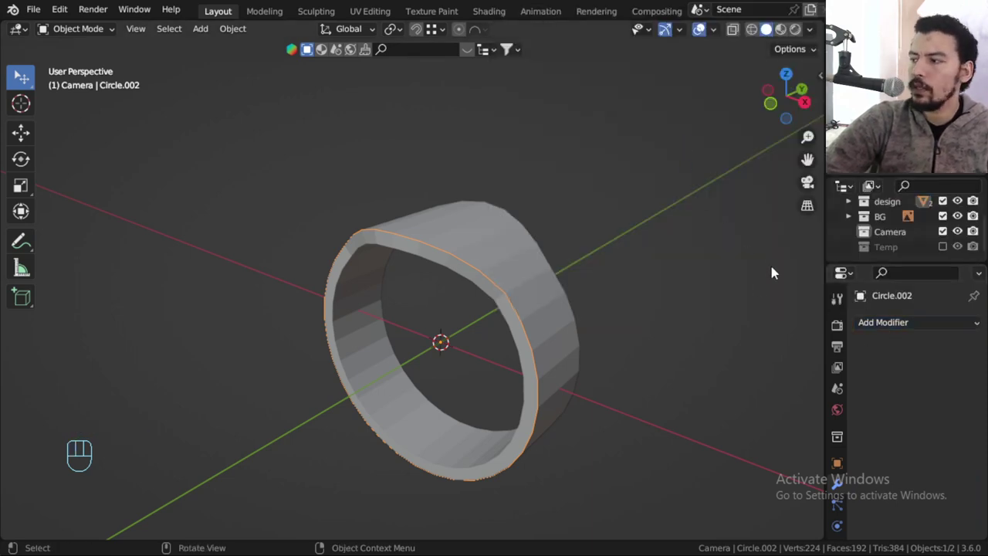
Remove the smoothing and give the edge loop a 0.32 mm round bevel wire.
{"action": "left_click_drag", "start_coordinate": [895, 327], "coordinate": [697, 240]}
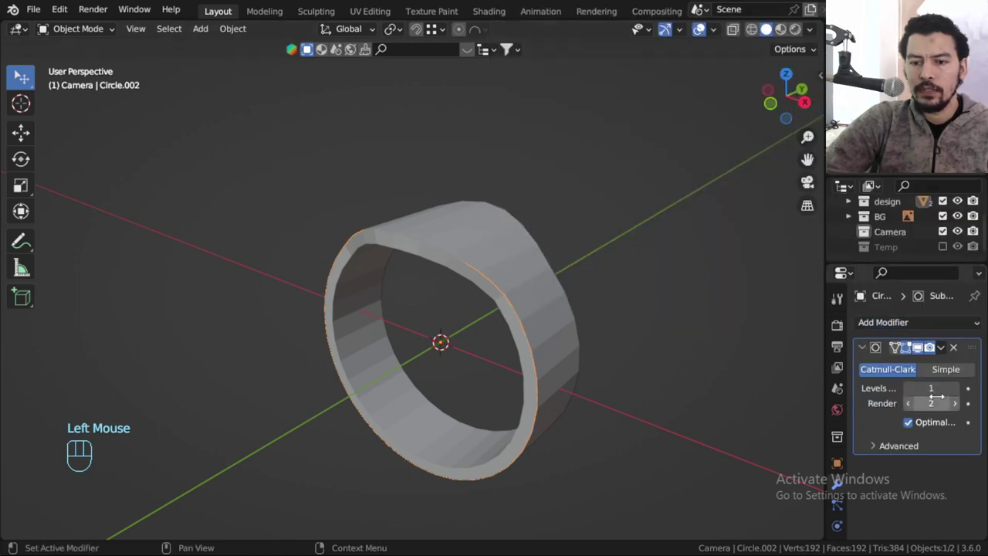
{"action": "left_click", "coordinate": [912, 409]}
{"action": "left_click_drag", "start_coordinate": [947, 355], "coordinate": [819, 358]}
{"action": "left_click", "coordinate": [909, 322]}
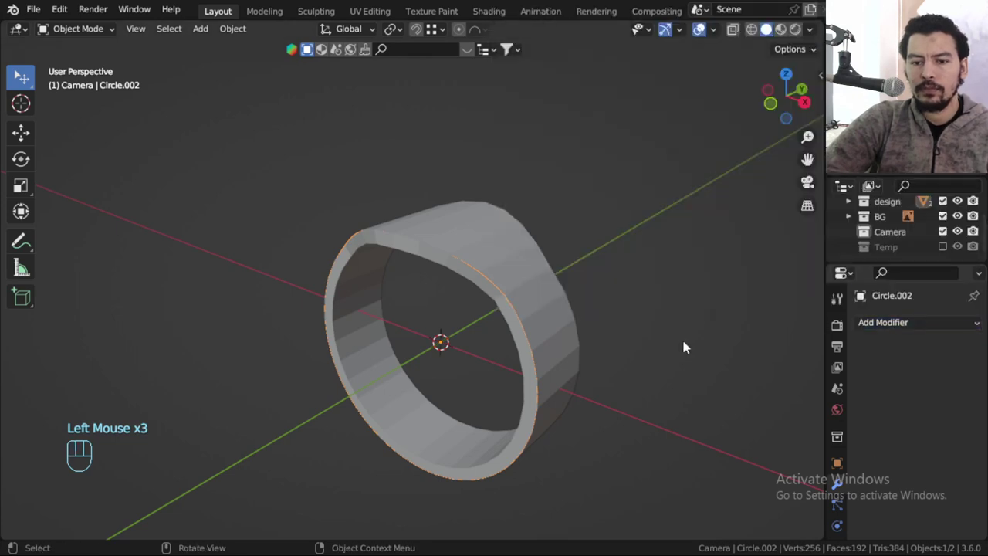
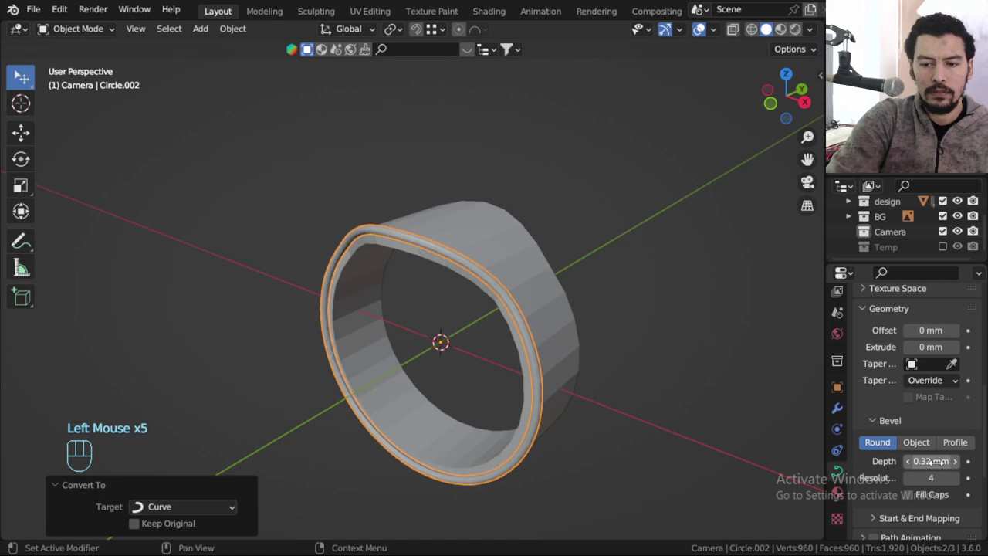
Inspect the wire from front and top views and apply its transforms.
{"action": "key", "text": "alt+a"}
{"action": "left_click_drag", "start_coordinate": [520, 336], "coordinate": [482, 336]}
{"action": "left_click", "coordinate": [415, 337]}
{"action": "key", "text": "ctrl+KP_1"}
{"action": "left_click_drag", "start_coordinate": [529, 315], "coordinate": [465, 349]}
{"action": "key", "text": "KP_7"}
{"action": "left_click_drag", "start_coordinate": [522, 318], "coordinate": [431, 204]}
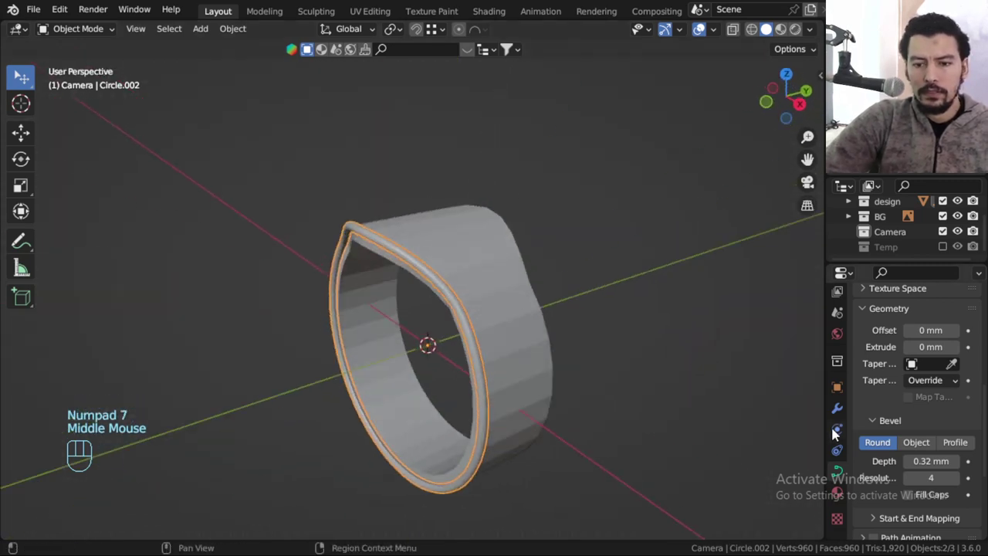
{"action": "left_click", "coordinate": [835, 415]}
{"action": "left_click_drag", "start_coordinate": [897, 331], "coordinate": [650, 305]}
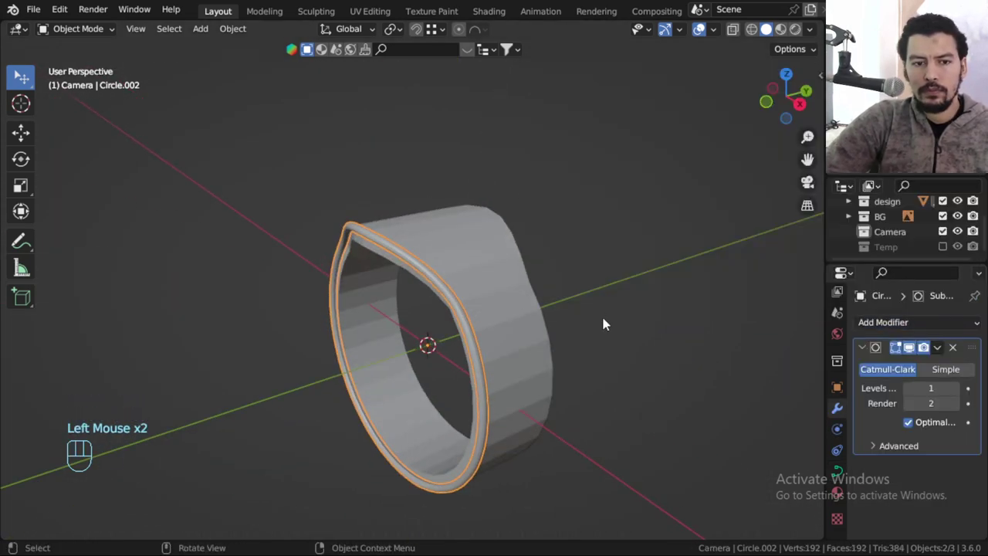
{"action": "key", "text": "ctrl+a"}
Mirror the edge wire onto the opposite band edge along Y and check both.
{"action": "left_click_drag", "start_coordinate": [568, 310], "coordinate": [867, 346]}
{"action": "left_click", "coordinate": [867, 350]}
{"action": "left_click", "coordinate": [877, 334]}
{"action": "left_click_drag", "start_coordinate": [876, 332], "coordinate": [714, 215]}
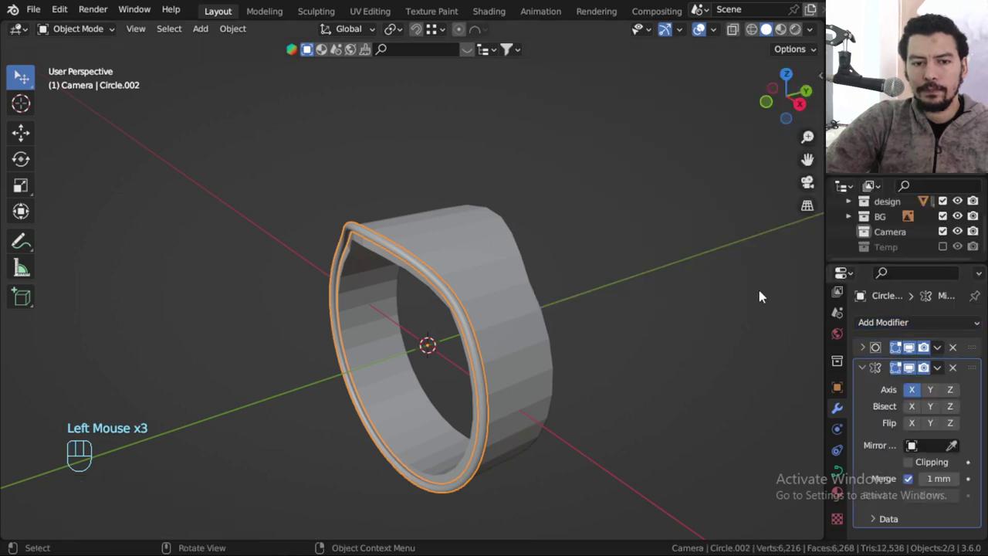
{"action": "left_click", "coordinate": [917, 399]}
{"action": "left_click", "coordinate": [937, 399]}
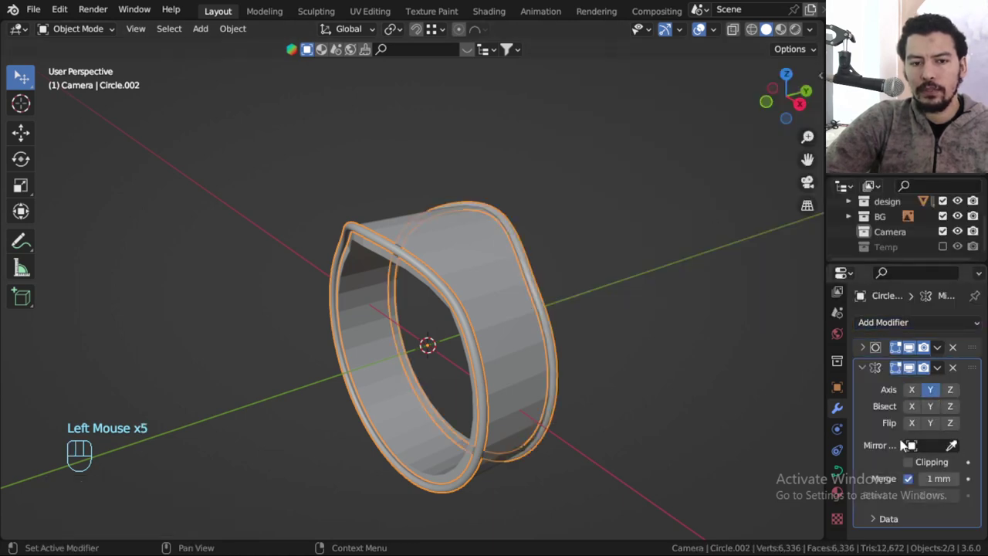
{"action": "left_click_drag", "start_coordinate": [546, 377], "coordinate": [529, 361]}
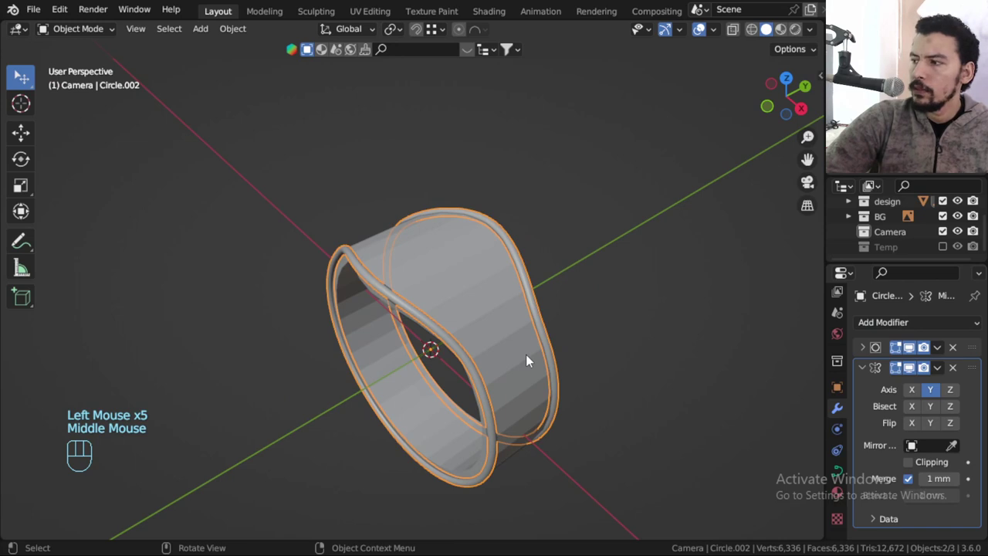
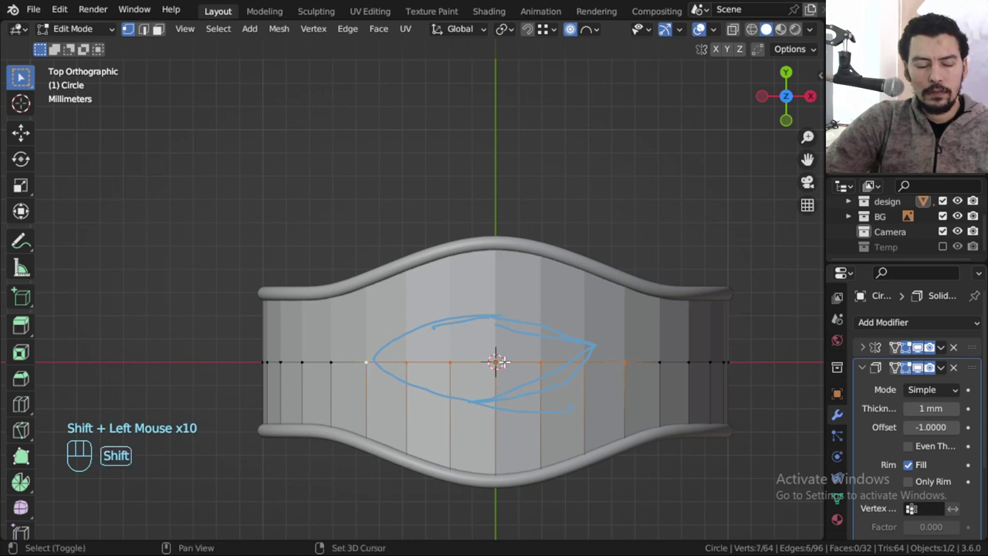
Duplicate the selected centre-line vertices of the band.
{"action": "key", "text": "shift+d"}
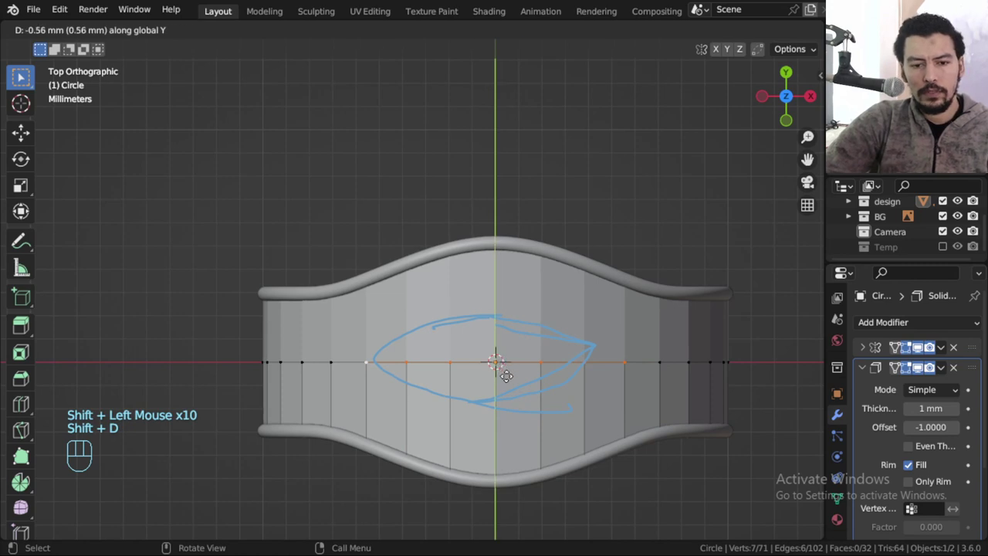
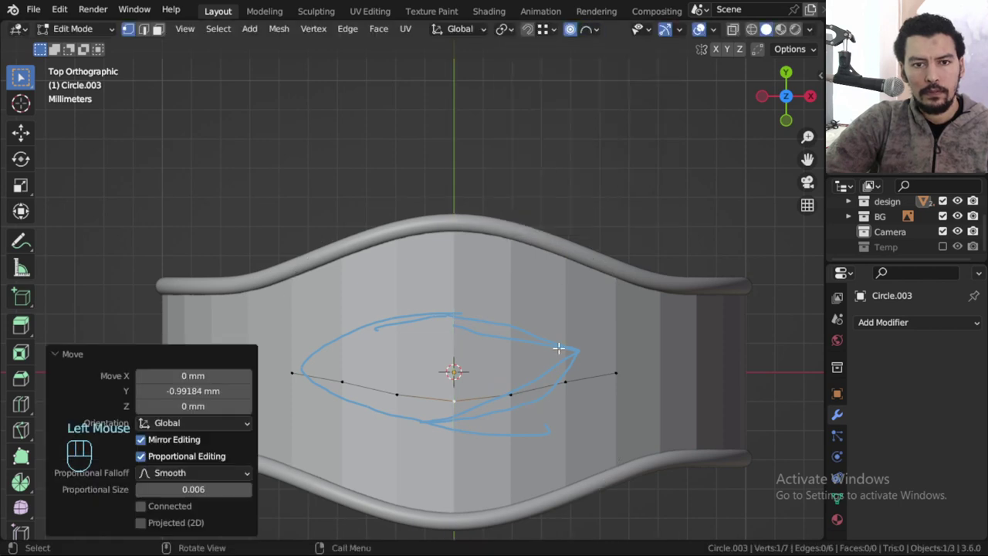
Bend the outline's vertices with proportional falloff to match the sketch, then leave Edit Mode.
{"action": "key", "text": "g"}
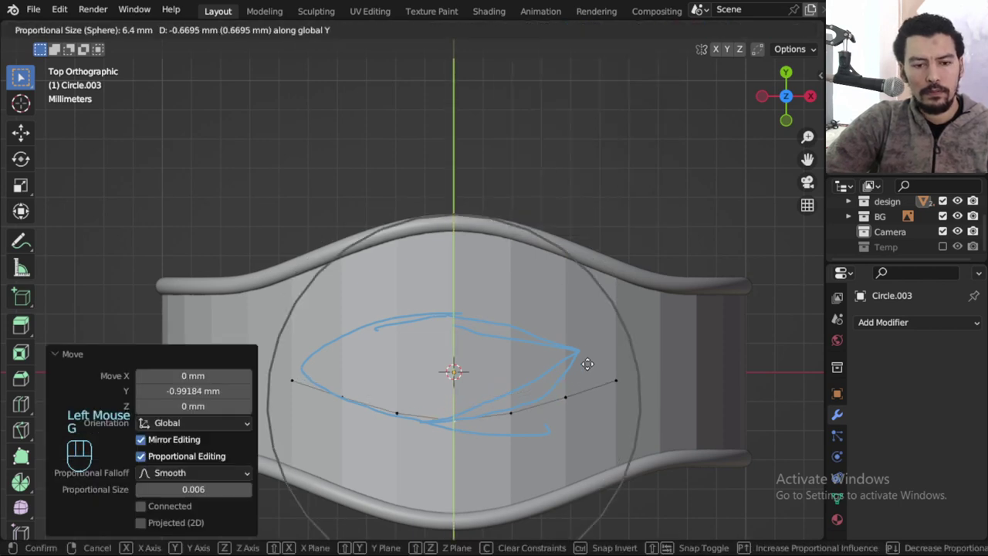
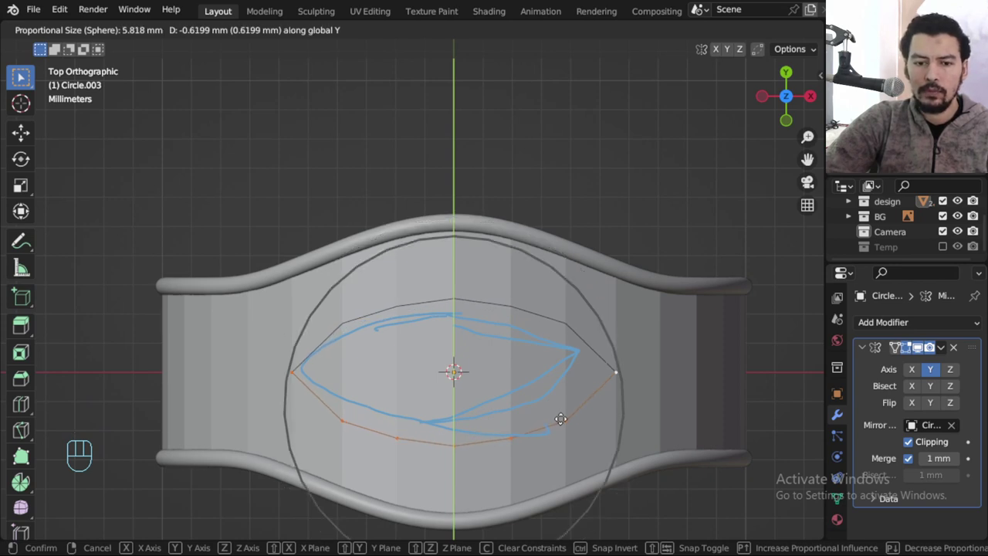
{"action": "key", "text": "Tab"}
{"action": "scroll", "scroll_direction": "down", "scroll_amount": 3}
{"action": "left_click_drag", "start_coordinate": [584, 337], "coordinate": [539, 284]}
{"action": "middle_click", "coordinate": [536, 288]}
{"action": "middle_click", "coordinate": [581, 323]}
Apply Visual Geometry to Mesh so the mirrored marquise outline becomes real geometry.
{"action": "middle_click", "coordinate": [641, 327]}
{"action": "key", "text": "ctrl+a"}
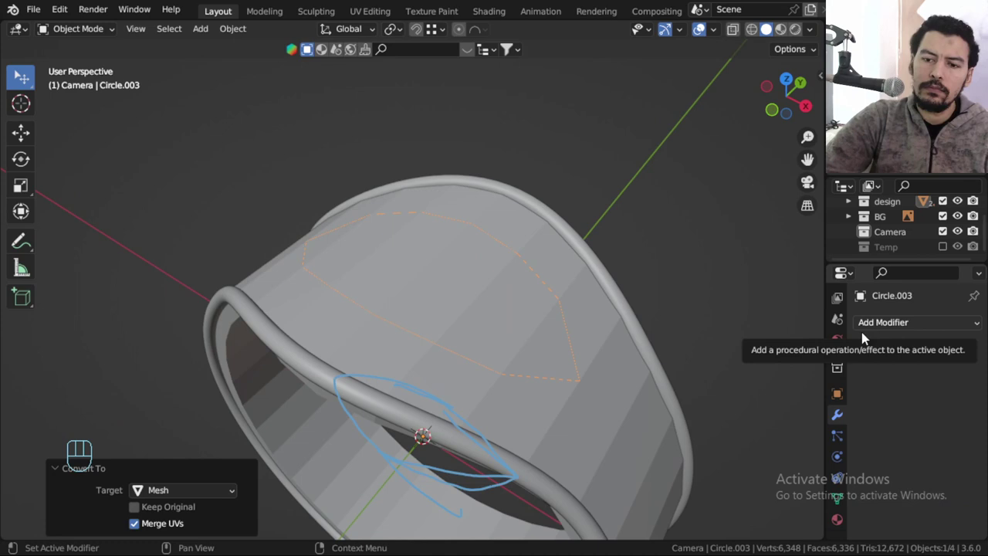
{"action": "left_click_drag", "start_coordinate": [893, 330], "coordinate": [739, 259]}
{"action": "left_click_drag", "start_coordinate": [664, 255], "coordinate": [639, 236]}
Duplicate the marquise outline and move the copy into the Temp collection.
{"action": "key", "text": "shift+d"}
{"action": "key", "text": "m"}
{"action": "left_click", "coordinate": [561, 298]}
{"action": "left_click", "coordinate": [561, 298]}
{"action": "left_click_drag", "start_coordinate": [688, 284], "coordinate": [880, 361]}
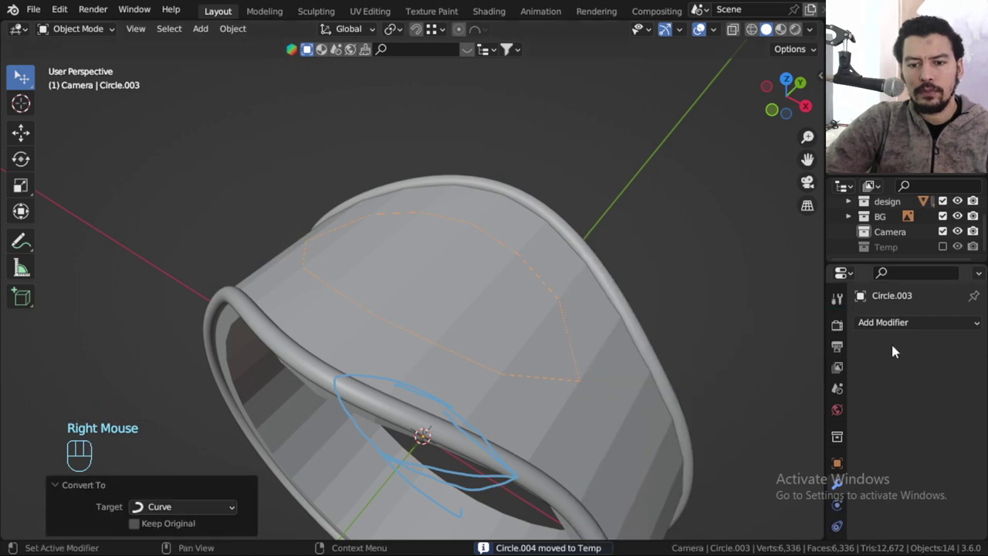
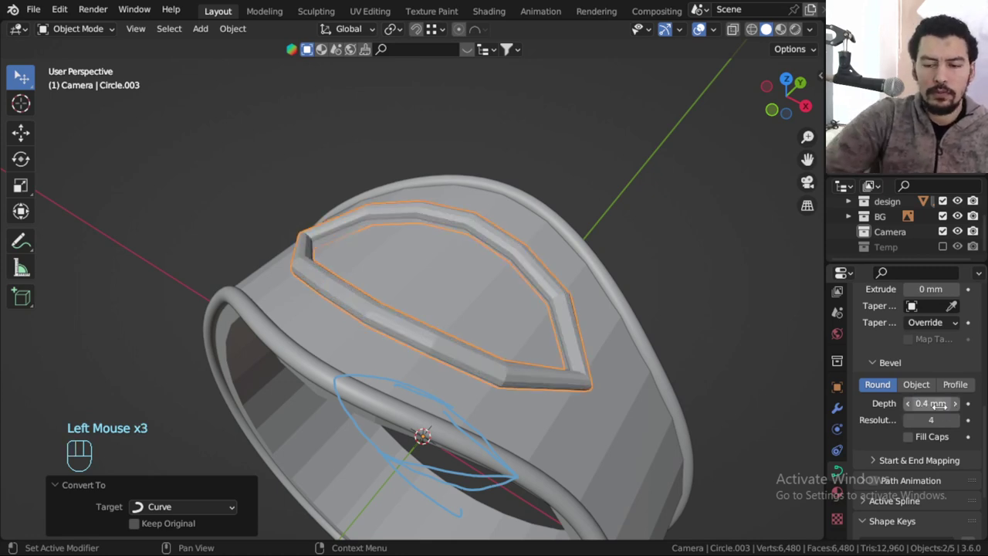
Make the outline a round wire with 0.4 mm bevel depth and a Catmull-Clark subdivision modifier.
{"action": "key", "text": "ctrl+KP_3"}
{"action": "left_click_drag", "start_coordinate": [629, 298], "coordinate": [558, 324]}
{"action": "key", "text": "ctrl+KP_2"}
{"action": "middle_click", "coordinate": [610, 318]}
{"action": "left_click_drag", "start_coordinate": [838, 411], "coordinate": [849, 402]}
{"action": "left_click", "coordinate": [896, 316]}
{"action": "left_click_drag", "start_coordinate": [905, 324], "coordinate": [757, 273]}
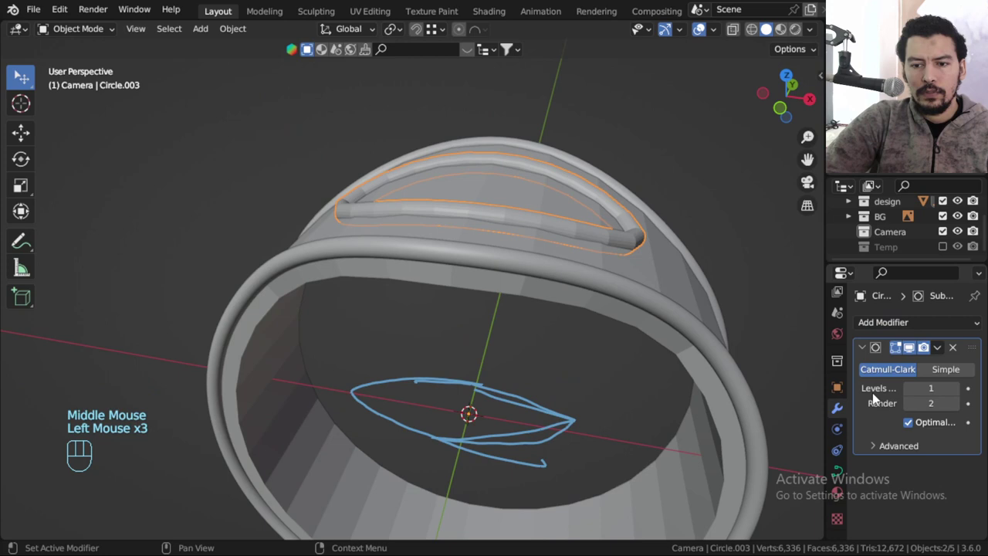
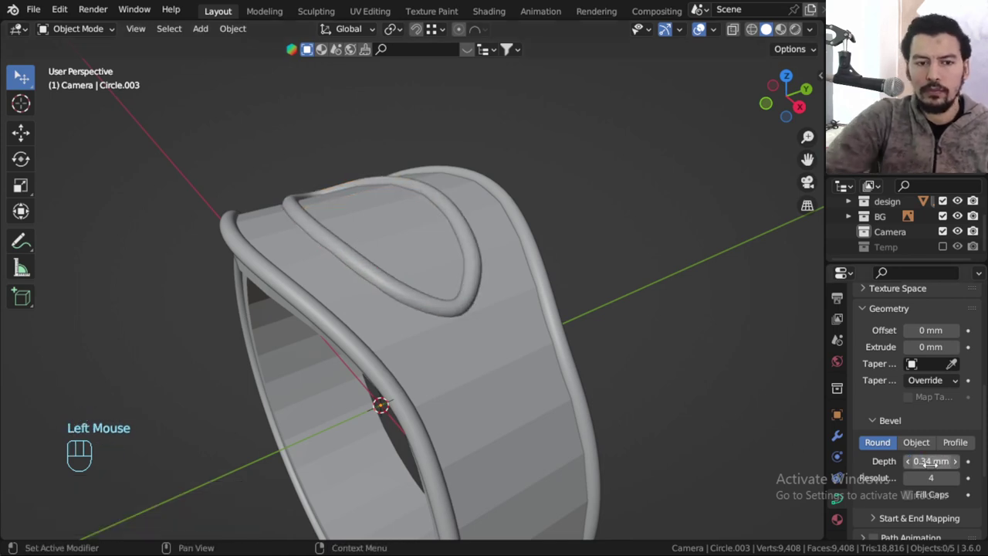
Thin the marquise wire's bevel depth to 0.34 mm, then select the ring band.
{"action": "key", "text": "alt+a"}
{"action": "middle_click", "coordinate": [589, 337]}
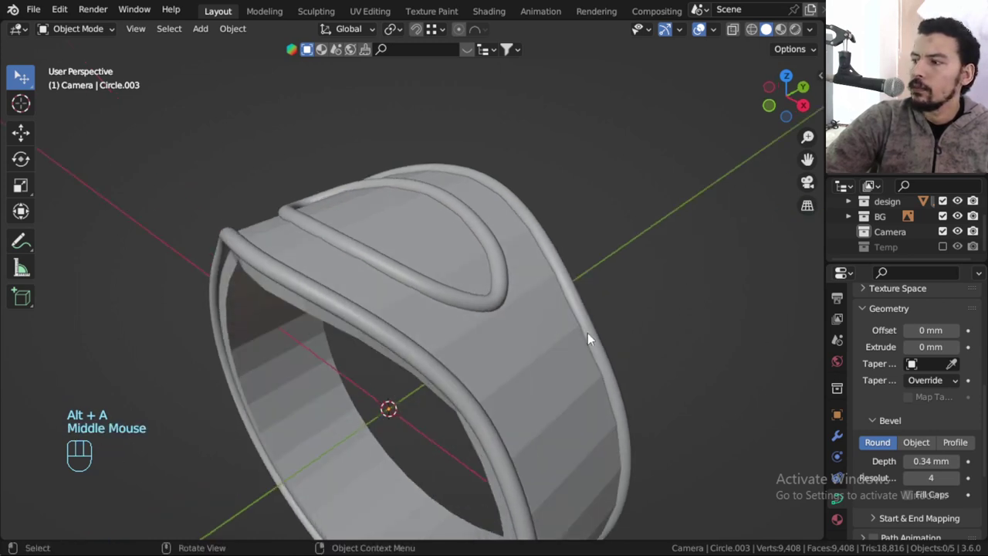
{"action": "middle_click", "coordinate": [498, 319]}
{"action": "left_click", "coordinate": [536, 379]}
Switch to Top view and enter Edit Mode on the ring band's vertices.
{"action": "key", "text": "KP_7"}
{"action": "key", "text": "Tab"}
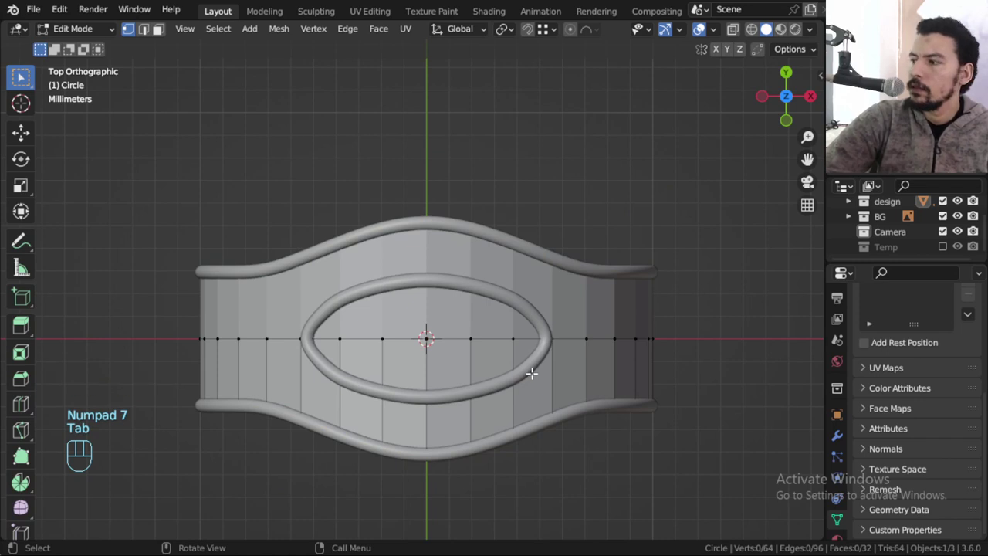
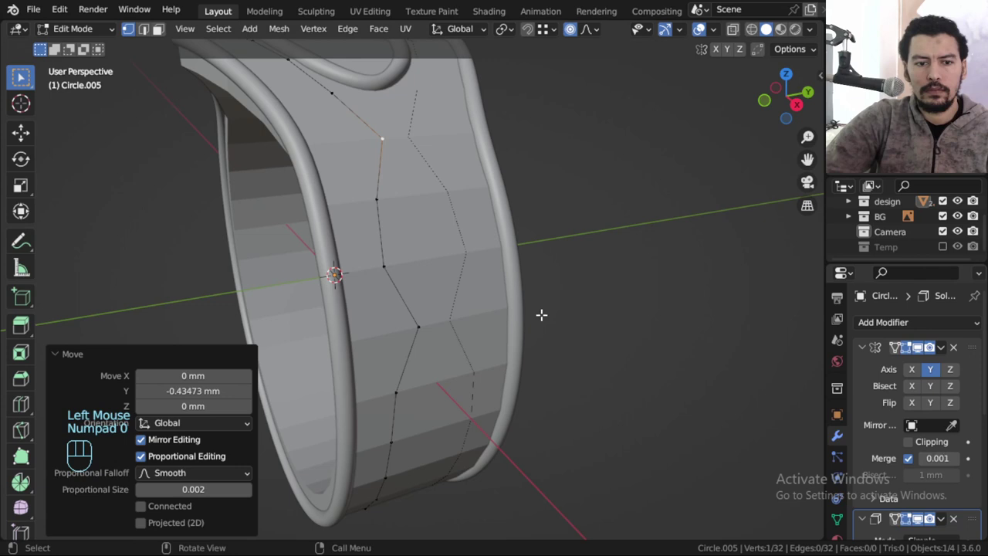
Move zigzag vertices of Circle.005 with proportional falloff into a wavy line, checking from several angles.
{"action": "key", "text": "g"}
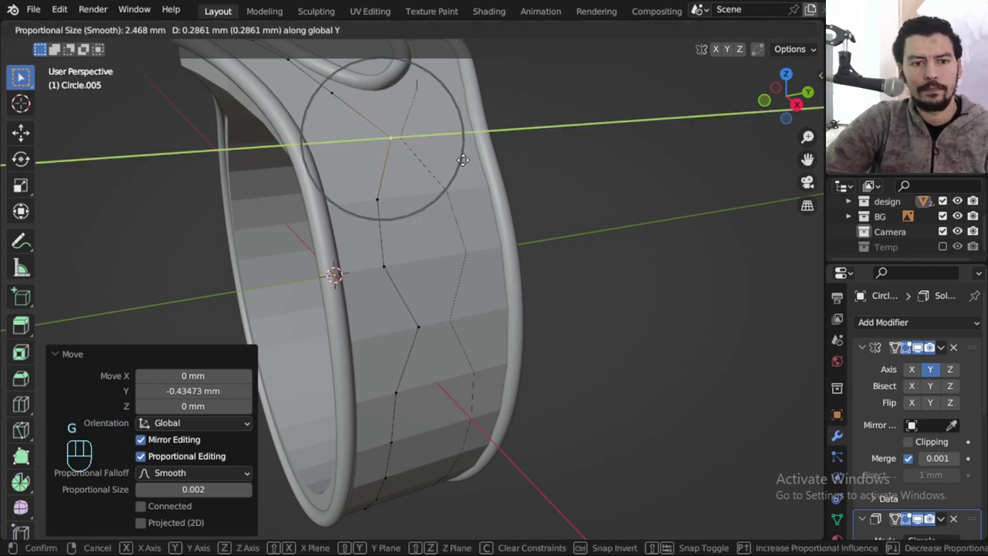
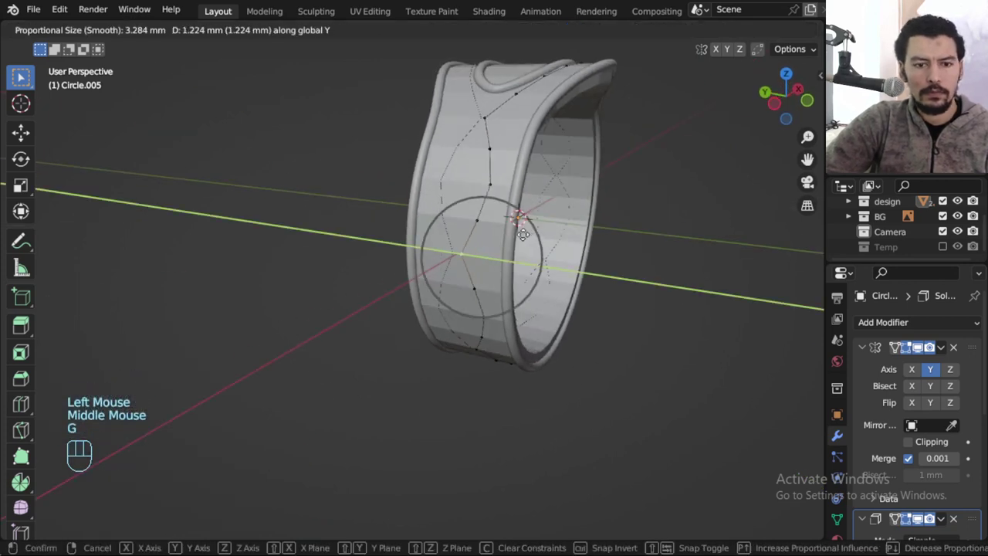
{"action": "scroll", "scroll_direction": "down", "scroll_amount": 3}
{"action": "key", "text": "Tab"}
{"action": "left_click_drag", "start_coordinate": [491, 217], "coordinate": [353, 264]}
{"action": "left_click_drag", "start_coordinate": [404, 309], "coordinate": [436, 338]}
{"action": "left_click_drag", "start_coordinate": [483, 326], "coordinate": [486, 277]}
{"action": "middle_click", "coordinate": [476, 302]}
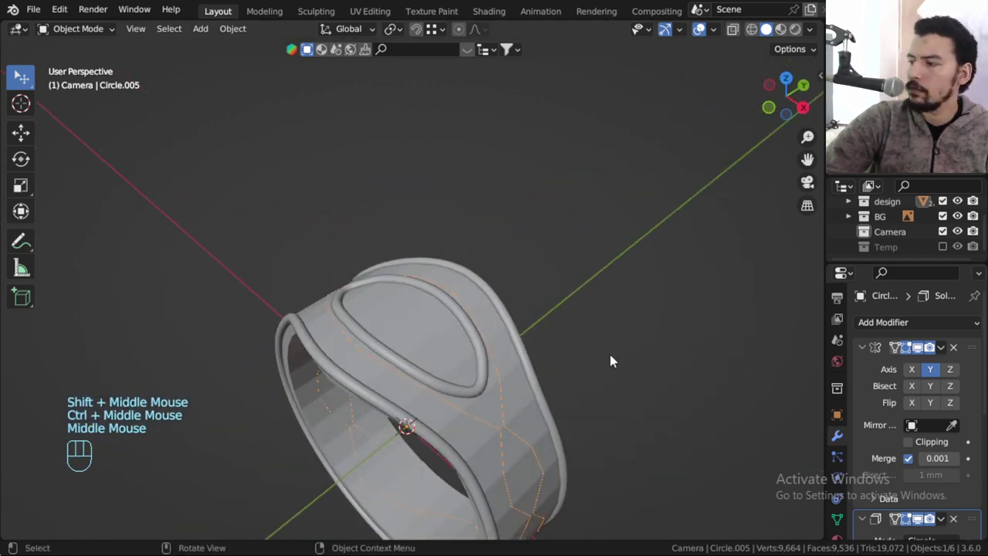
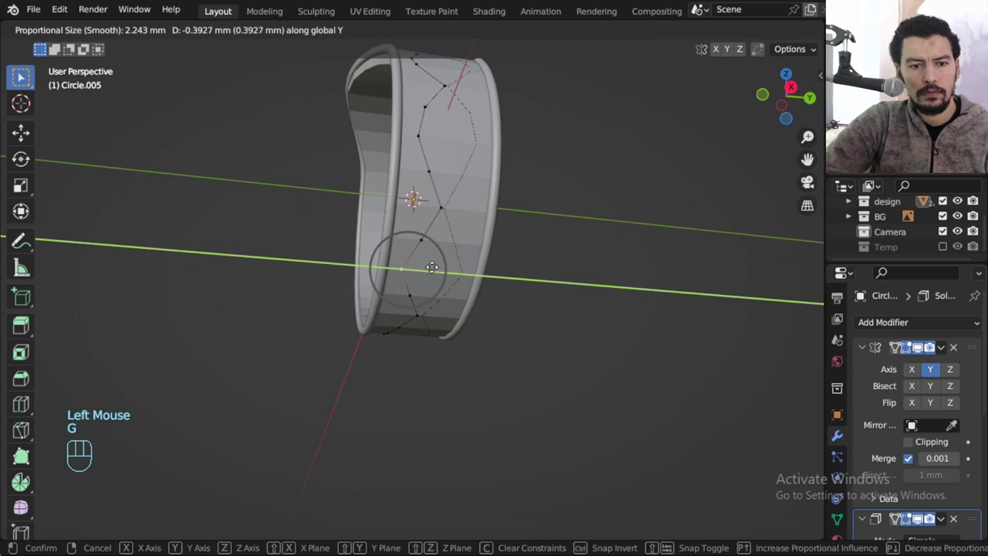
Refine the zigzag into a crisscross snaking down the band's side and inspect it in Object Mode.
{"action": "scroll", "scroll_direction": "down", "scroll_amount": 3}
{"action": "key", "text": "Tab"}
{"action": "left_click_drag", "start_coordinate": [452, 277], "coordinate": [476, 210]}
{"action": "left_click_drag", "start_coordinate": [462, 281], "coordinate": [464, 338]}
{"action": "left_click_drag", "start_coordinate": [465, 278], "coordinate": [473, 315]}
{"action": "middle_click", "coordinate": [495, 278]}
{"action": "middle_click", "coordinate": [523, 291]}
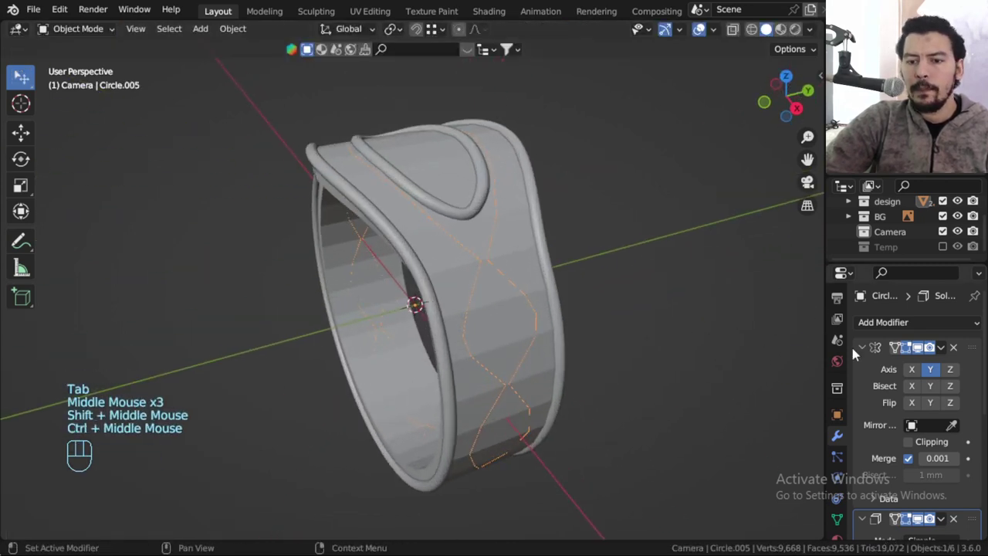
{"action": "left_click", "coordinate": [860, 353]}
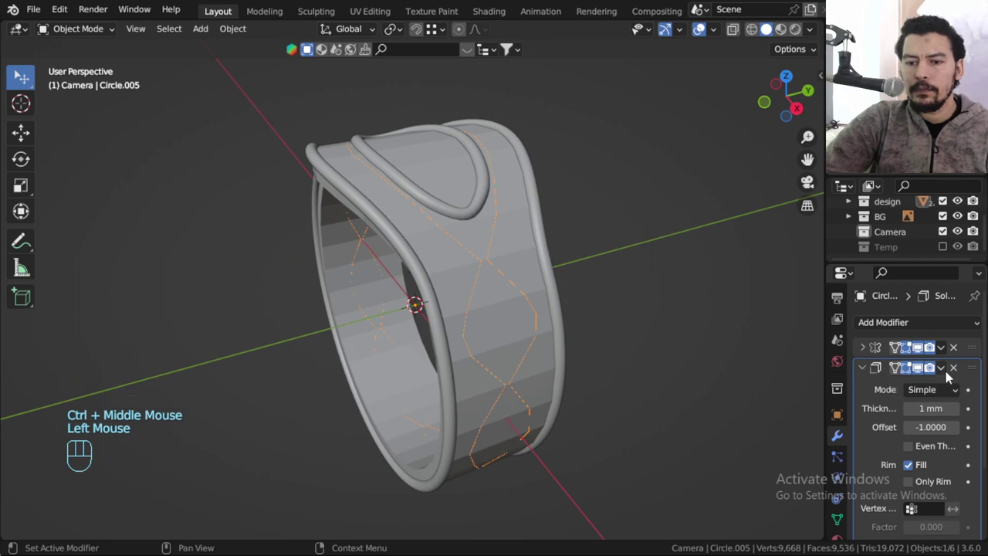
{"action": "left_click", "coordinate": [956, 375]}
{"action": "left_click_drag", "start_coordinate": [515, 282], "coordinate": [512, 239]}
{"action": "middle_click", "coordinate": [741, 324]}
{"action": "middle_click", "coordinate": [708, 331]}
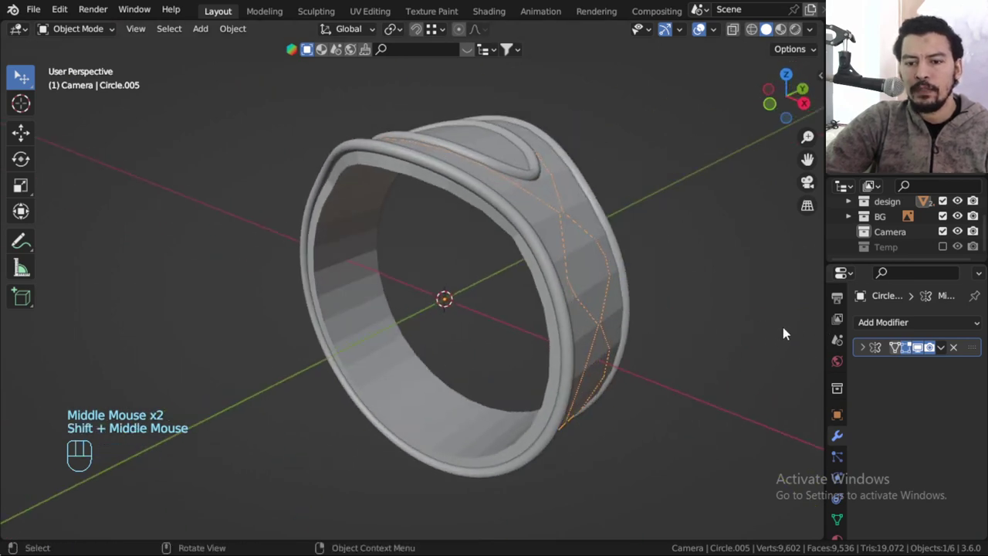
{"action": "left_click_drag", "start_coordinate": [888, 328], "coordinate": [815, 370]}
{"action": "left_click_drag", "start_coordinate": [878, 327], "coordinate": [727, 245]}
{"action": "middle_click", "coordinate": [678, 336]}
{"action": "key", "text": "z"}
{"action": "middle_click", "coordinate": [631, 339]}
{"action": "key", "text": "z"}
{"action": "middle_click", "coordinate": [648, 334]}
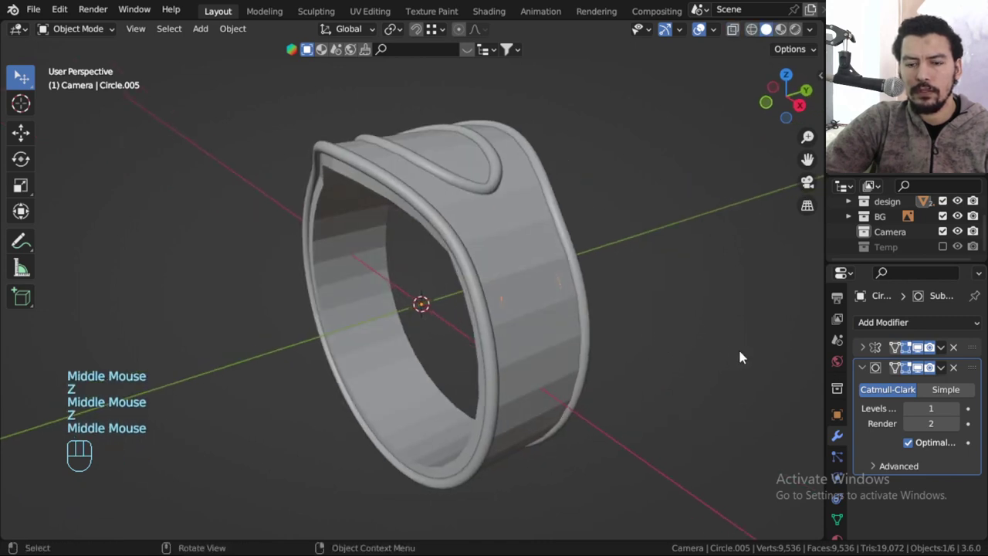
{"action": "left_click", "coordinate": [916, 434]}
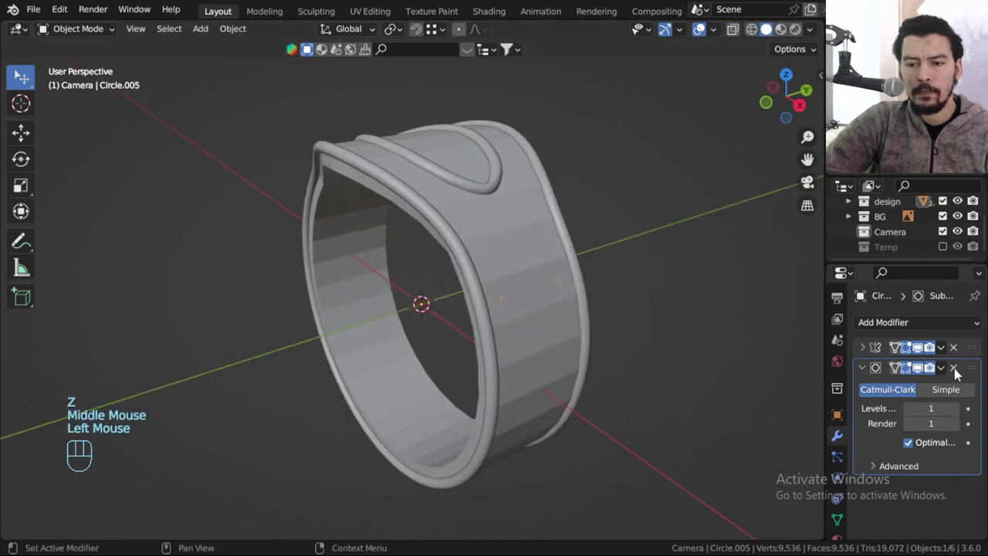
{"action": "left_click", "coordinate": [959, 372]}
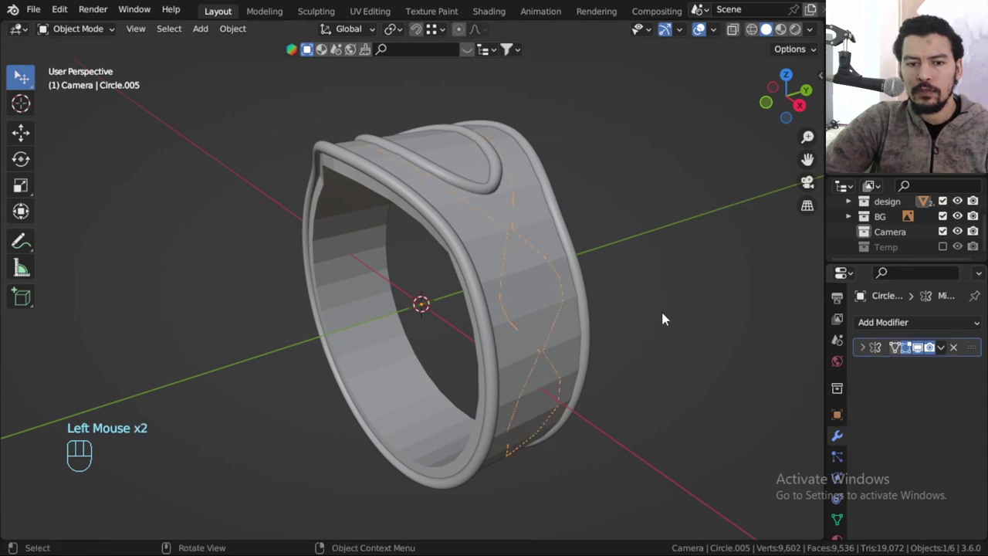
Bring up the Apply menu to convert the Circle.005 wire curve to mesh.
{"action": "key", "text": "ctrl+a"}
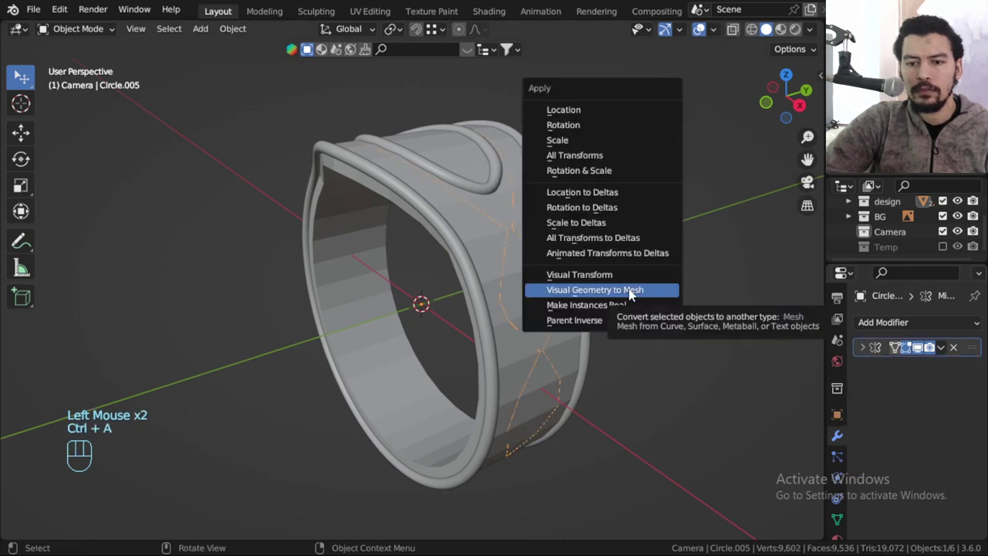
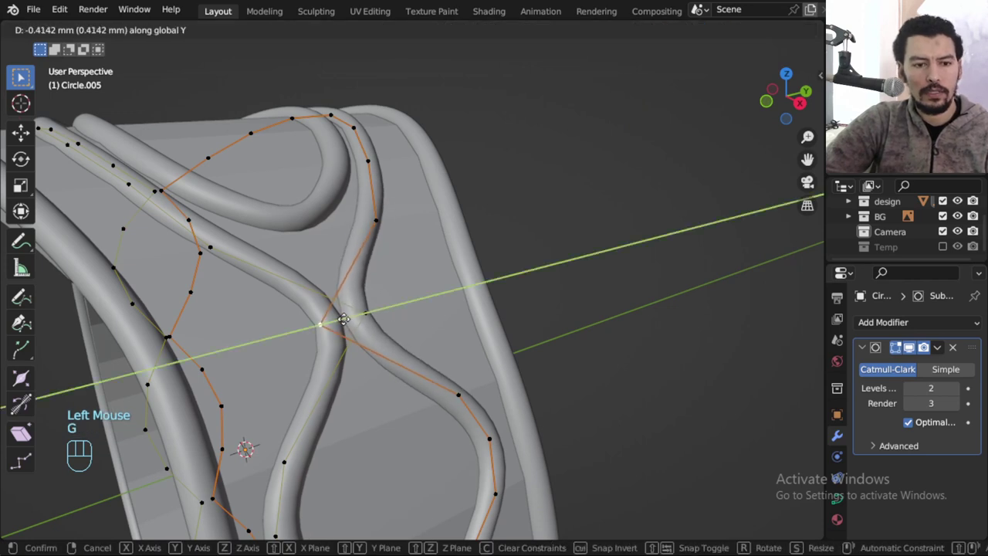
Leave Edit Mode to view the reshaped crisscrossing wavy wires on the band.
{"action": "scroll", "scroll_direction": "down", "scroll_amount": 3}
{"action": "key", "text": "Tab"}
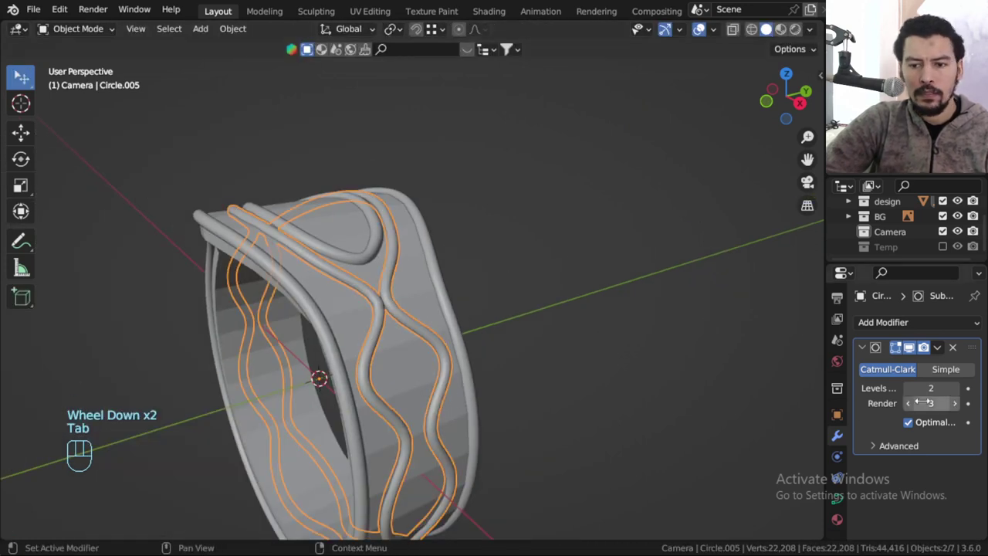
Raise Circle.005's viewport subdivision level to 3 and orbit to check the wires.
{"action": "left_click", "coordinate": [957, 392]}
{"action": "key", "text": "alt+a"}
{"action": "left_click_drag", "start_coordinate": [429, 343], "coordinate": [416, 302]}
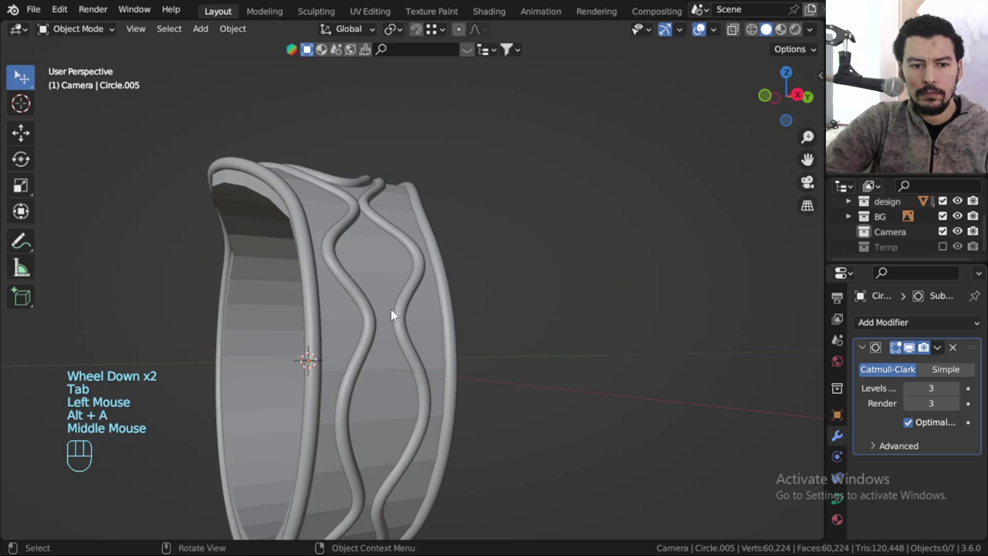
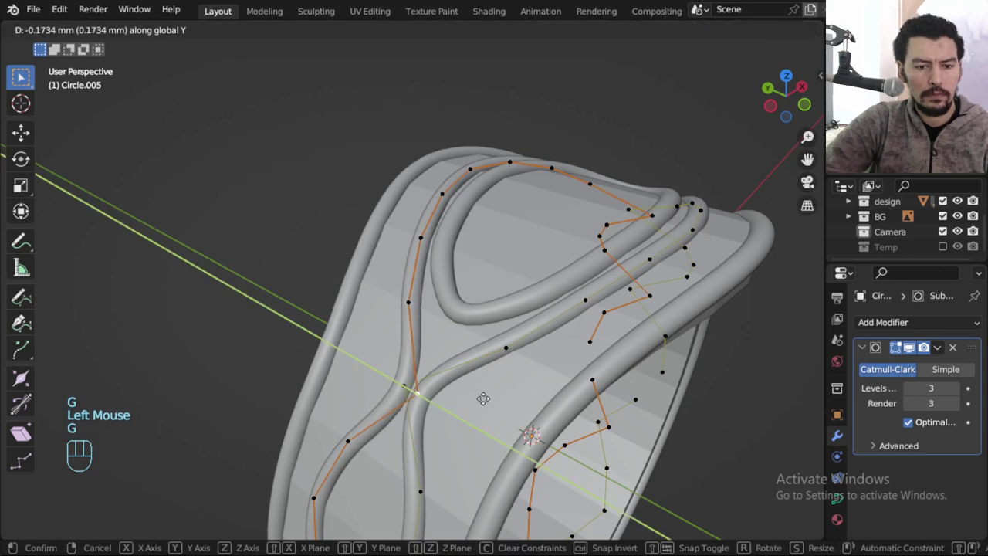
Smooth the wire curves where they cross by moving vertices, then inspect the refined result.
{"action": "scroll", "scroll_direction": "down", "scroll_amount": 3}
{"action": "key", "text": "Tab"}
{"action": "left_click_drag", "start_coordinate": [511, 341], "coordinate": [459, 372]}
{"action": "key", "text": "alt+a"}
{"action": "left_click_drag", "start_coordinate": [447, 334], "coordinate": [391, 287]}
{"action": "scroll", "scroll_direction": "up", "scroll_amount": 3}
{"action": "left_click_drag", "start_coordinate": [436, 334], "coordinate": [435, 332]}
{"action": "scroll", "scroll_direction": "up", "scroll_amount": 3}
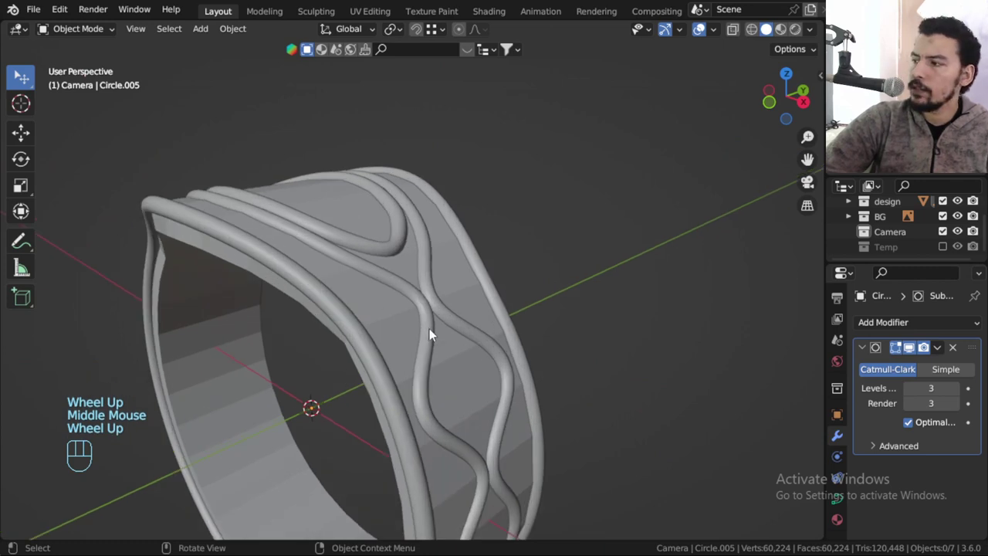
{"action": "middle_click", "coordinate": [402, 327]}
Give the ring band a Catmull-Clark subdivision at level 3 after its 1 mm Solidify.
{"action": "left_click", "coordinate": [330, 271]}
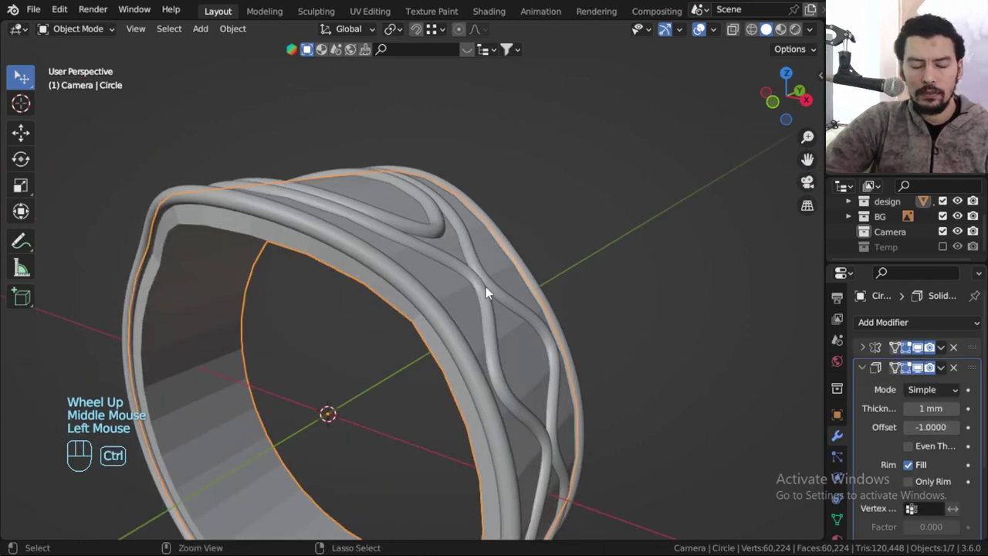
{"action": "left_click_drag", "start_coordinate": [865, 374], "coordinate": [881, 331]}
{"action": "left_click_drag", "start_coordinate": [888, 320], "coordinate": [709, 251]}
{"action": "double_click", "coordinate": [957, 433]}
{"action": "left_click", "coordinate": [959, 452]}
{"action": "scroll", "scroll_direction": "down", "scroll_amount": 3}
{"action": "key", "text": "alt+a"}
{"action": "left_click_drag", "start_coordinate": [465, 309], "coordinate": [509, 315]}
{"action": "left_click_drag", "start_coordinate": [484, 277], "coordinate": [434, 285]}
{"action": "left_click_drag", "start_coordinate": [381, 310], "coordinate": [406, 293]}
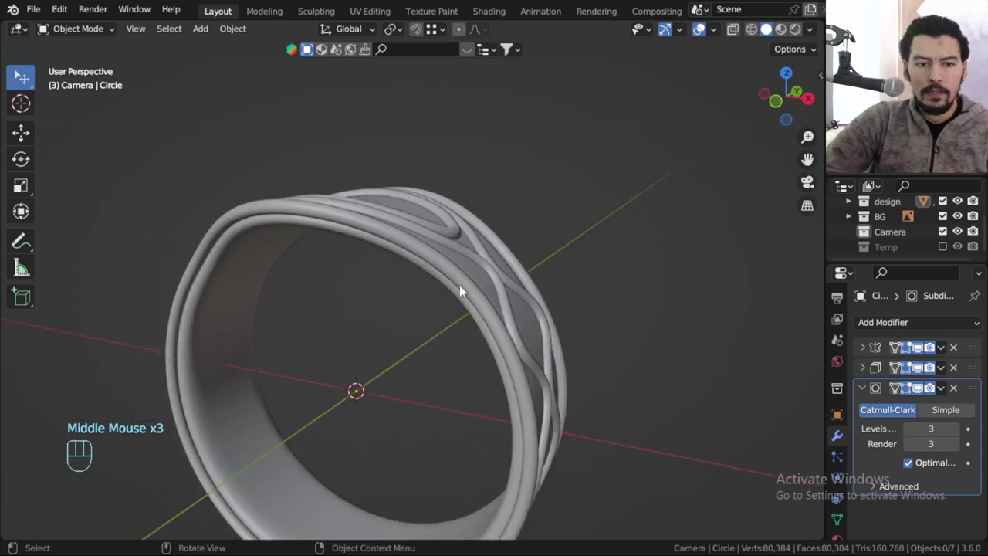
Select the Circle.002 outer rim wires and frame them in Front view.
{"action": "left_click", "coordinate": [470, 286]}
{"action": "key", "text": "KP_1"}
{"action": "scroll", "scroll_direction": "up", "scroll_amount": 3}
{"action": "middle_click", "coordinate": [494, 268]}
{"action": "middle_click", "coordinate": [561, 267]}
{"action": "left_click_drag", "start_coordinate": [404, 37], "coordinate": [451, 81]}
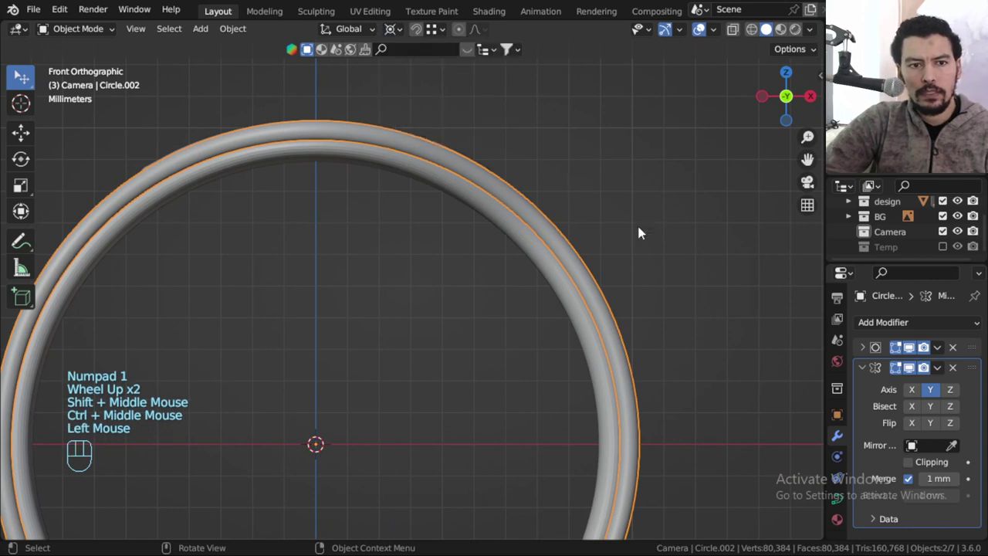
Scale the rim wires down slightly and bring up their 0.32 mm round bevel settings.
{"action": "key", "text": "s"}
{"action": "key", "text": "s"}
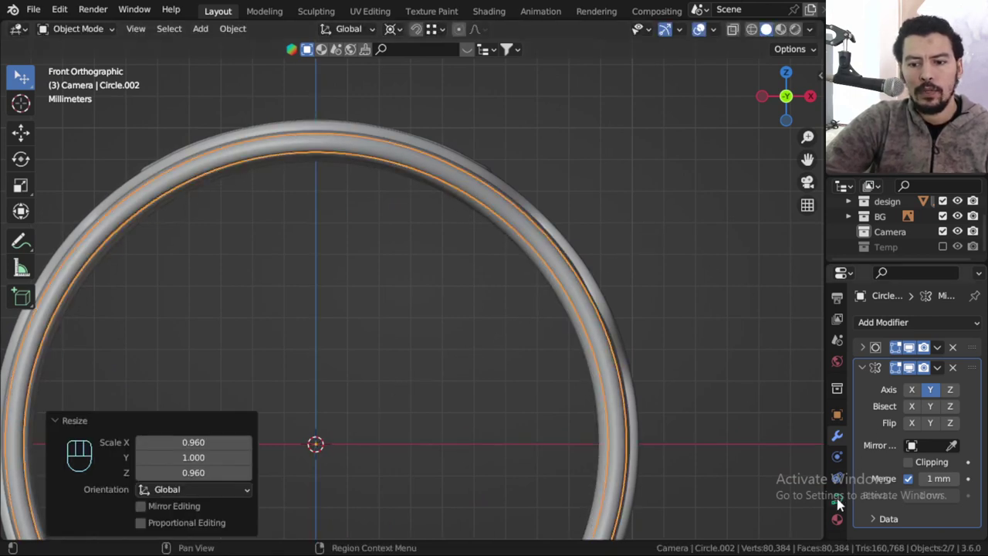
{"action": "left_click", "coordinate": [841, 504]}
{"action": "scroll", "scroll_direction": "down", "scroll_amount": 3}
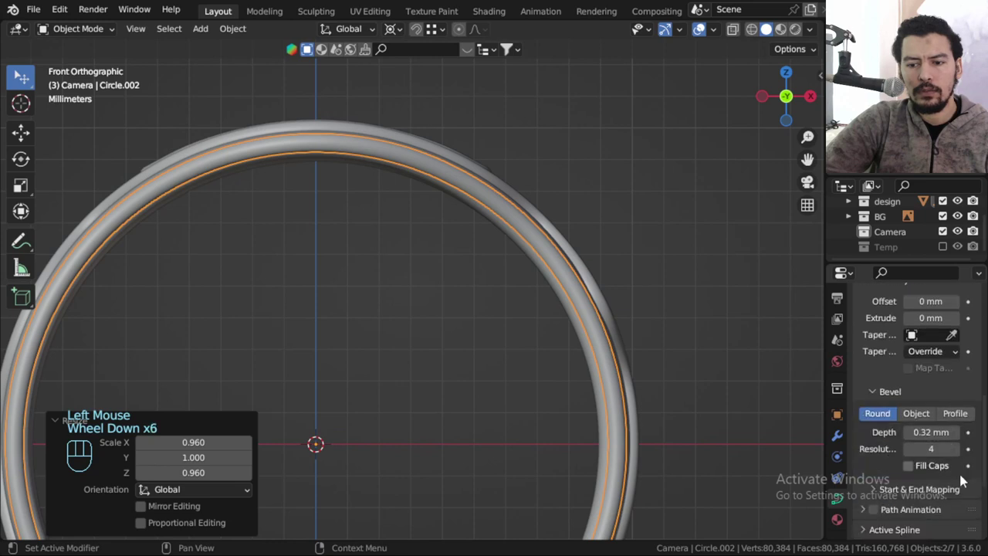
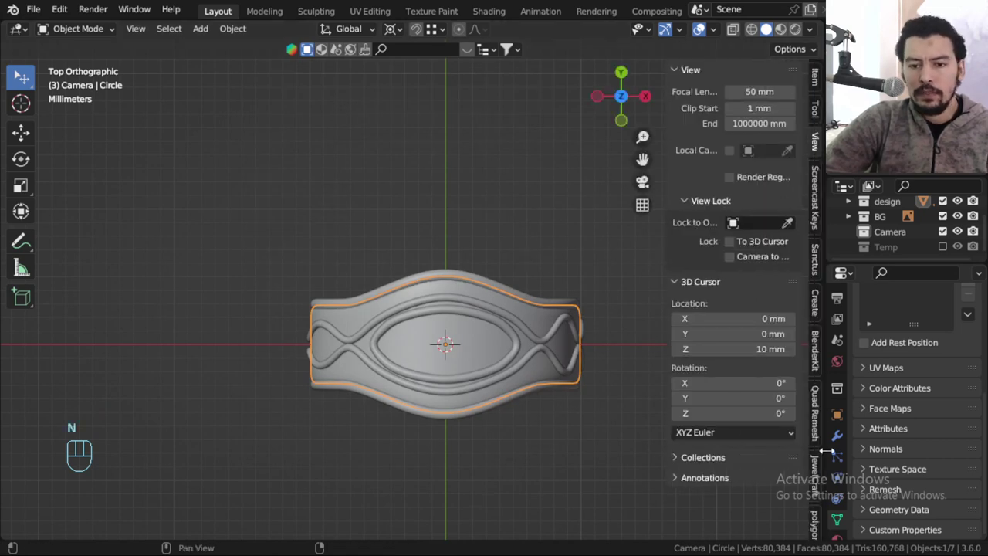
Add a JewelCraft Marquise gem, rotate it 90° lengthwise and scale it down to fit the wire eye.
{"action": "left_click", "coordinate": [823, 483]}
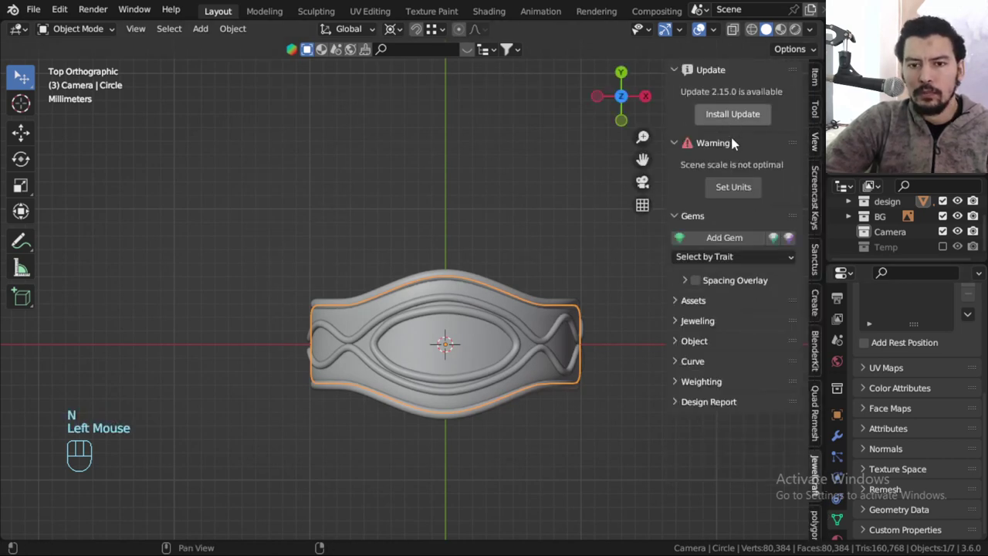
{"action": "left_click_drag", "start_coordinate": [738, 238], "coordinate": [682, 396]}
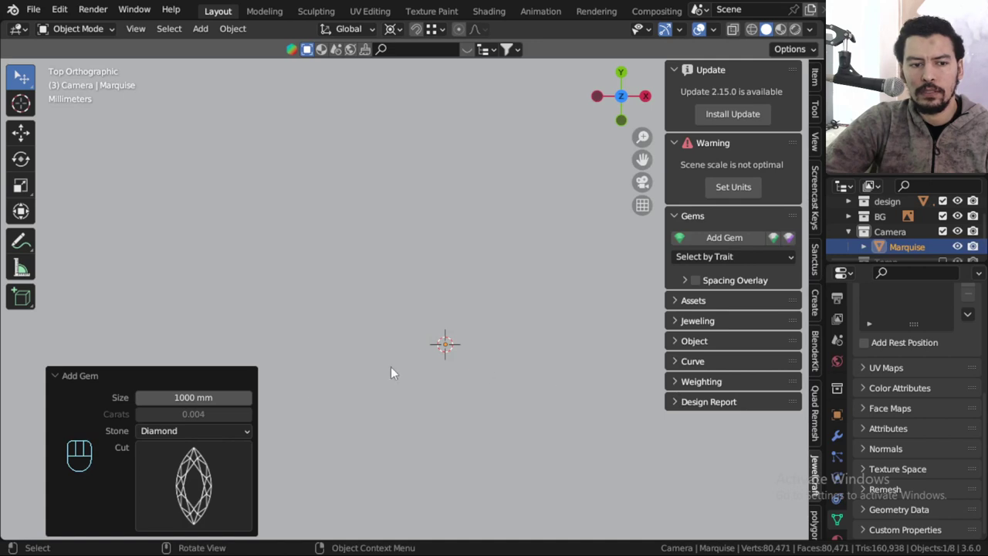
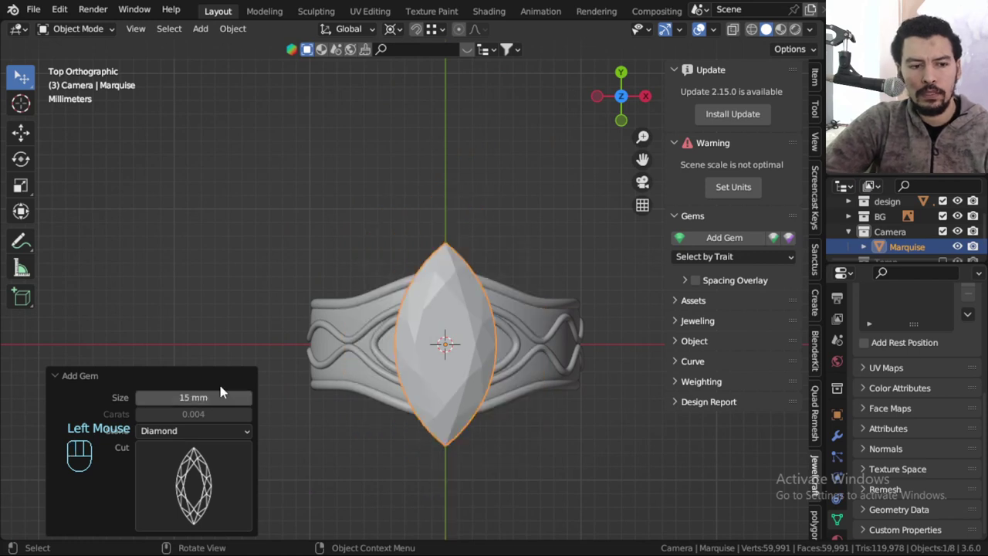
{"action": "left_click", "coordinate": [219, 383]}
{"action": "key", "text": "r"}
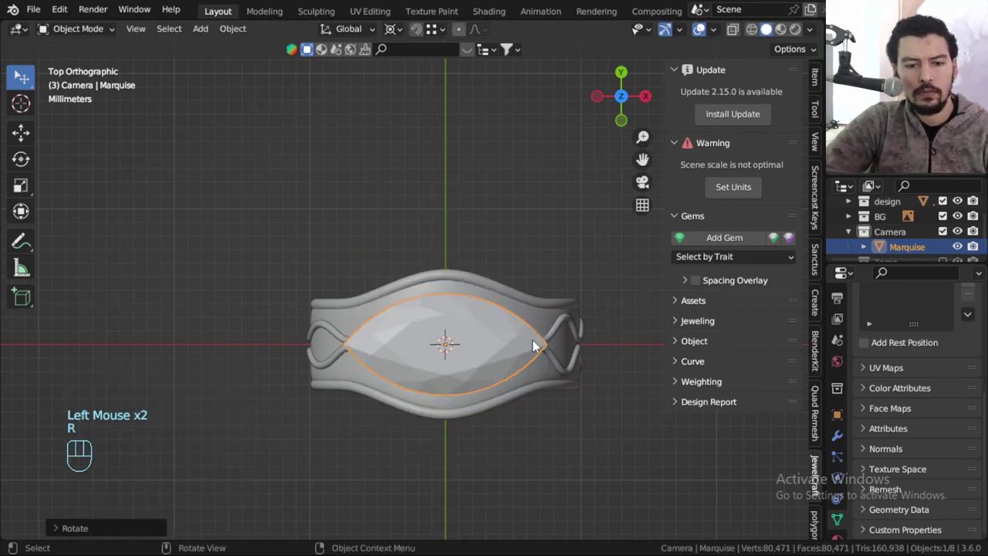
{"action": "scroll", "scroll_direction": "up", "scroll_amount": 3}
{"action": "key", "text": "s"}
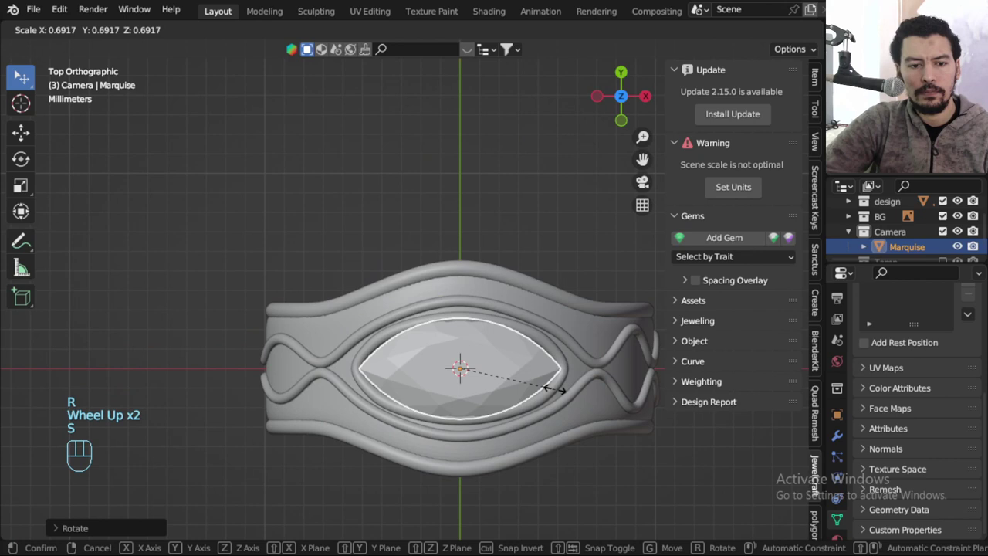
{"action": "key", "text": "KP_1"}
From the front view, move the gem down along Z onto the top of the band.
{"action": "scroll", "scroll_direction": "up", "scroll_amount": 3}
{"action": "left_click_drag", "start_coordinate": [556, 361], "coordinate": [537, 412]}
{"action": "middle_click", "coordinate": [580, 377]}
{"action": "left_click_drag", "start_coordinate": [503, 346], "coordinate": [437, 352]}
{"action": "middle_click", "coordinate": [486, 368]}
{"action": "key", "text": "g"}
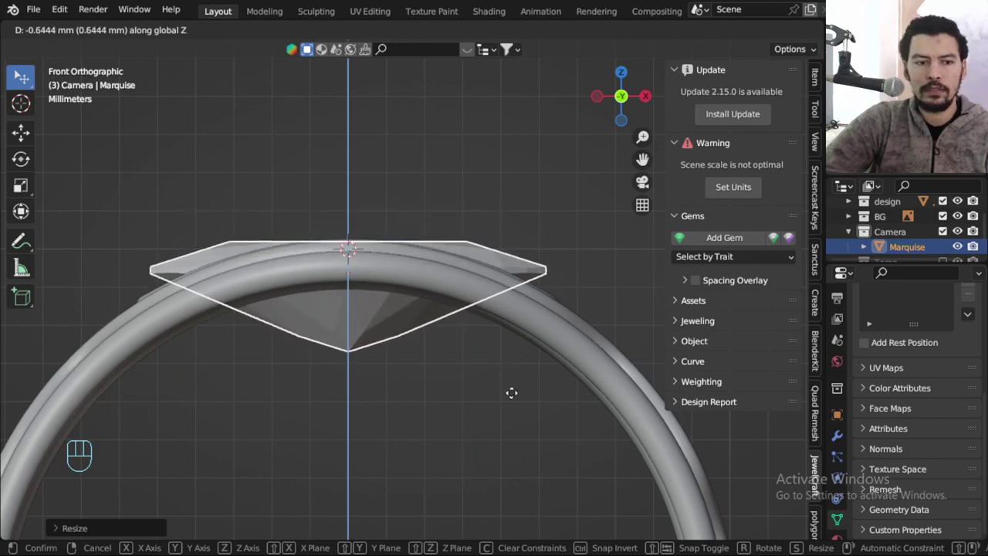
{"action": "left_click_drag", "start_coordinate": [504, 321], "coordinate": [486, 356]}
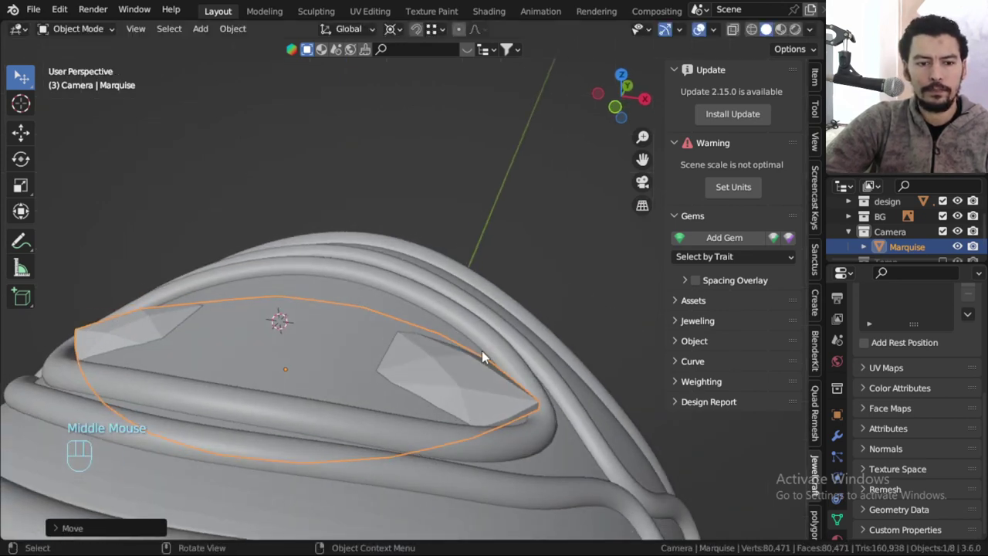
{"action": "key", "text": "KP_1"}
{"action": "key", "text": "g"}
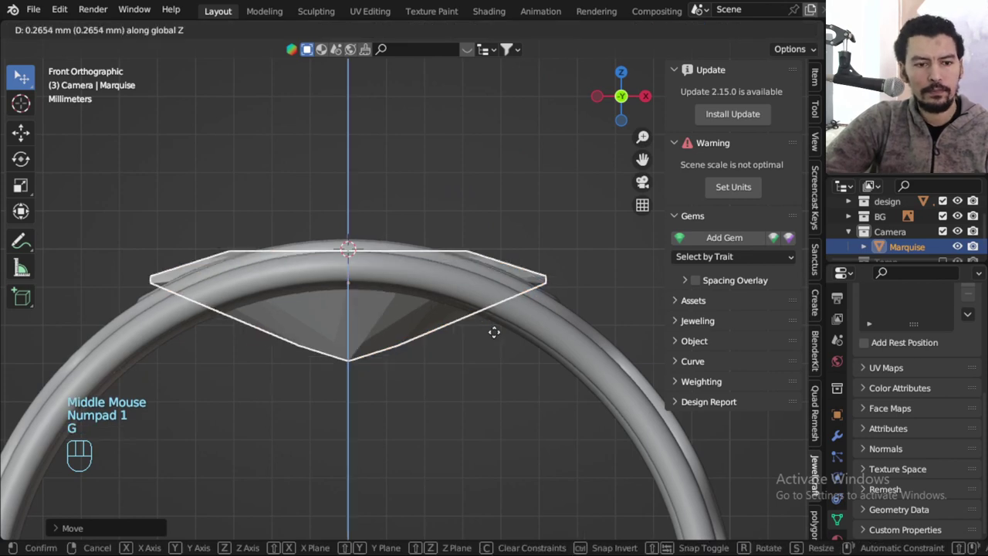
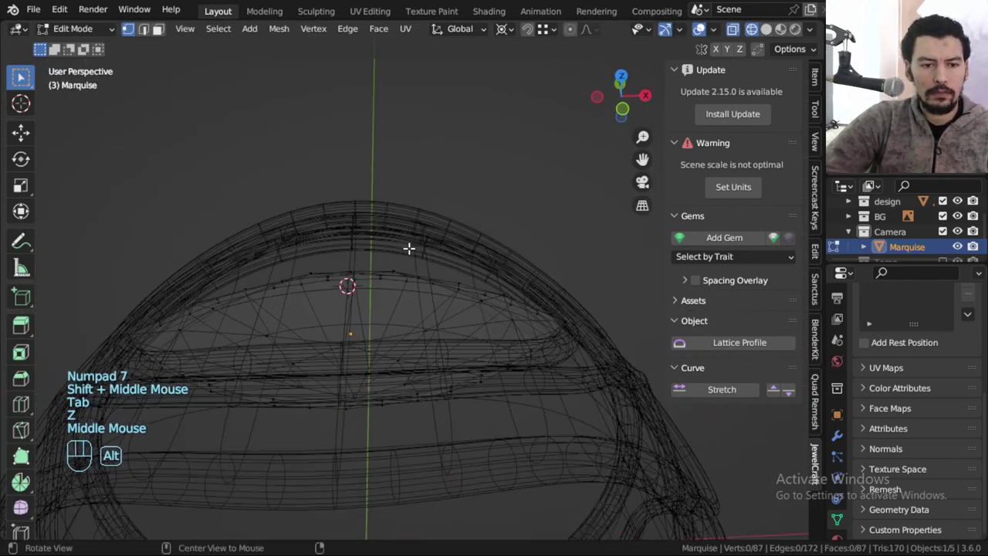
In Edit Mode from the front view, select the pavilion vertices and drag them down along Z into the band's curved top.
{"action": "key", "text": "KP_1"}
{"action": "key", "text": "a"}
{"action": "key", "text": "b"}
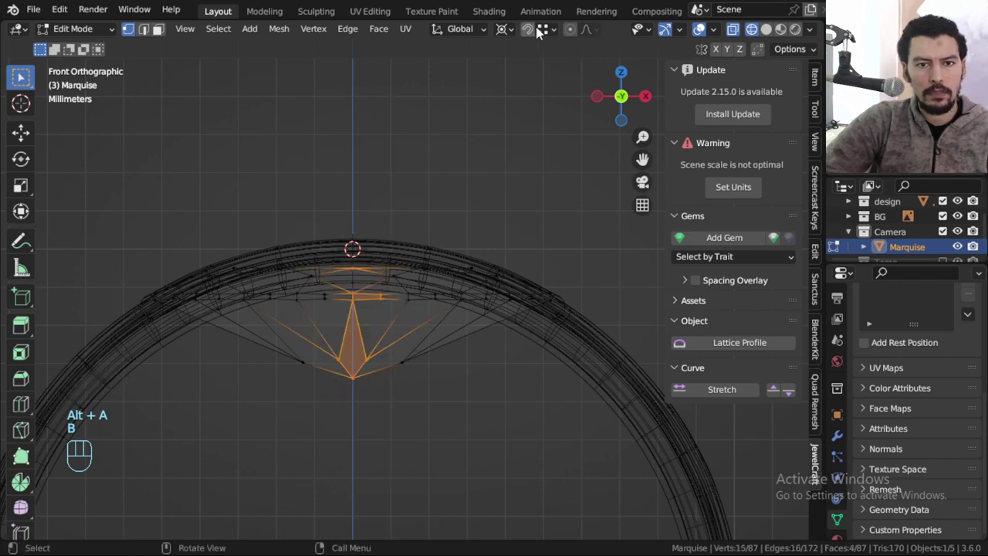
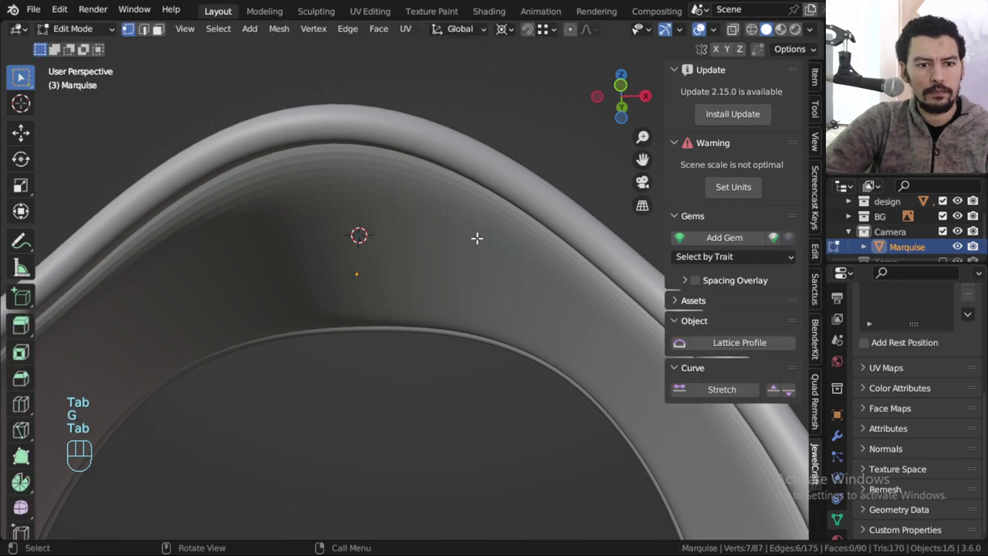
{"action": "key", "text": "g"}
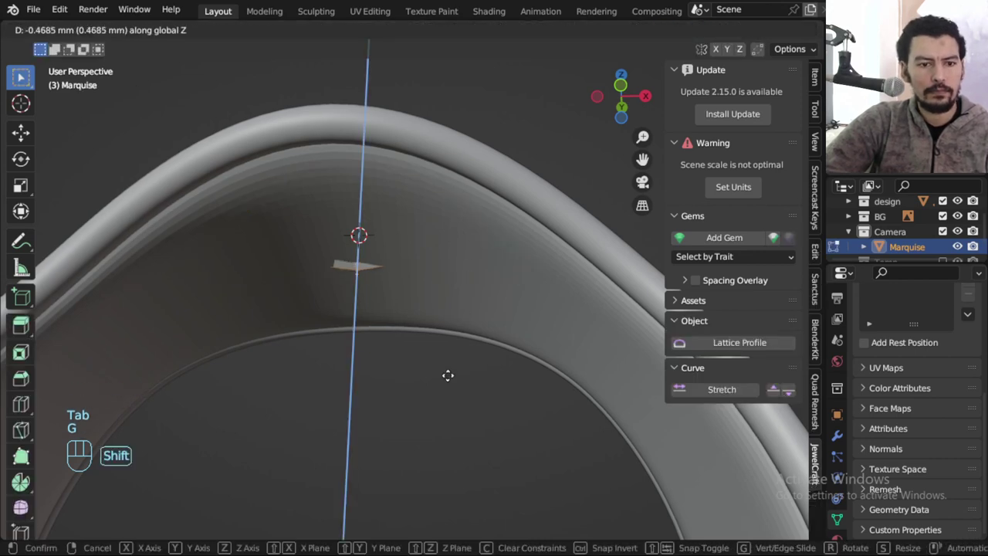
{"action": "scroll", "scroll_direction": "down", "scroll_amount": 3}
{"action": "key", "text": "Tab"}
{"action": "left_click_drag", "start_coordinate": [435, 295], "coordinate": [406, 371]}
{"action": "scroll", "scroll_direction": "up", "scroll_amount": 3}
{"action": "left_click_drag", "start_coordinate": [451, 323], "coordinate": [479, 296]}
{"action": "scroll", "scroll_direction": "up", "scroll_amount": 3}
{"action": "left_click_drag", "start_coordinate": [428, 305], "coordinate": [407, 310]}
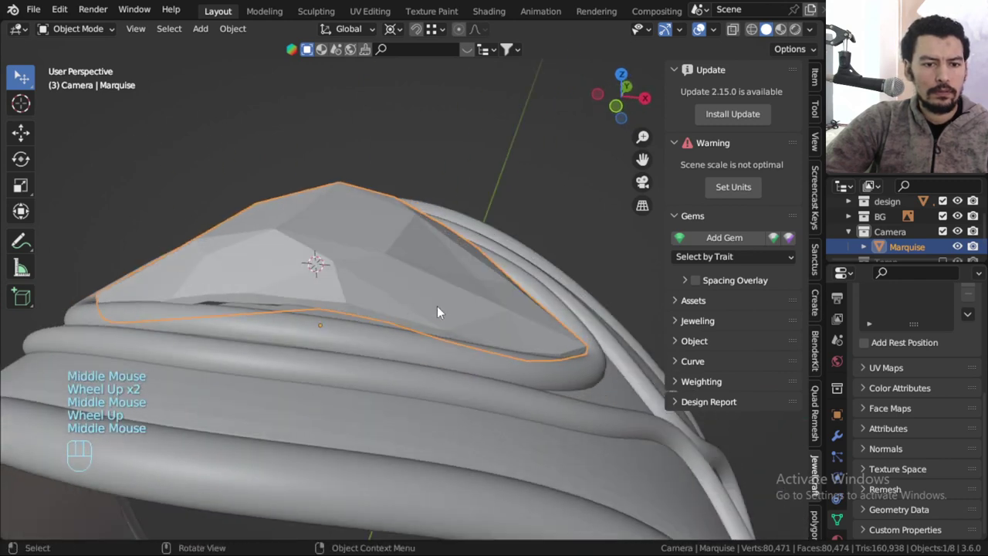
Lower the whole gem along Z into the band and reselect its underside vertices in front view.
{"action": "key", "text": "g"}
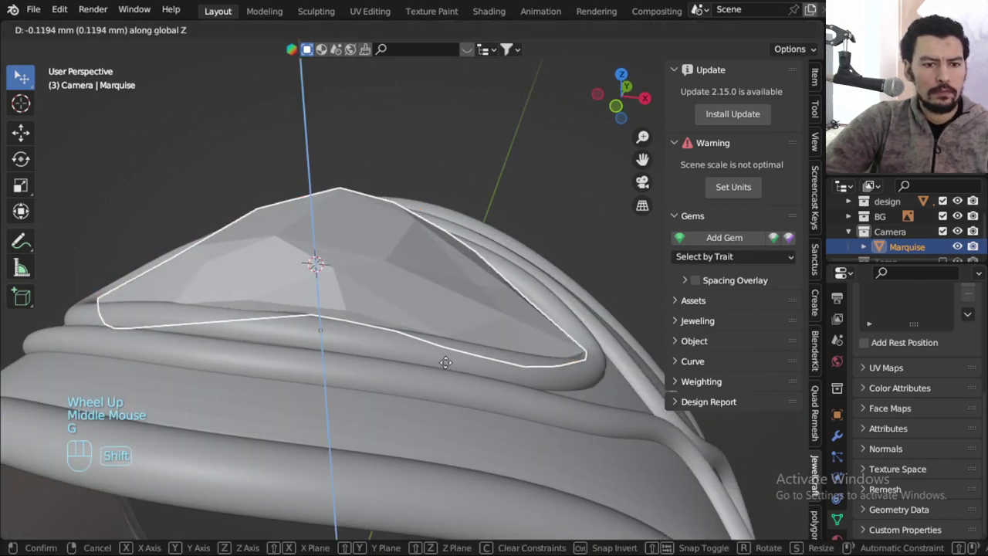
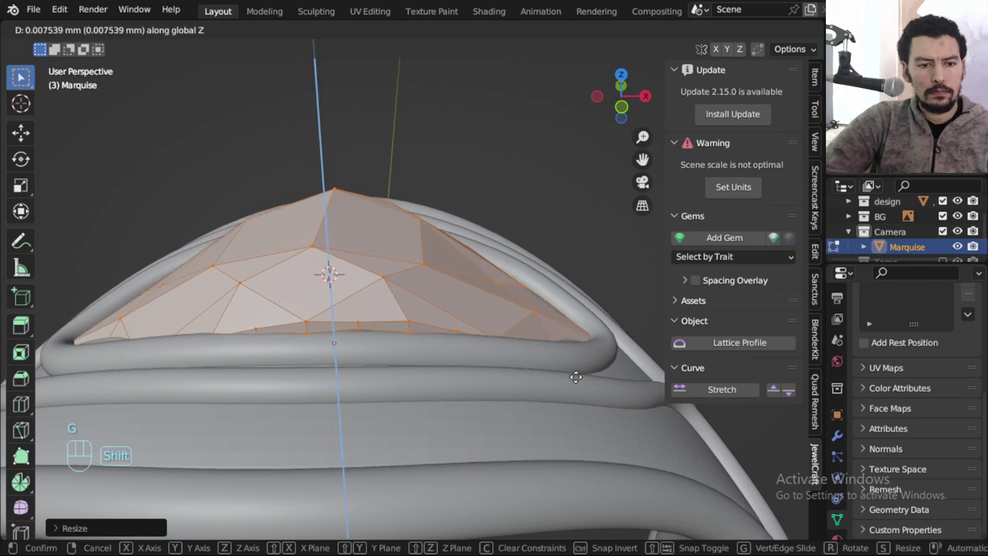
{"action": "key", "text": "KP_1"}
{"action": "scroll", "scroll_direction": "down", "scroll_amount": 3}
{"action": "key", "text": "z"}
{"action": "scroll", "scroll_direction": "up", "scroll_amount": 3}
{"action": "key", "text": "a"}
{"action": "key", "text": "b"}
{"action": "key", "text": "b"}
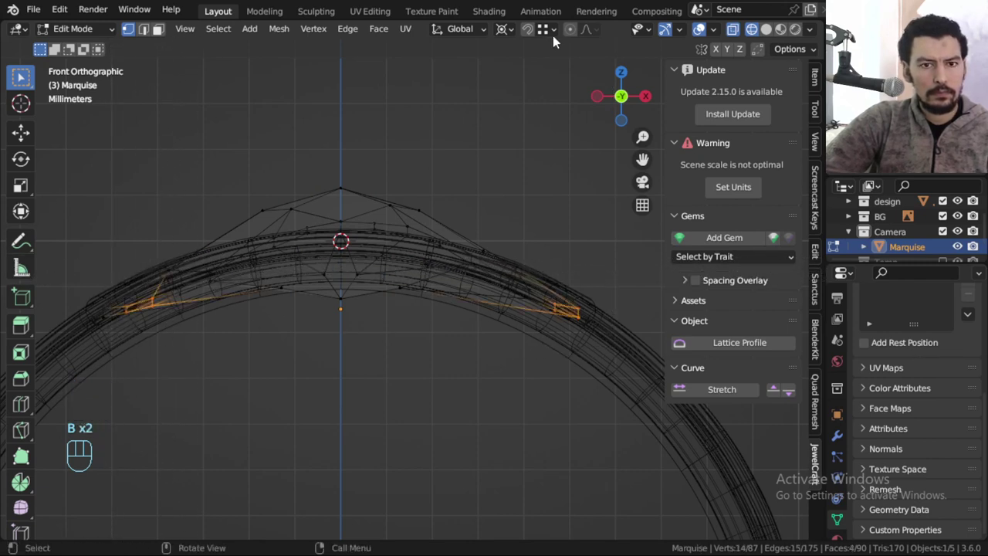
With Proportional Editing on, move the underside vertices down so they curve along the band, then return to Object Mode.
{"action": "left_click", "coordinate": [575, 38]}
{"action": "key", "text": "g"}
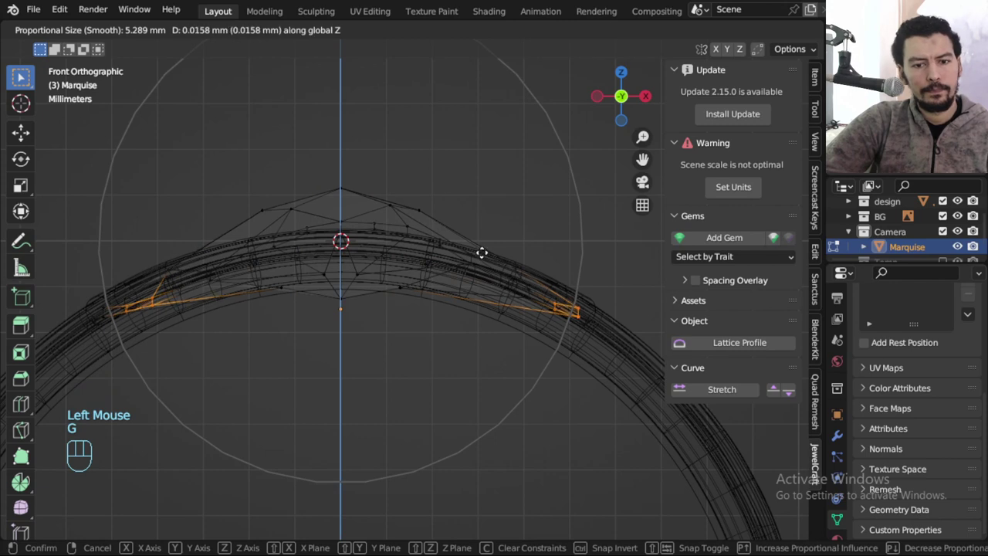
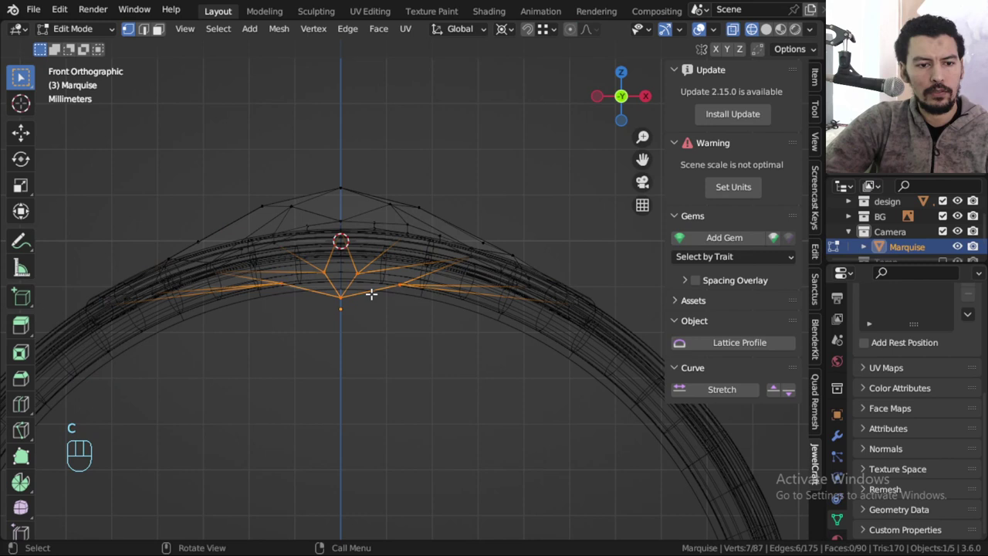
{"action": "scroll", "scroll_direction": "down", "scroll_amount": 3}
{"action": "key", "text": "Tab"}
{"action": "left_click_drag", "start_coordinate": [442, 358], "coordinate": [390, 380]}
{"action": "key", "text": "alt+a"}
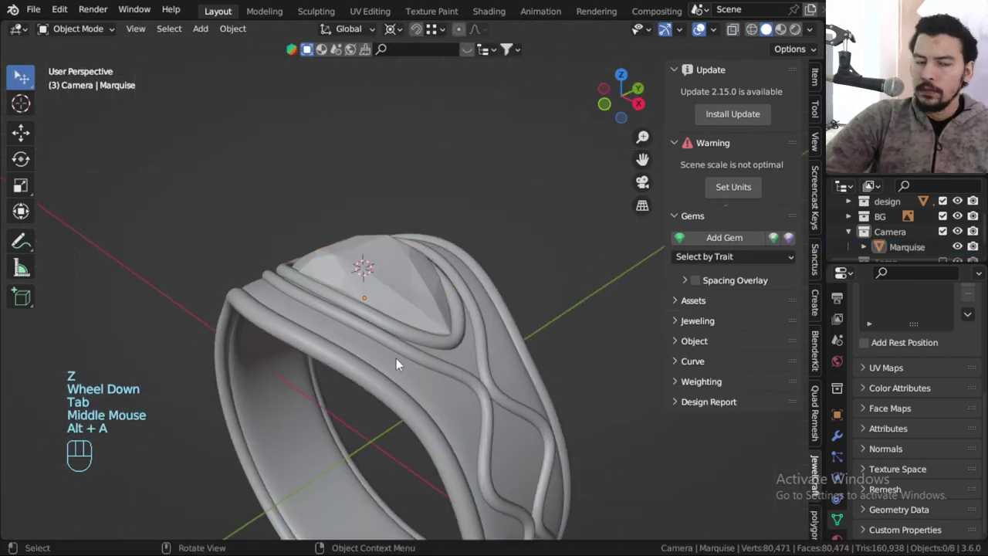
Bring up the BlenderKit online asset bar for material browsing.
{"action": "middle_click", "coordinate": [456, 351]}
{"action": "left_click", "coordinate": [425, 296]}
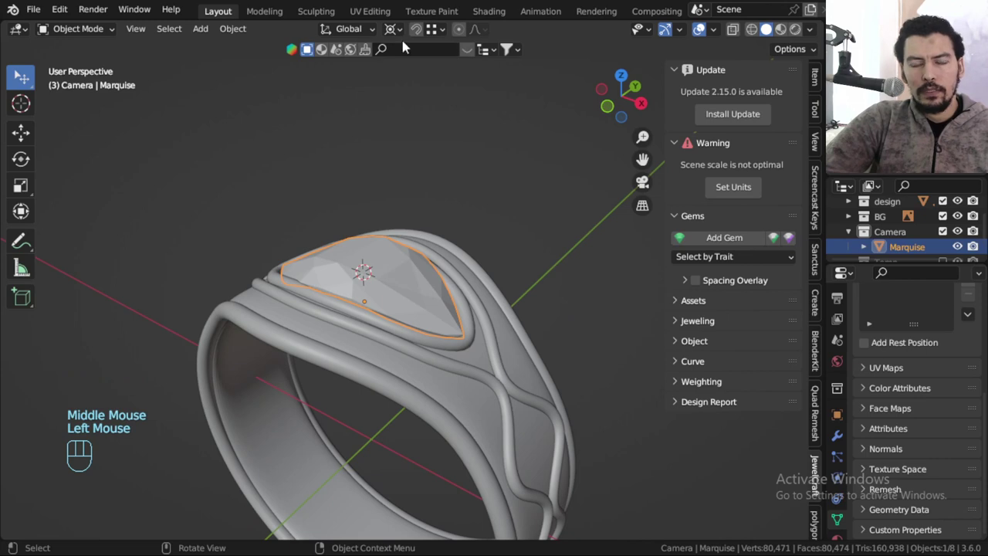
{"action": "left_click_drag", "start_coordinate": [393, 37], "coordinate": [419, 58]}
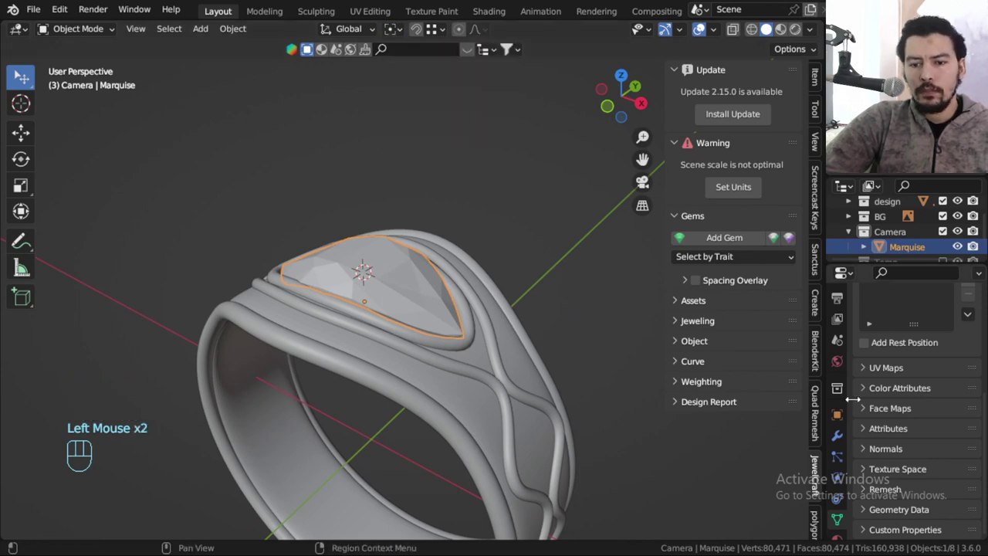
{"action": "scroll", "scroll_direction": "up", "scroll_amount": 3}
{"action": "key", "text": "ctrl+s"}
{"action": "scroll", "scroll_direction": "up", "scroll_amount": 3}
Search the library for 'diamond' and apply the Diamond 03 material to the Marquise gem.
{"action": "left_click", "coordinate": [332, 56]}
{"action": "left_click", "coordinate": [478, 51]}
{"action": "left_click_drag", "start_coordinate": [457, 51], "coordinate": [435, 55]}
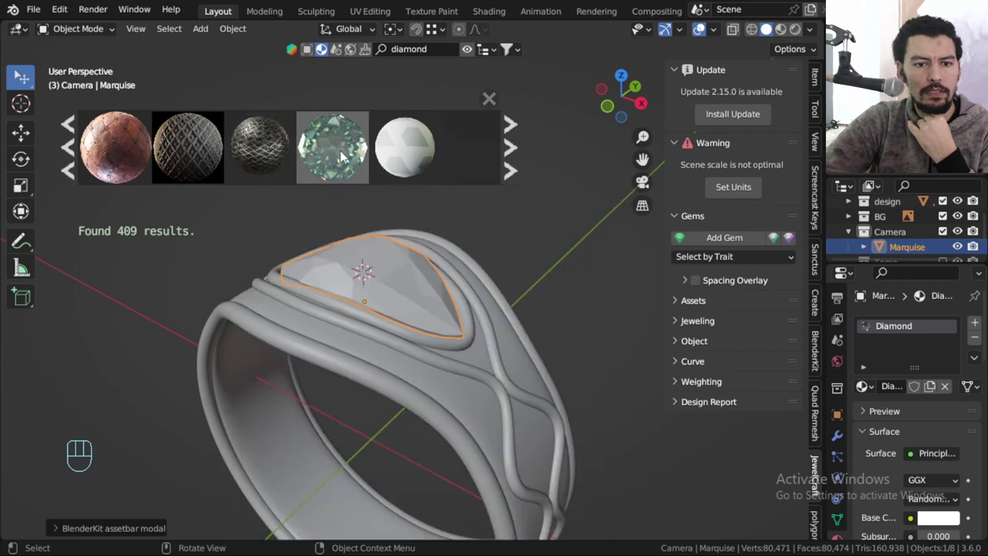
{"action": "left_click", "coordinate": [533, 149]}
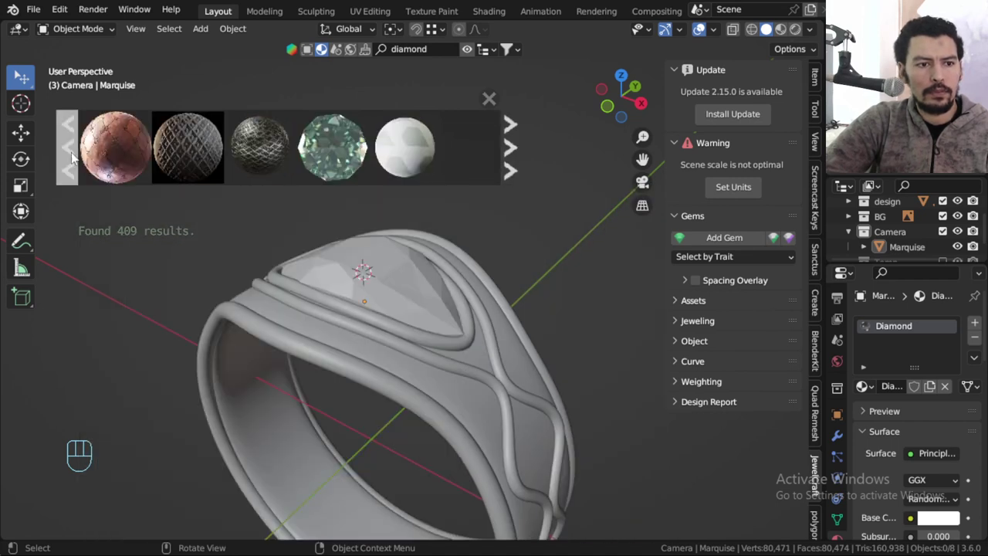
{"action": "double_click", "coordinate": [77, 156]}
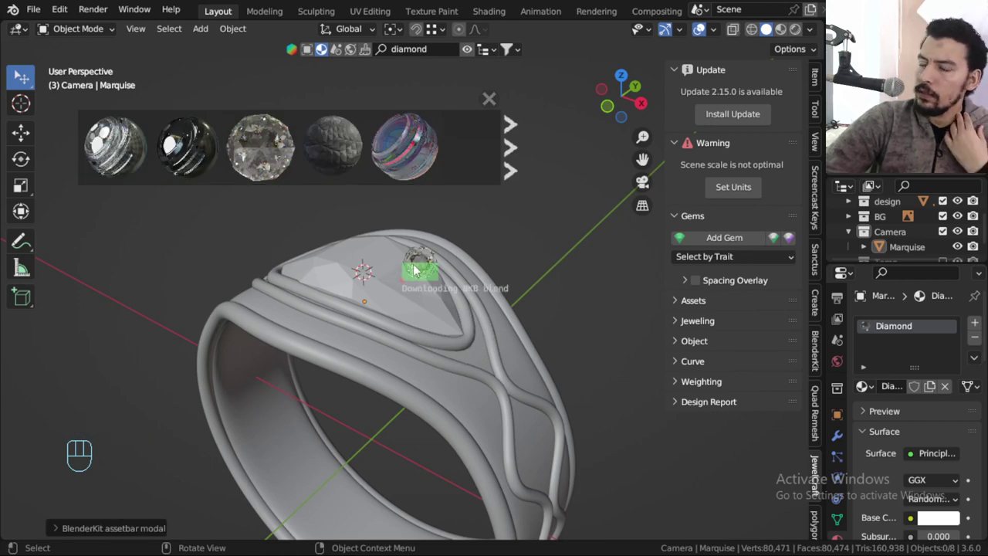
{"action": "left_click_drag", "start_coordinate": [418, 56], "coordinate": [421, 54]}
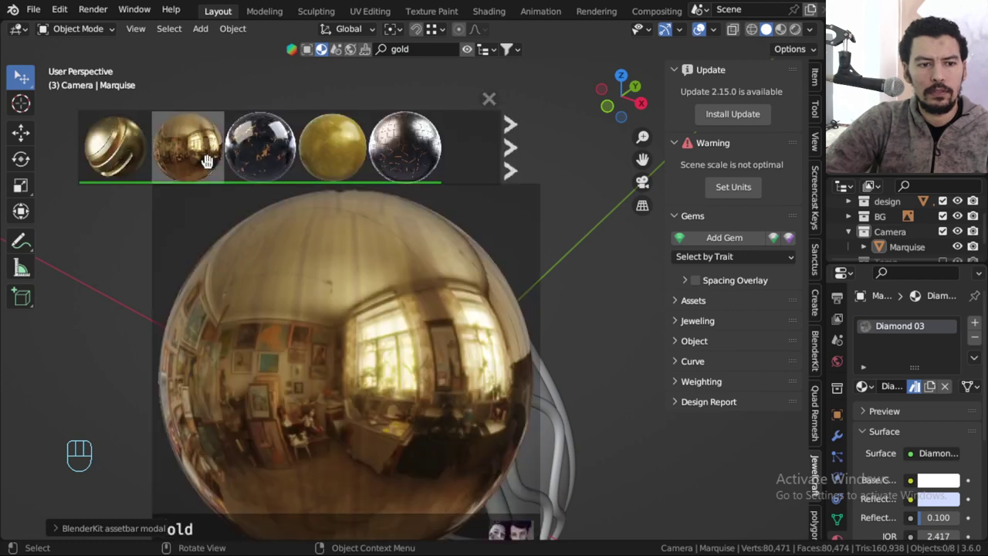
Apply a BlenderKit gold material to the wire details and a 'metal dented' material to the band.
{"action": "left_click", "coordinate": [454, 371]}
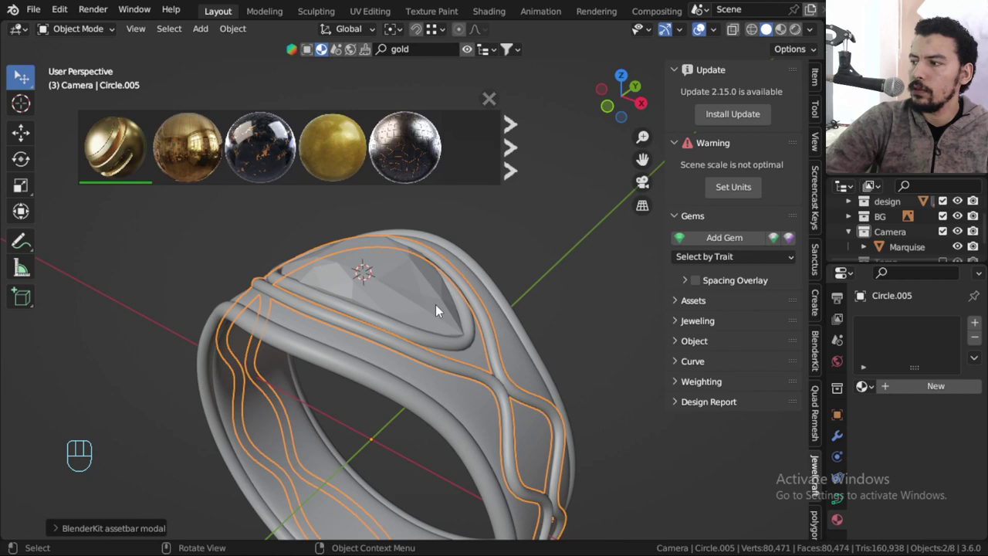
{"action": "left_click", "coordinate": [483, 412]}
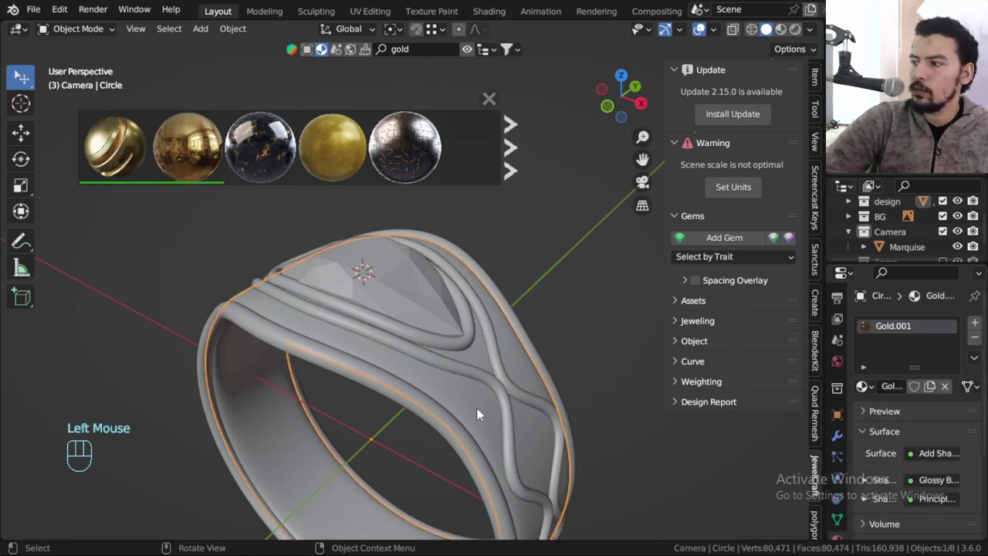
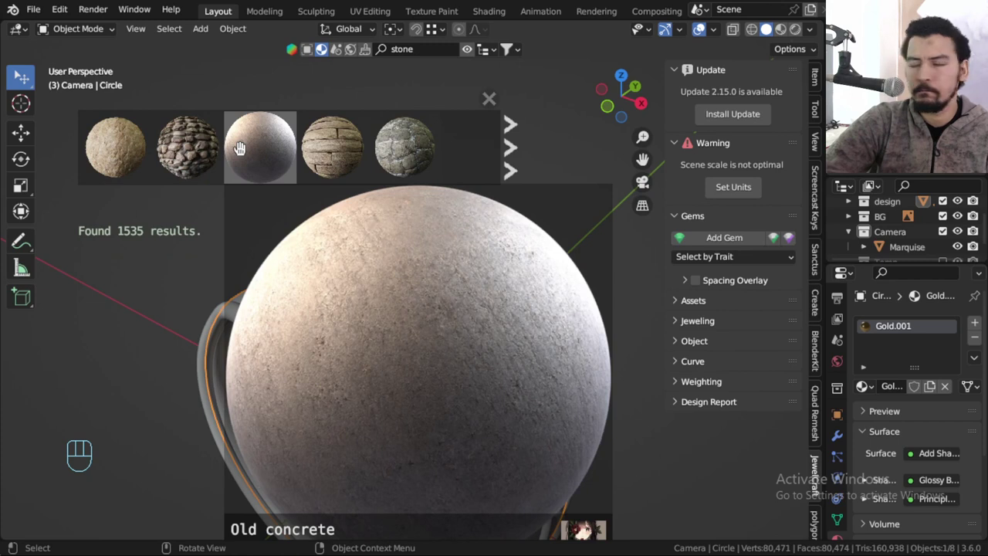
{"action": "left_click", "coordinate": [430, 64]}
{"action": "left_click_drag", "start_coordinate": [424, 55], "coordinate": [421, 53]}
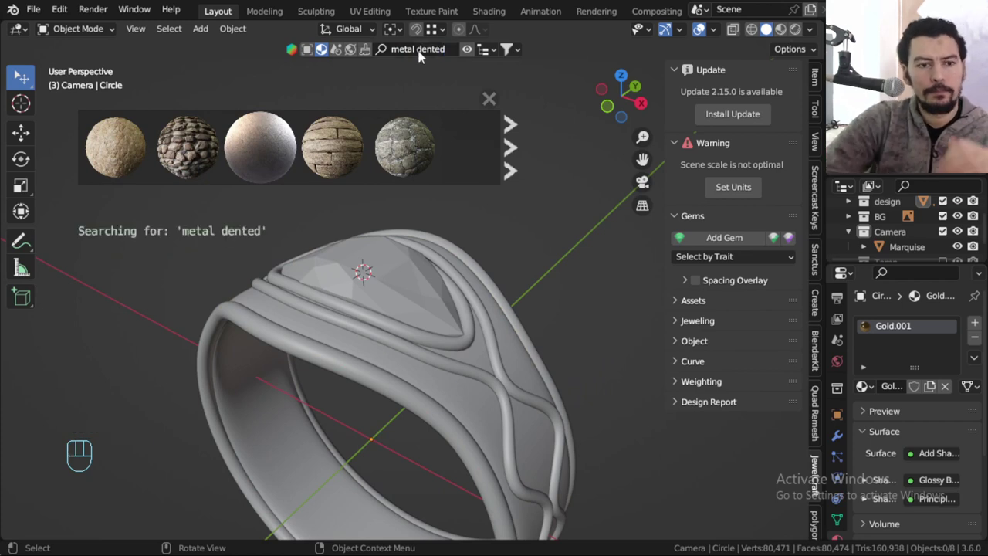
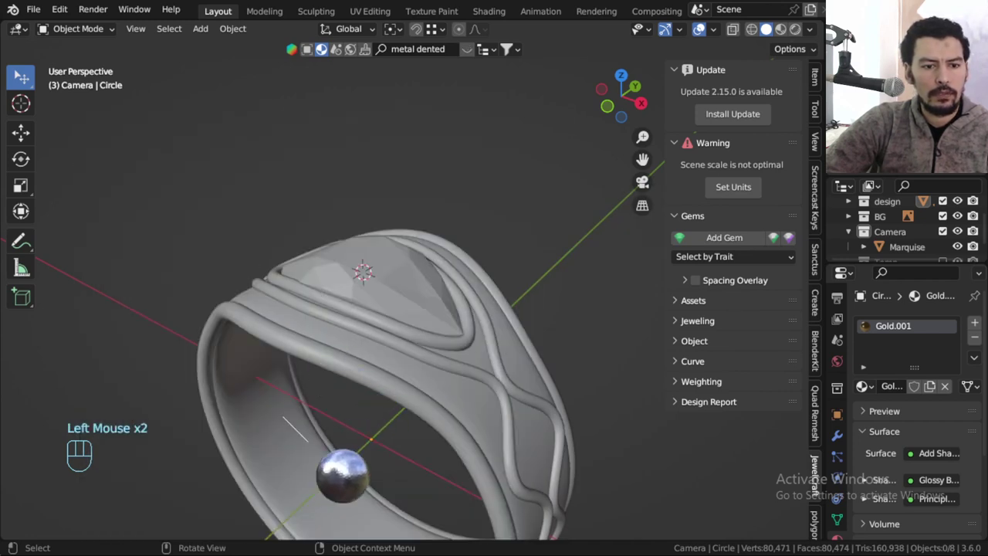
{"action": "left_click", "coordinate": [661, 195]}
{"action": "left_click", "coordinate": [596, 263]}
Switch the viewport to Material Preview and rename the band's material to 'vody'.
{"action": "key", "text": "n"}
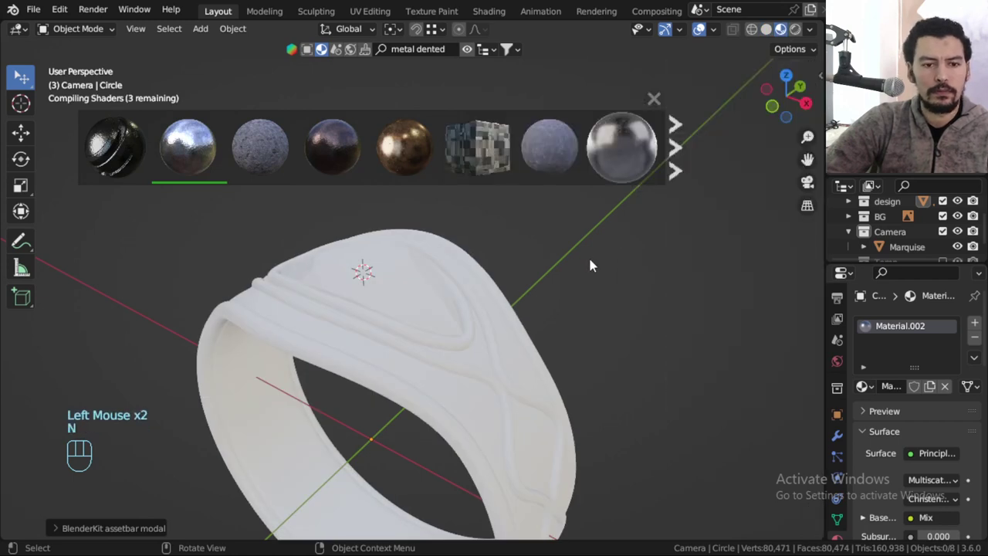
{"action": "middle_click", "coordinate": [609, 302]}
{"action": "middle_click", "coordinate": [610, 297]}
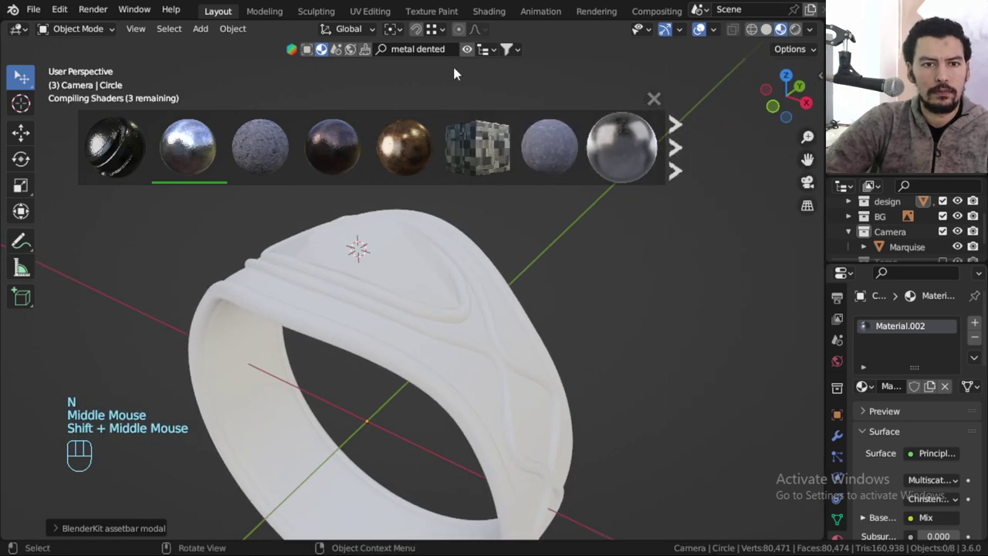
{"action": "left_click", "coordinate": [470, 51]}
{"action": "left_click", "coordinate": [602, 278]}
{"action": "middle_click", "coordinate": [577, 326]}
{"action": "middle_click", "coordinate": [608, 326]}
Select the ring band and apply Object > Shade Smooth to it.
{"action": "left_click_drag", "start_coordinate": [604, 316], "coordinate": [662, 257]}
{"action": "middle_click", "coordinate": [641, 291]}
{"action": "left_click_drag", "start_coordinate": [902, 382], "coordinate": [903, 389]}
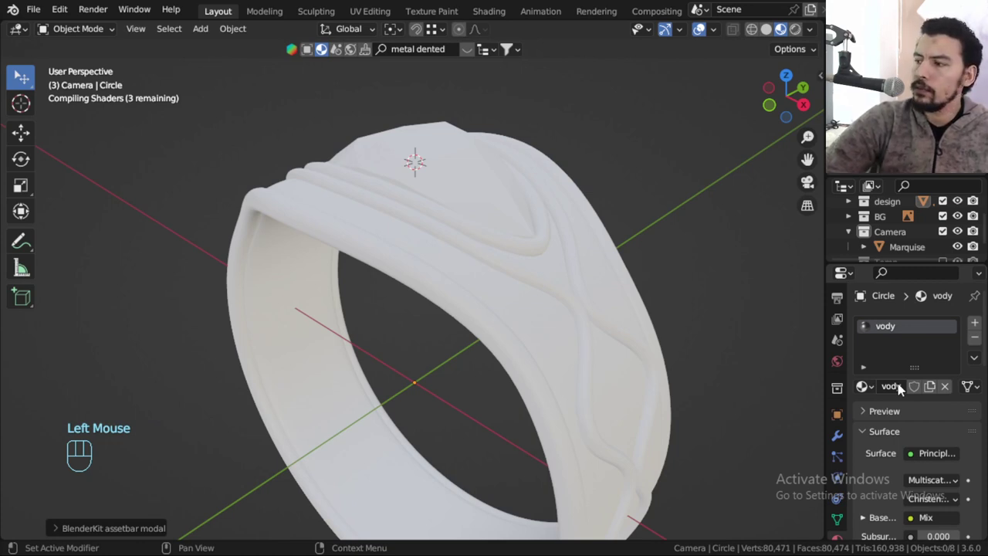
{"action": "left_click_drag", "start_coordinate": [902, 389], "coordinate": [575, 221]}
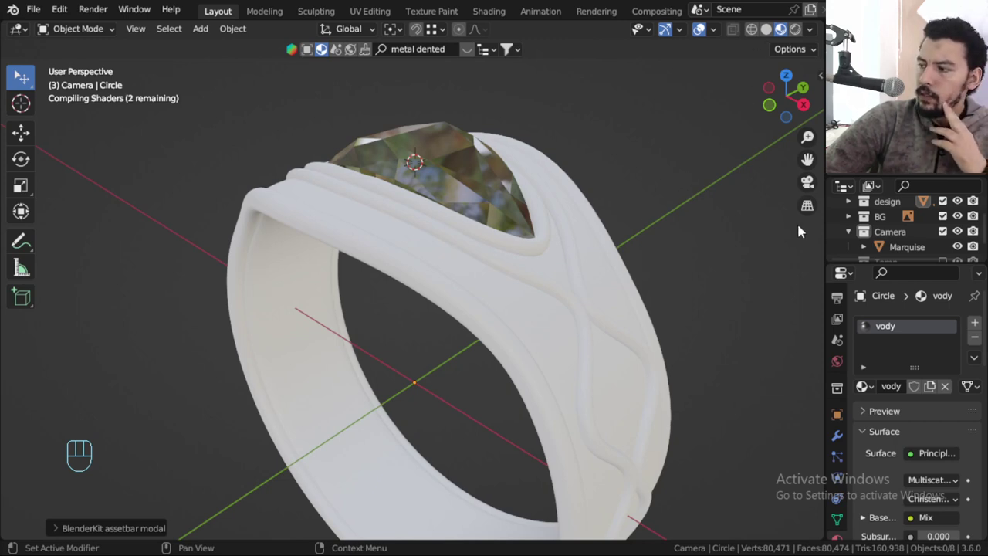
{"action": "left_click", "coordinate": [645, 221]}
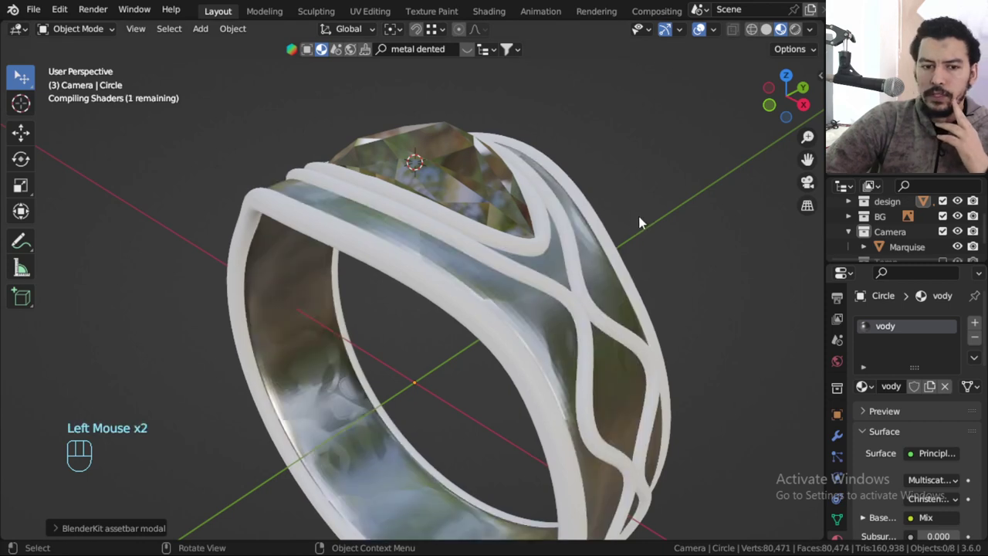
{"action": "left_click", "coordinate": [546, 317]}
{"action": "left_click_drag", "start_coordinate": [546, 318], "coordinate": [554, 325]}
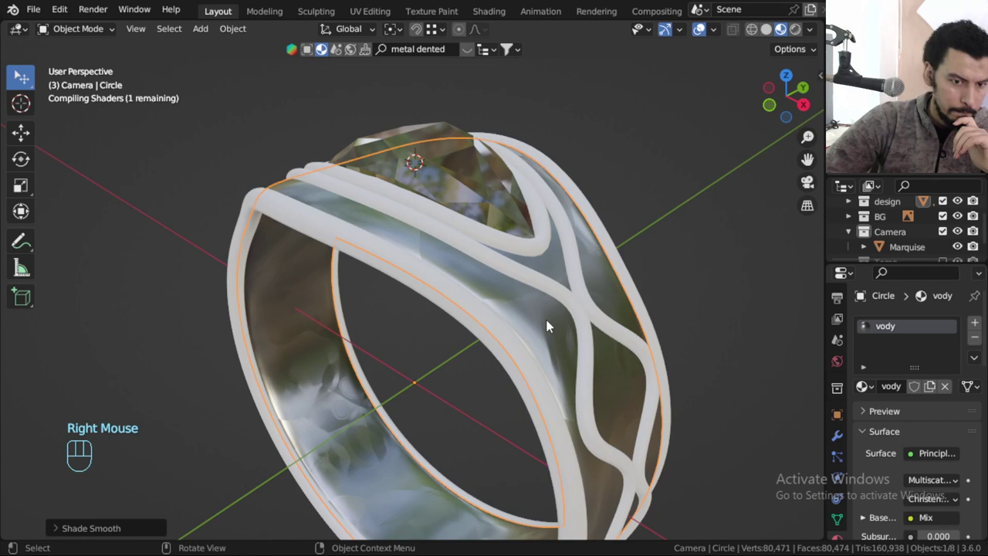
Select the band and set its Principled BSDF Metallic to 1.0, checking the polished look from several angles.
{"action": "scroll", "scroll_direction": "down", "scroll_amount": 3}
{"action": "key", "text": "KP_1"}
{"action": "left_click", "coordinate": [568, 339]}
{"action": "scroll", "scroll_direction": "up", "scroll_amount": 3}
{"action": "scroll", "scroll_direction": "down", "scroll_amount": 3}
{"action": "left_click_drag", "start_coordinate": [539, 324], "coordinate": [485, 354]}
{"action": "scroll", "scroll_direction": "up", "scroll_amount": 3}
{"action": "left_click", "coordinate": [558, 331]}
{"action": "scroll", "scroll_direction": "up", "scroll_amount": 3}
{"action": "left_click_drag", "start_coordinate": [860, 391], "coordinate": [734, 298]}
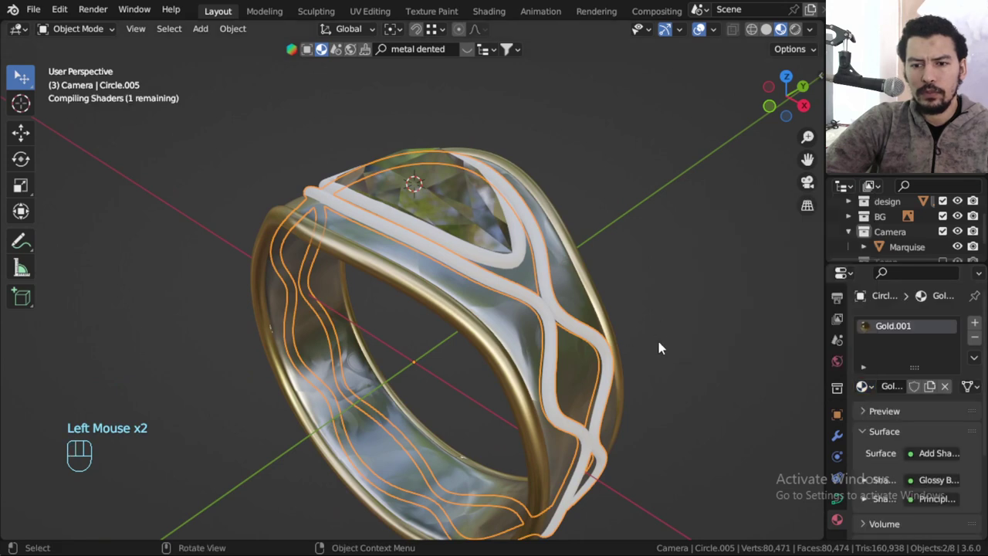
{"action": "scroll", "scroll_direction": "down", "scroll_amount": 3}
{"action": "scroll", "scroll_direction": "up", "scroll_amount": 3}
{"action": "key", "text": "alt+a"}
{"action": "scroll", "scroll_direction": "up", "scroll_amount": 3}
{"action": "scroll", "scroll_direction": "down", "scroll_amount": 3}
Inspect the metallic band with gold wires around the ring and return to the front orthographic view.
{"action": "left_click", "coordinate": [539, 329]}
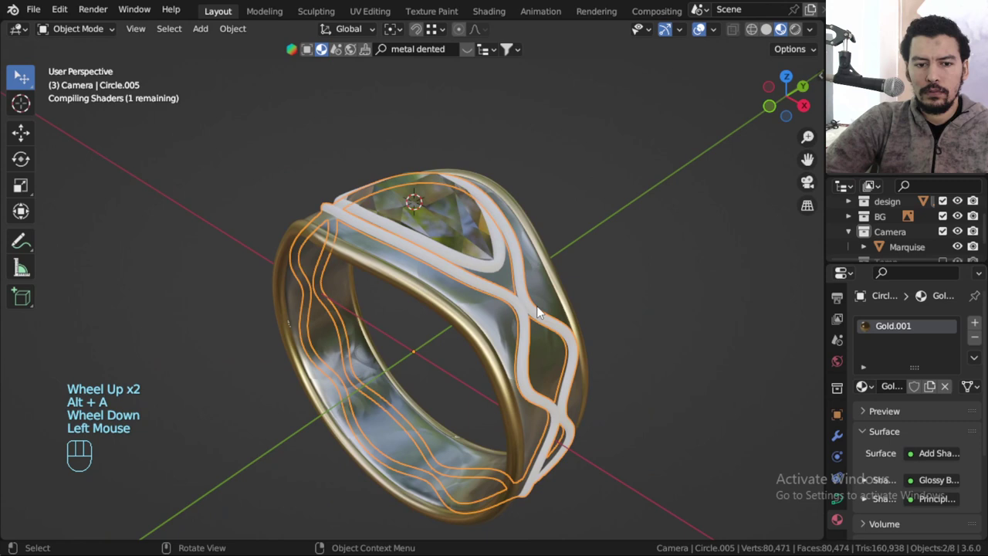
{"action": "scroll", "scroll_direction": "up", "scroll_amount": 3}
{"action": "scroll", "scroll_direction": "down", "scroll_amount": 3}
{"action": "key", "text": "alt+a"}
{"action": "left_click_drag", "start_coordinate": [515, 304], "coordinate": [633, 268]}
{"action": "left_click", "coordinate": [525, 382]}
{"action": "scroll", "scroll_direction": "down", "scroll_amount": 3}
{"action": "scroll", "scroll_direction": "up", "scroll_amount": 3}
{"action": "left_click_drag", "start_coordinate": [642, 361], "coordinate": [496, 398]}
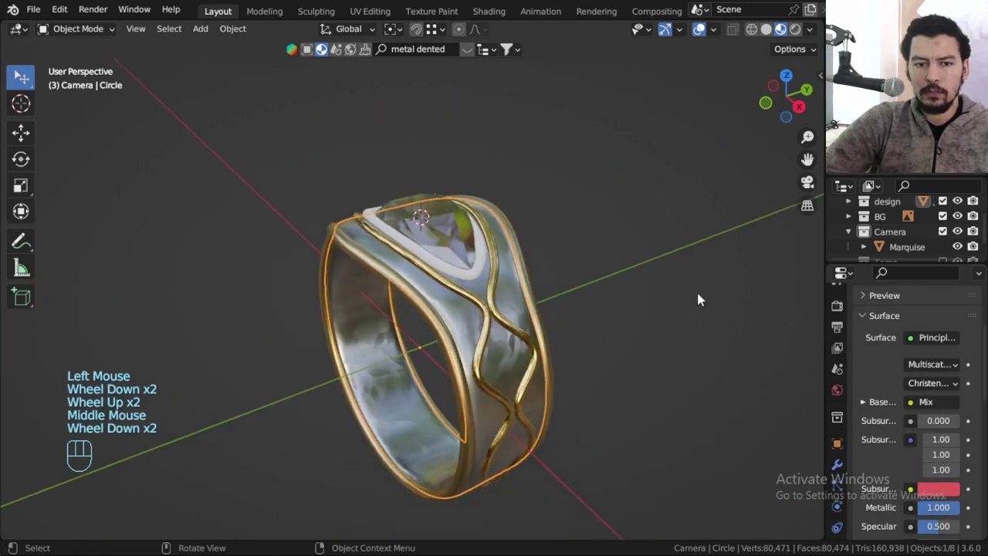
{"action": "left_click", "coordinate": [593, 270]}
{"action": "scroll", "scroll_direction": "down", "scroll_amount": 3}
{"action": "key", "text": "KP_1"}
{"action": "left_click_drag", "start_coordinate": [557, 274], "coordinate": [577, 235]}
Add an Empty at the ring's centre and scale it down to about 0.34.
{"action": "middle_click", "coordinate": [527, 257]}
{"action": "key", "text": "KP_1"}
{"action": "key", "text": "shift+c"}
{"action": "key", "text": "shift+a"}
{"action": "key", "text": "s"}
{"action": "key", "text": "s"}
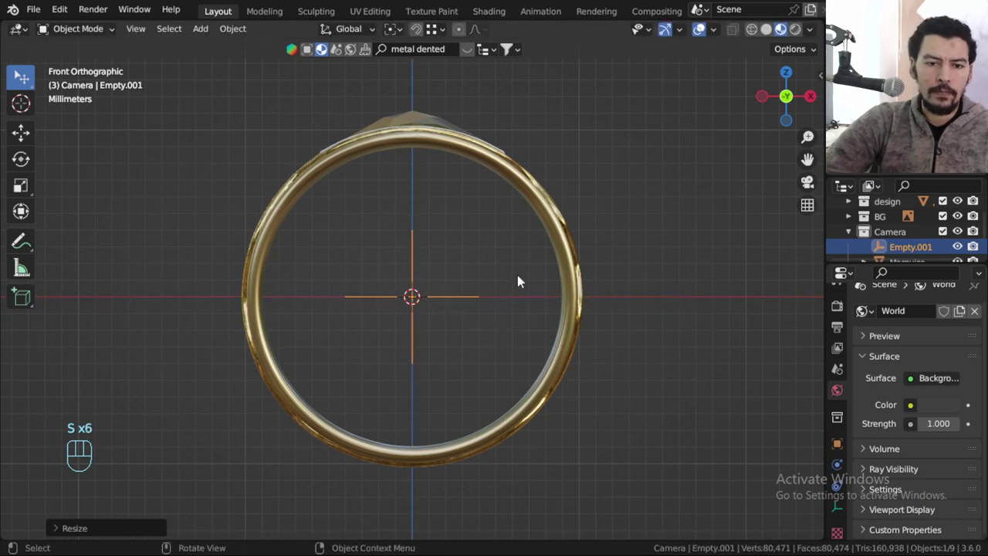
{"action": "key", "text": "b"}
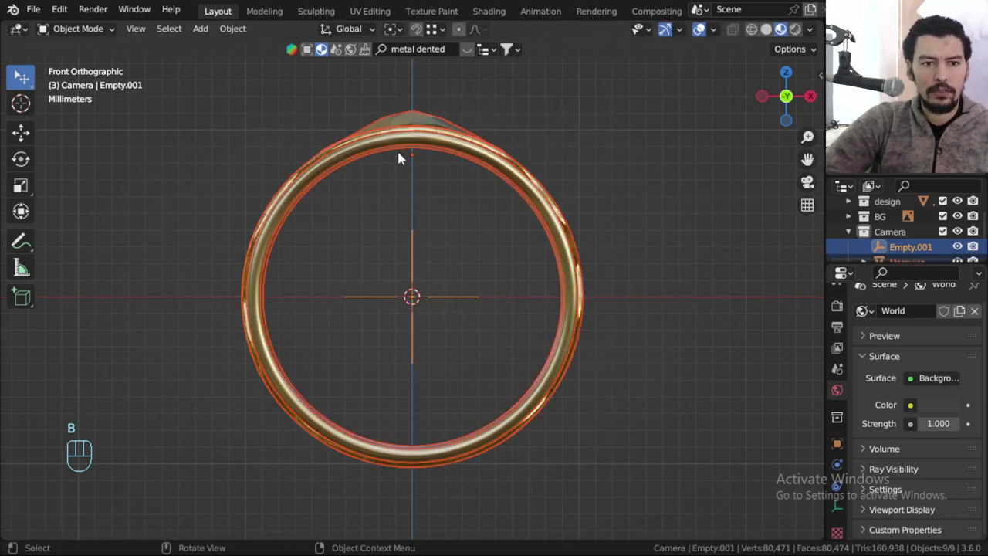
{"action": "key", "text": "alt+a"}
{"action": "key", "text": "b"}
Parent the selected ring objects to the empty and adjust their position along Z in front view.
{"action": "left_click", "coordinate": [431, 302]}
{"action": "key", "text": "ctrl+p"}
{"action": "left_click", "coordinate": [449, 304]}
{"action": "scroll", "scroll_direction": "down", "scroll_amount": 3}
{"action": "key", "text": "g"}
{"action": "key", "text": "z"}
{"action": "left_click_drag", "start_coordinate": [506, 314], "coordinate": [479, 336]}
{"action": "key", "text": "g"}
{"action": "middle_click", "coordinate": [508, 286]}
{"action": "left_click_drag", "start_coordinate": [542, 350], "coordinate": [545, 328]}
{"action": "key", "text": "KP_1"}
{"action": "left_click_drag", "start_coordinate": [548, 325], "coordinate": [549, 306]}
Snap the 3D cursor to the ring's base, add a Mesh Plane there and move it along Z just beneath the ring.
{"action": "key", "text": "shift+c"}
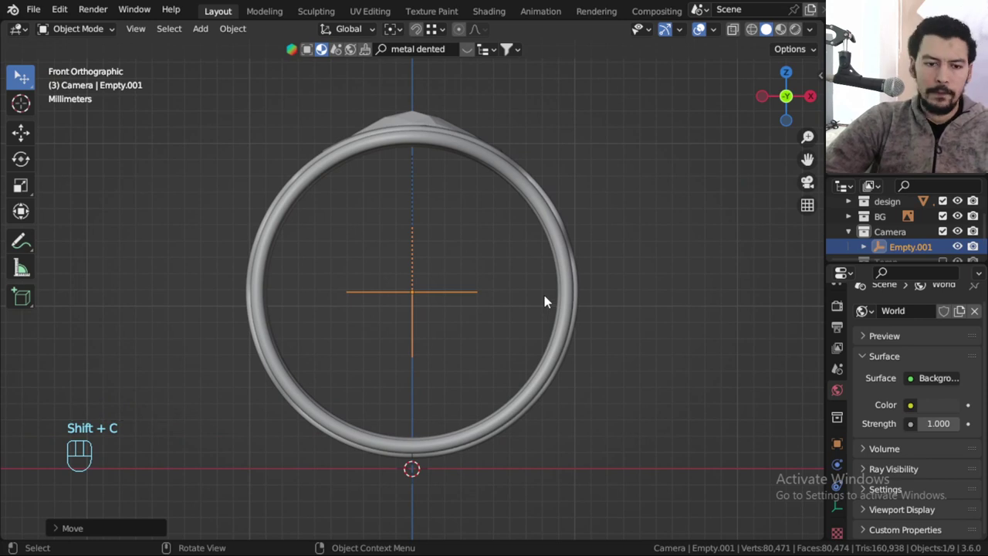
{"action": "key", "text": "shift+c"}
{"action": "key", "text": "shift+a"}
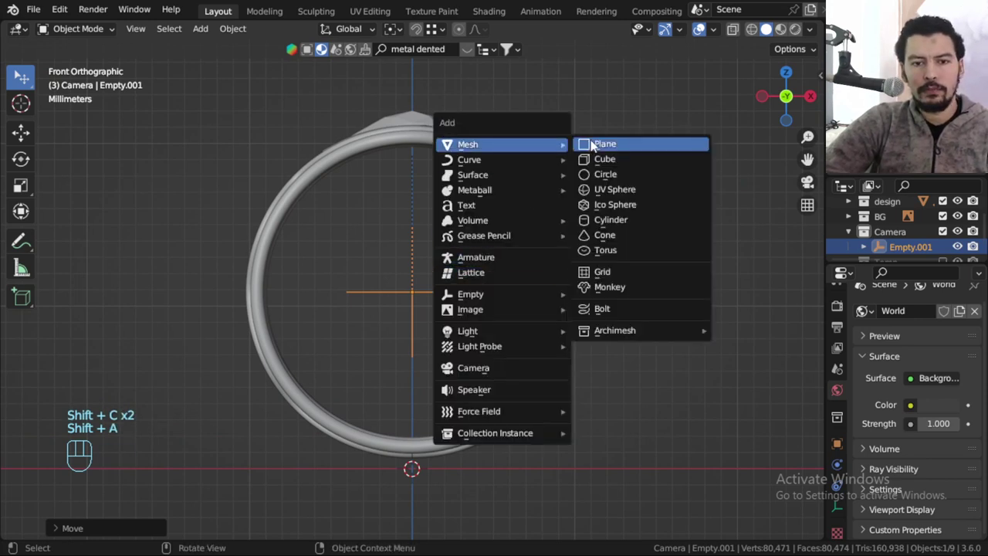
{"action": "scroll", "scroll_direction": "down", "scroll_amount": 3}
{"action": "scroll", "scroll_direction": "down", "scroll_amount": 3}
{"action": "left_click", "coordinate": [432, 285]}
{"action": "scroll", "scroll_direction": "up", "scroll_amount": 3}
{"action": "key", "text": "g"}
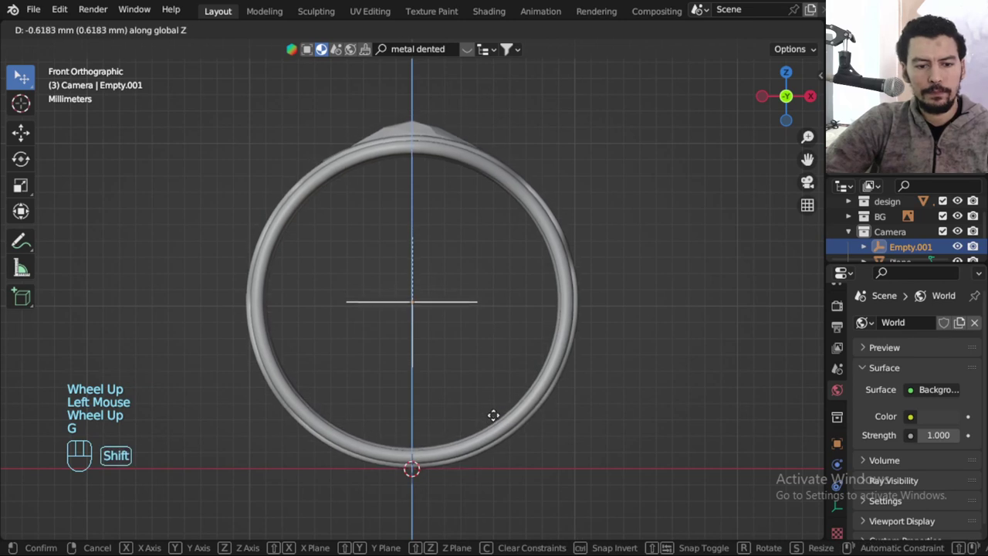
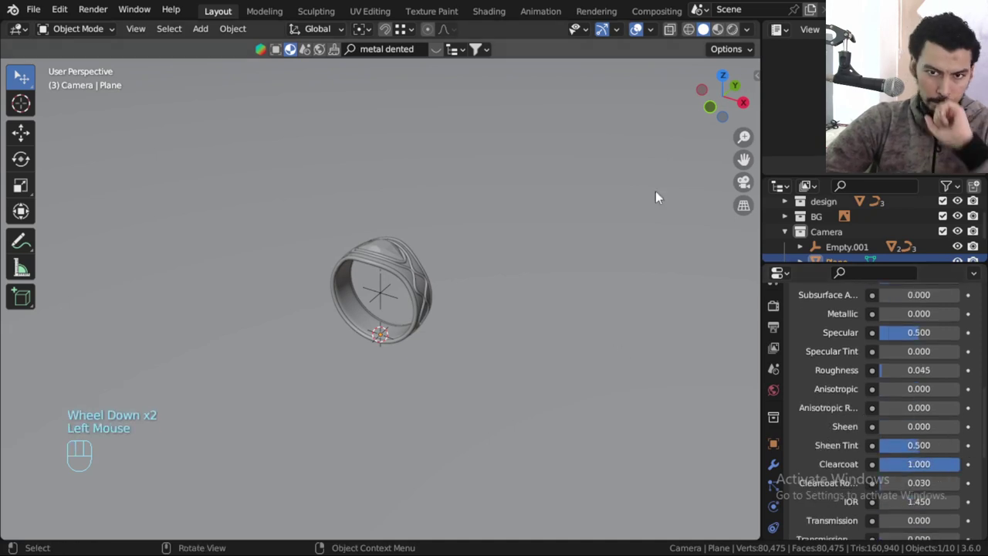
Scale the floor plane up and give it a glossy material with 0.045 roughness and full clearcoat.
{"action": "scroll", "scroll_direction": "down", "scroll_amount": 3}
{"action": "key", "text": "KP_1"}
{"action": "scroll", "scroll_direction": "down", "scroll_amount": 3}
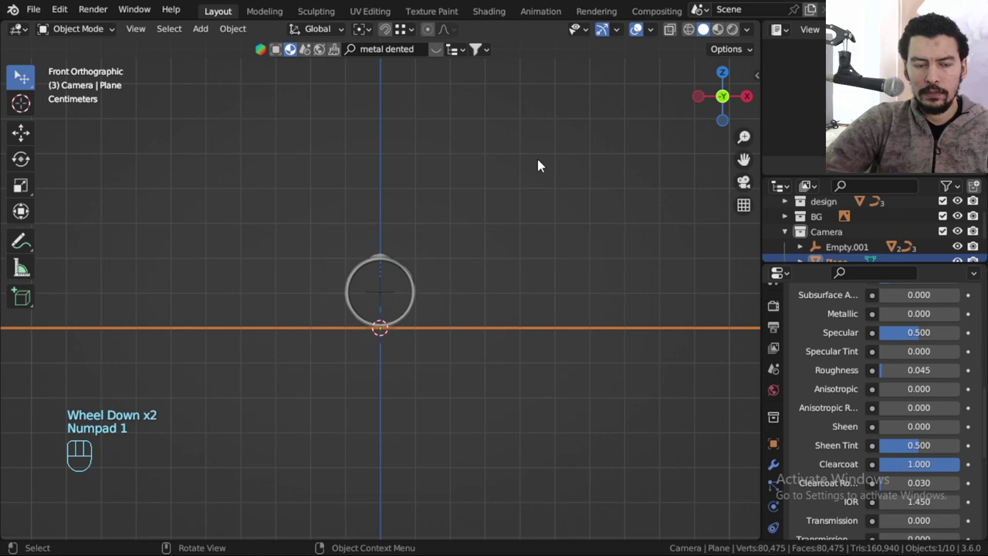
{"action": "left_click_drag", "start_coordinate": [539, 212], "coordinate": [512, 286]}
{"action": "right_click", "coordinate": [509, 246]}
{"action": "key", "text": "shift+a"}
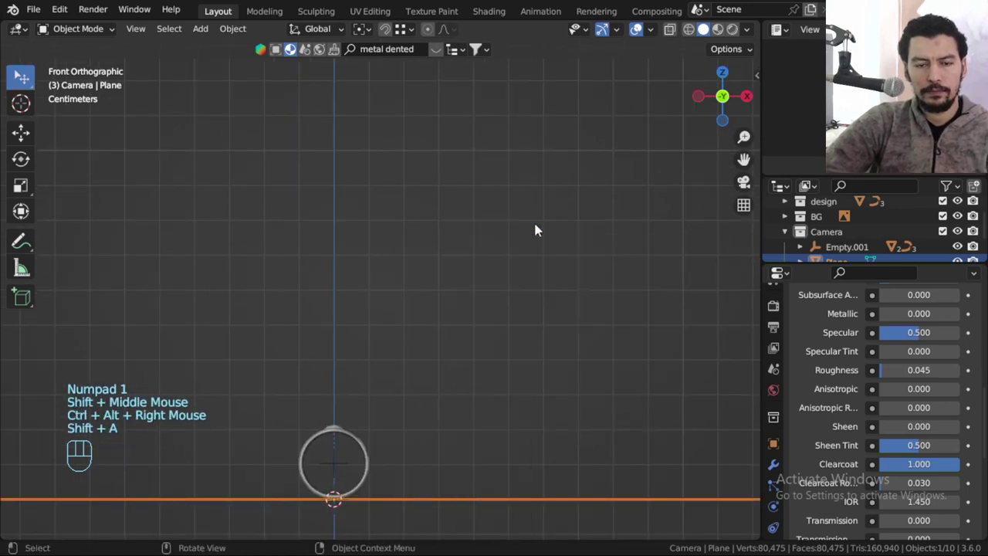
{"action": "left_click", "coordinate": [570, 199]}
{"action": "scroll", "scroll_direction": "down", "scroll_amount": 3}
Add a Point light to the scene from the Add > Light list.
{"action": "left_click", "coordinate": [561, 192]}
{"action": "right_click", "coordinate": [546, 184]}
{"action": "key", "text": "shift+a"}
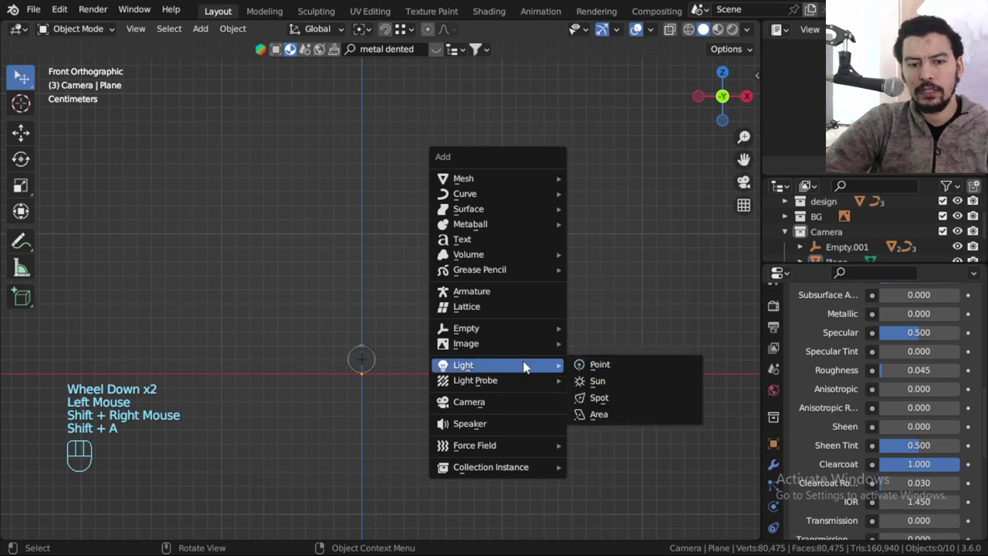
{"action": "scroll", "scroll_direction": "down", "scroll_amount": 3}
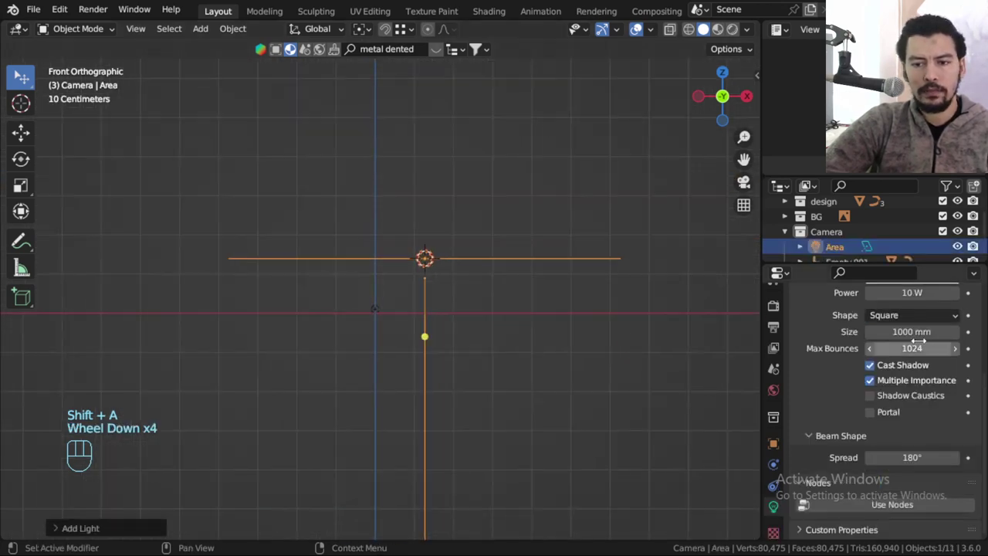
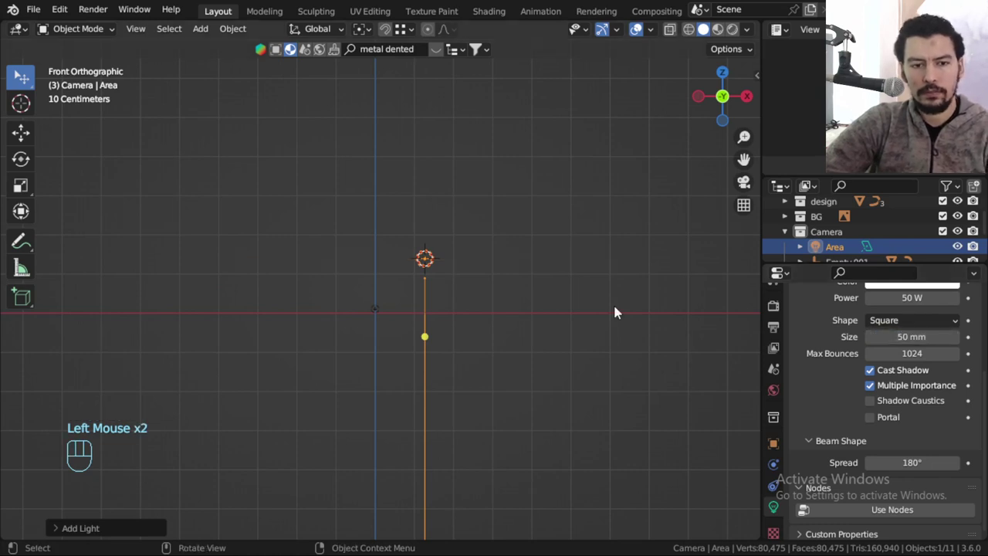
{"action": "scroll", "scroll_direction": "up", "scroll_amount": 3}
From the top view, move and rotate the light so it sits left of the area light, aimed at the ring.
{"action": "middle_click", "coordinate": [402, 325]}
{"action": "middle_click", "coordinate": [434, 328]}
{"action": "key", "text": "KP_7"}
{"action": "middle_click", "coordinate": [420, 333]}
{"action": "key", "text": "g"}
{"action": "key", "text": "r"}
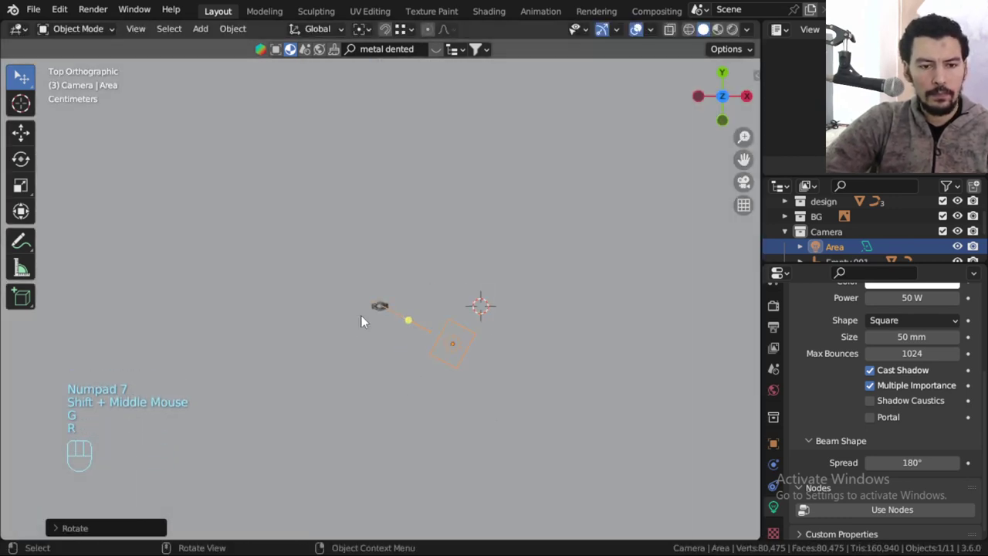
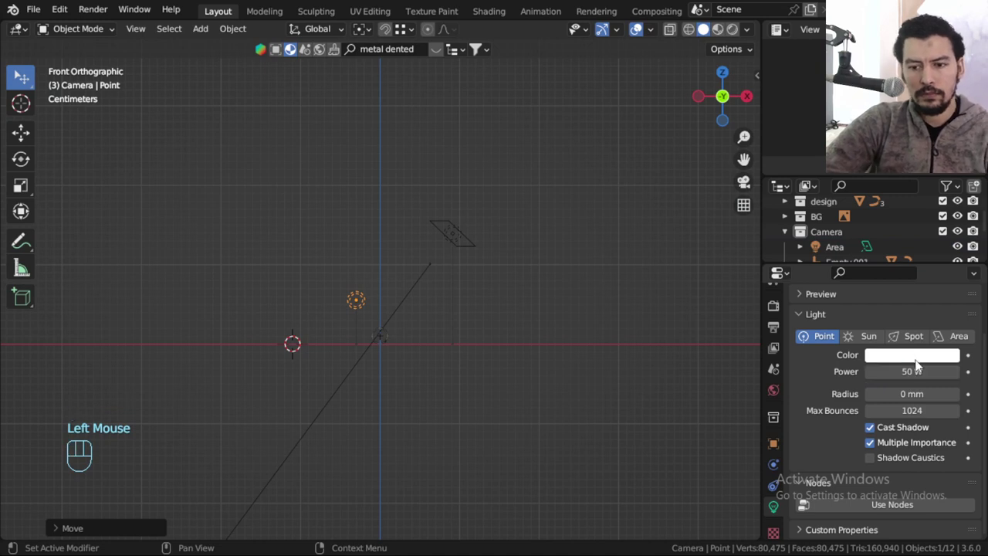
Give the point light a 10 mm radius and tint its colour.
{"action": "left_click", "coordinate": [961, 402]}
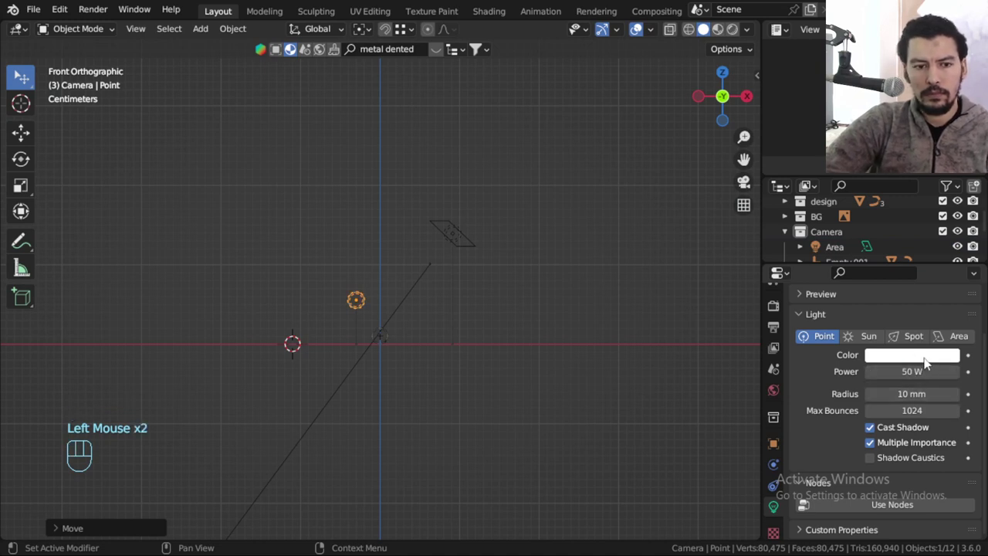
{"action": "left_click", "coordinate": [929, 362]}
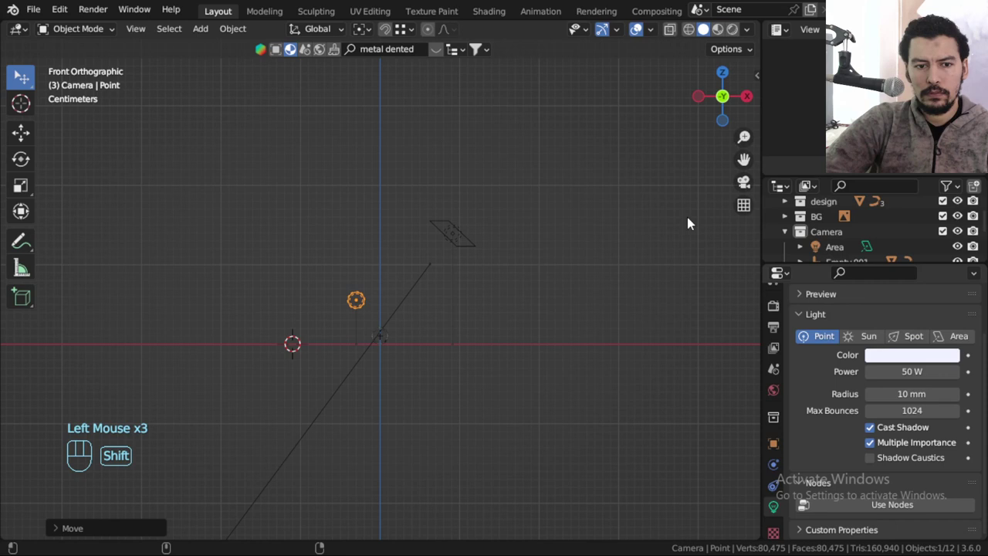
Duplicate the area light as Area.001 and rotate it above the ring.
{"action": "left_click", "coordinate": [451, 234]}
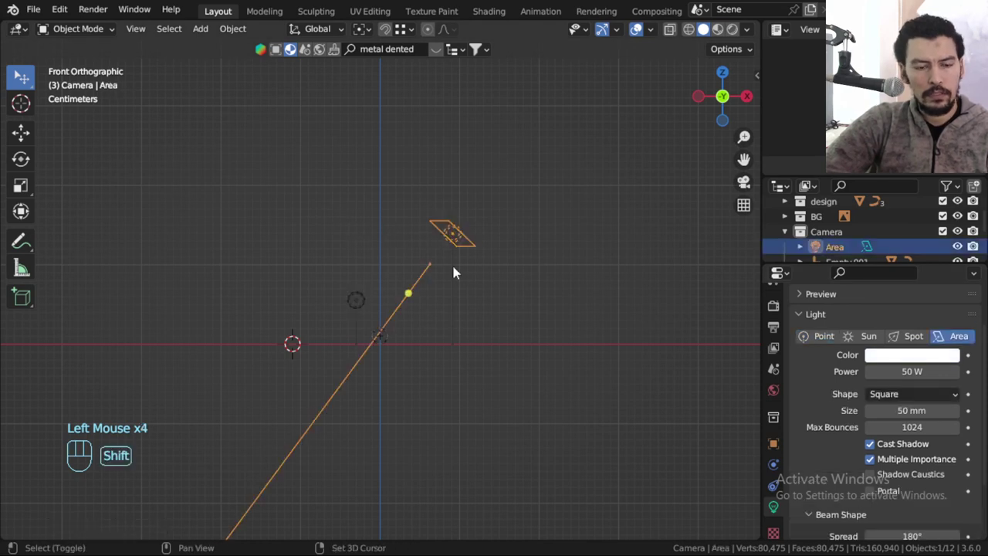
{"action": "key", "text": "shift+d"}
{"action": "key", "text": "r"}
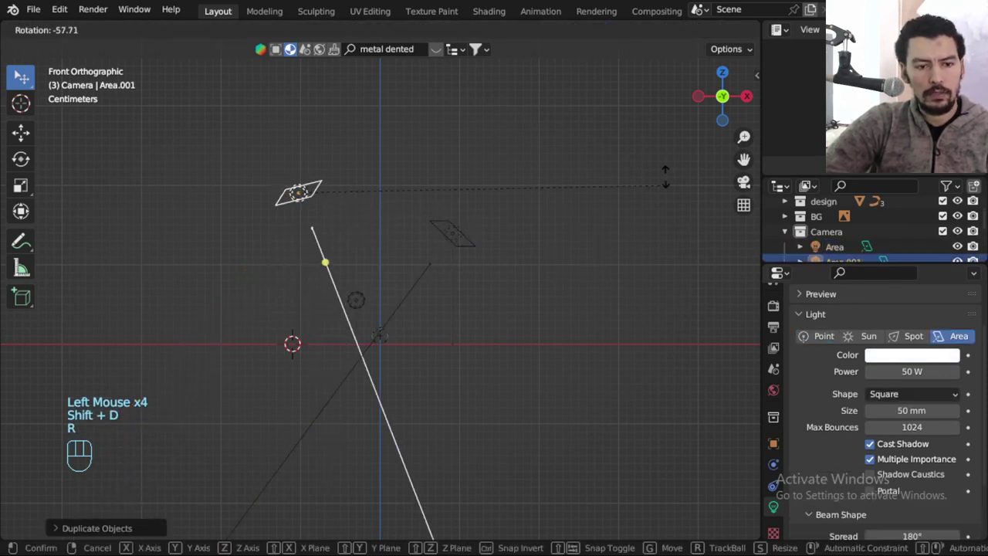
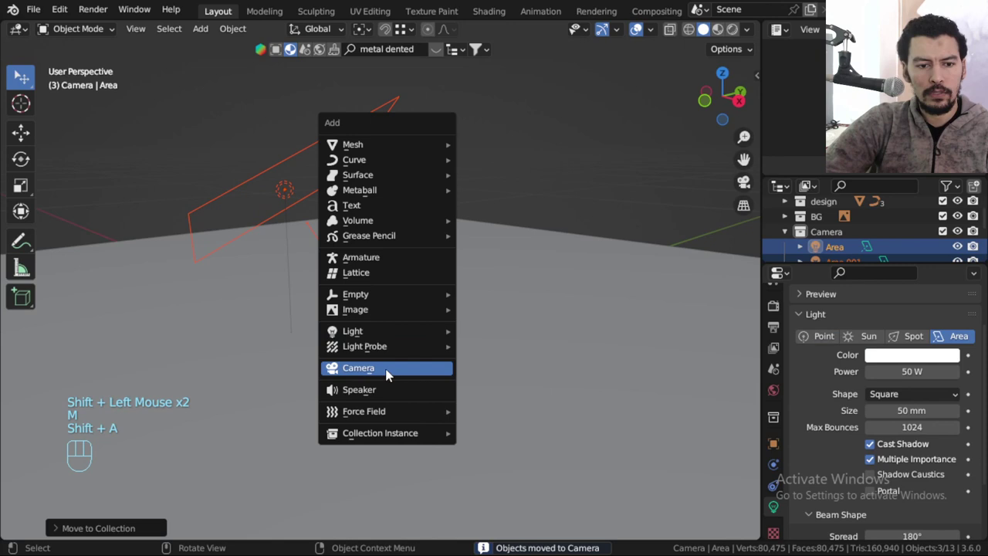
Add a camera aligned to the current view with a 100 mm lens framing the ring.
{"action": "left_click_drag", "start_coordinate": [421, 347], "coordinate": [445, 356]}
{"action": "key", "text": "ctrl+alt+KP_0"}
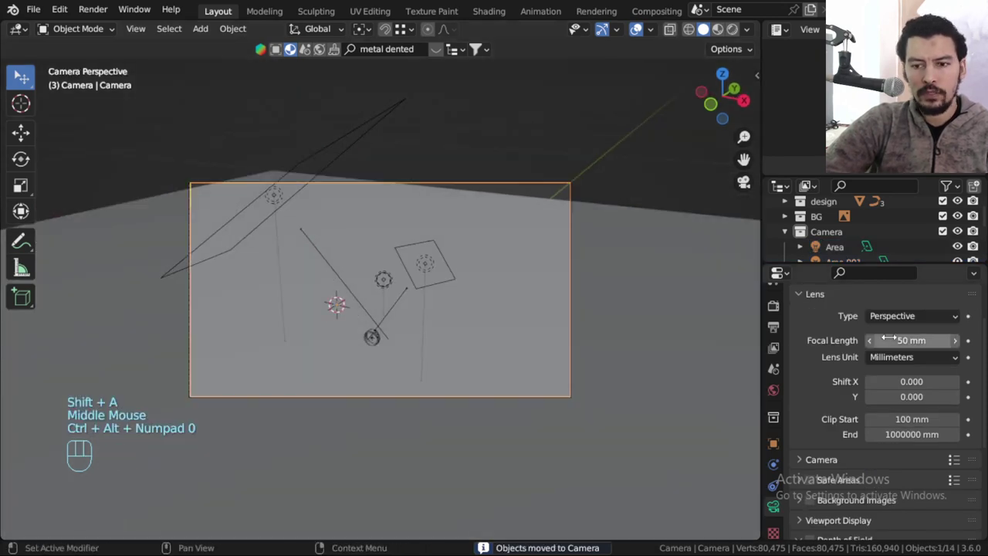
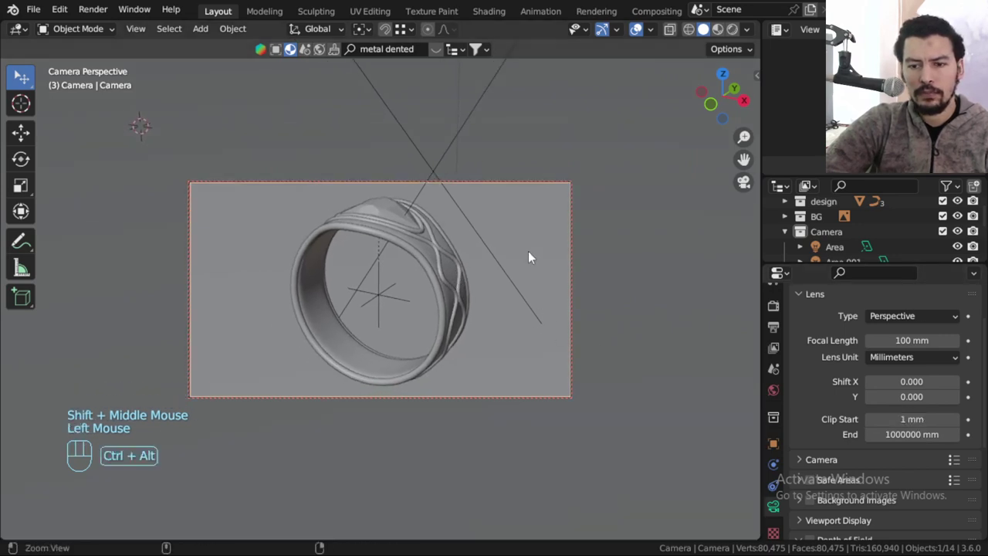
{"action": "middle_click", "coordinate": [464, 288]}
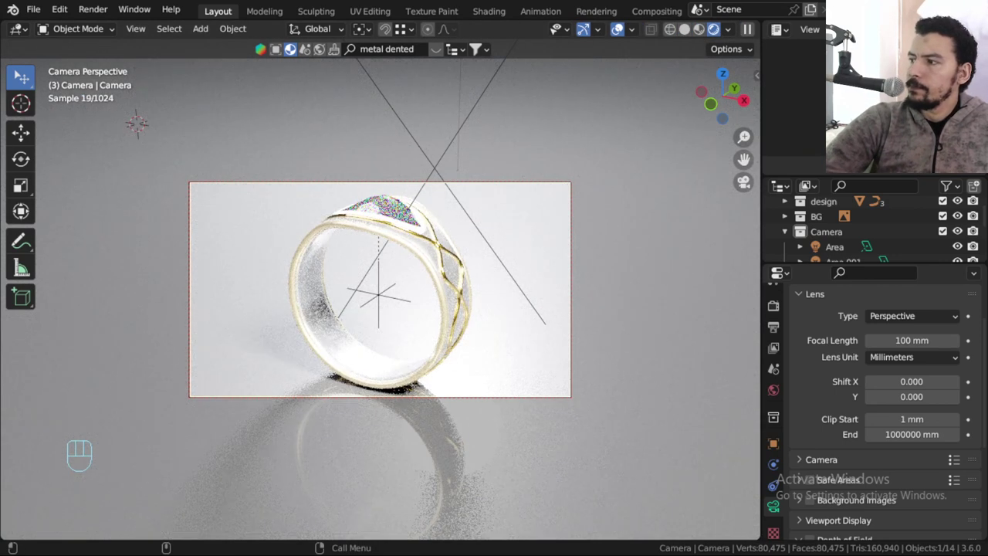
Make the floor plane black and fully metallic with low roughness.
{"action": "left_click", "coordinate": [645, 406]}
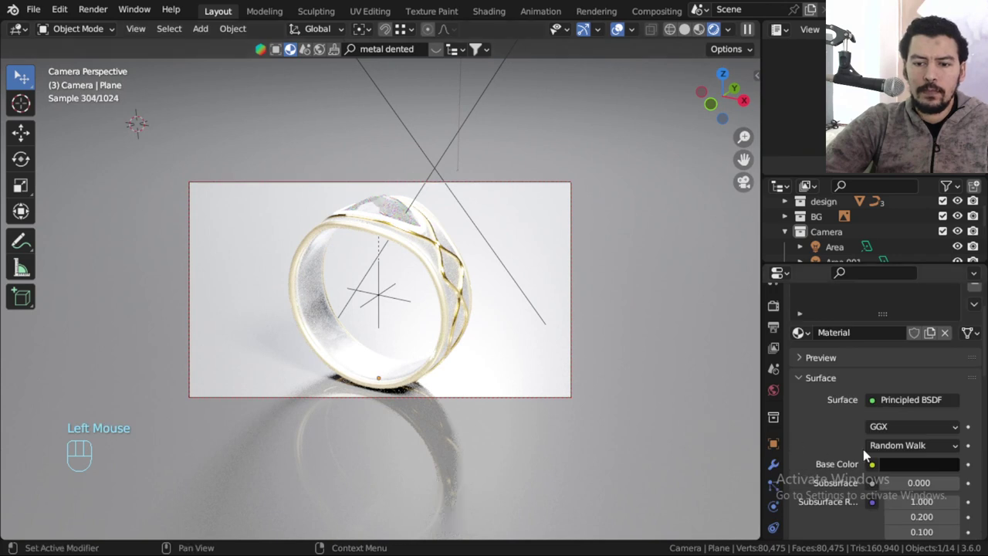
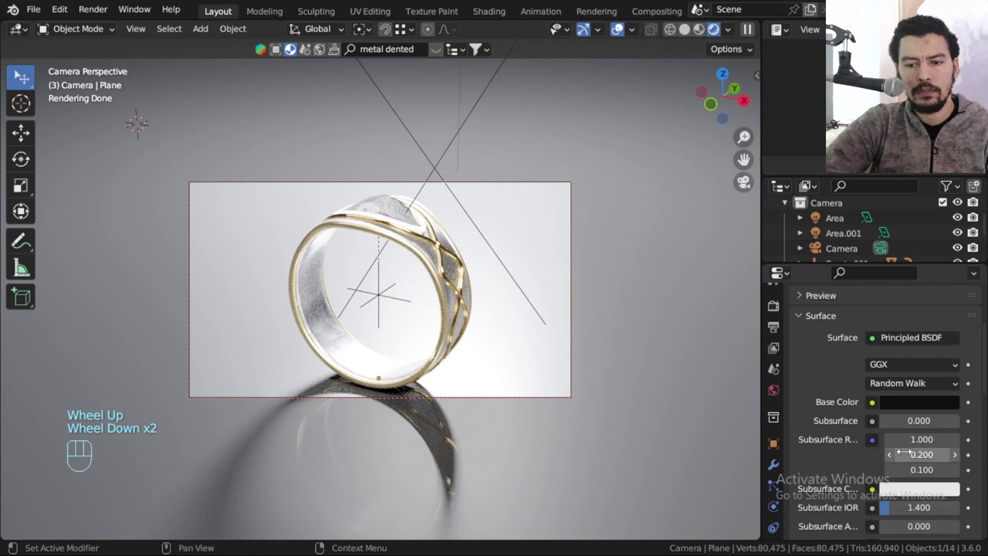
{"action": "scroll", "scroll_direction": "down", "scroll_amount": 3}
{"action": "left_click_drag", "start_coordinate": [915, 461], "coordinate": [969, 463]}
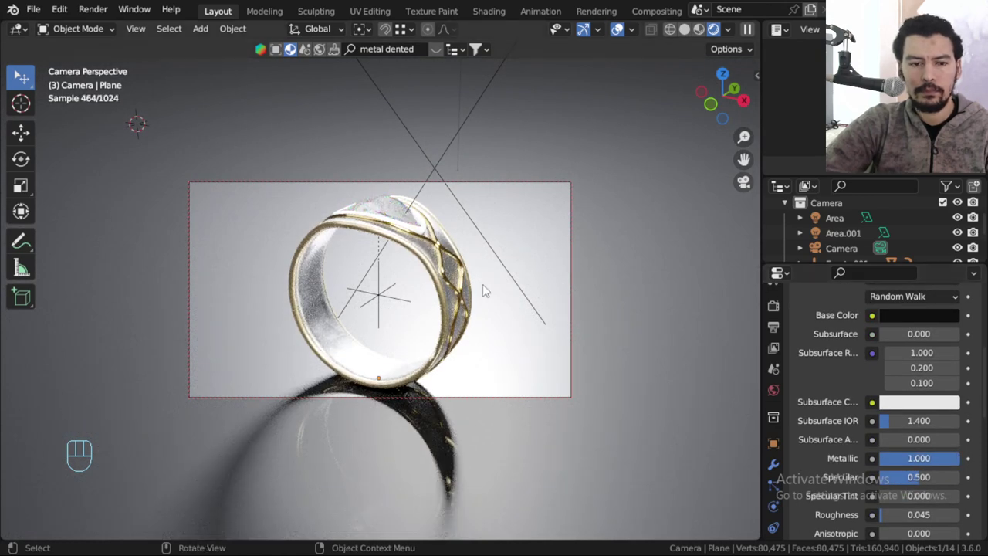
Review the reflective render from front and top views and select the point light.
{"action": "key", "text": "alt+a"}
{"action": "key", "text": "KP_1"}
{"action": "scroll", "scroll_direction": "down", "scroll_amount": 3}
{"action": "left_click_drag", "start_coordinate": [483, 320], "coordinate": [458, 357]}
{"action": "scroll", "scroll_direction": "down", "scroll_amount": 3}
{"action": "left_click", "coordinate": [376, 198]}
{"action": "key", "text": "KP_7"}
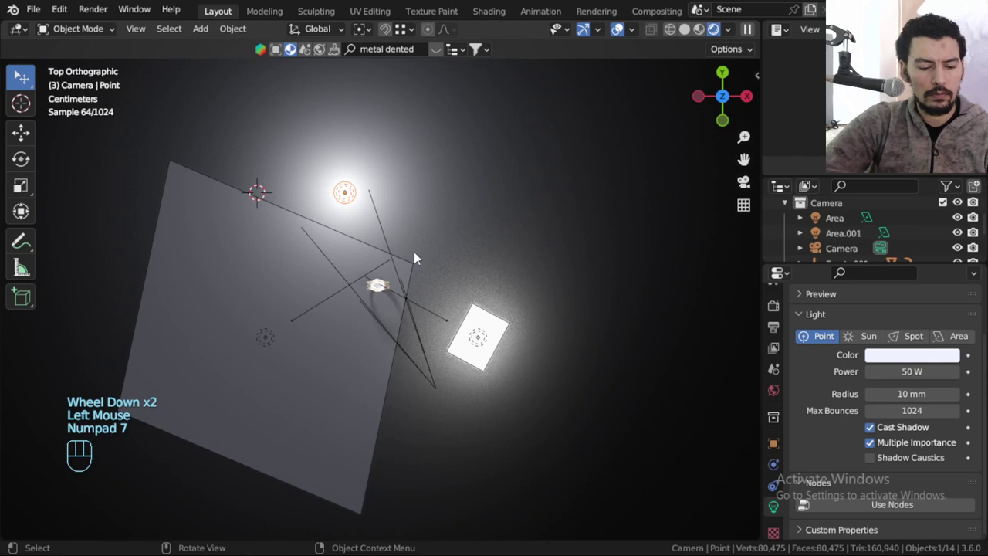
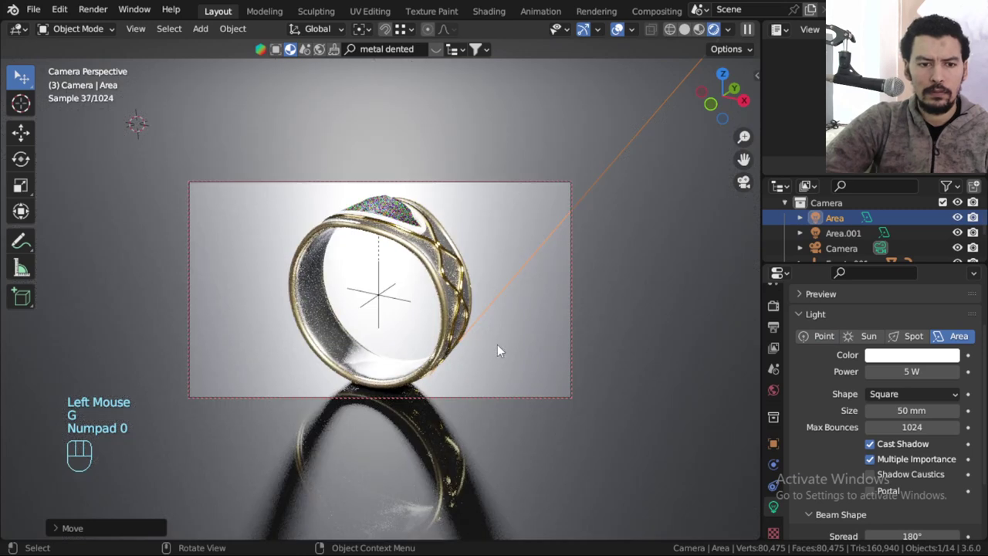
Lower the area light to 5 W and move the point light far from the ring, then return to camera view.
{"action": "left_click_drag", "start_coordinate": [512, 323], "coordinate": [474, 263]}
{"action": "key", "text": "KP_7"}
{"action": "scroll", "scroll_direction": "down", "scroll_amount": 3}
{"action": "middle_click", "coordinate": [468, 284]}
{"action": "left_click", "coordinate": [321, 252]}
{"action": "key", "text": "g"}
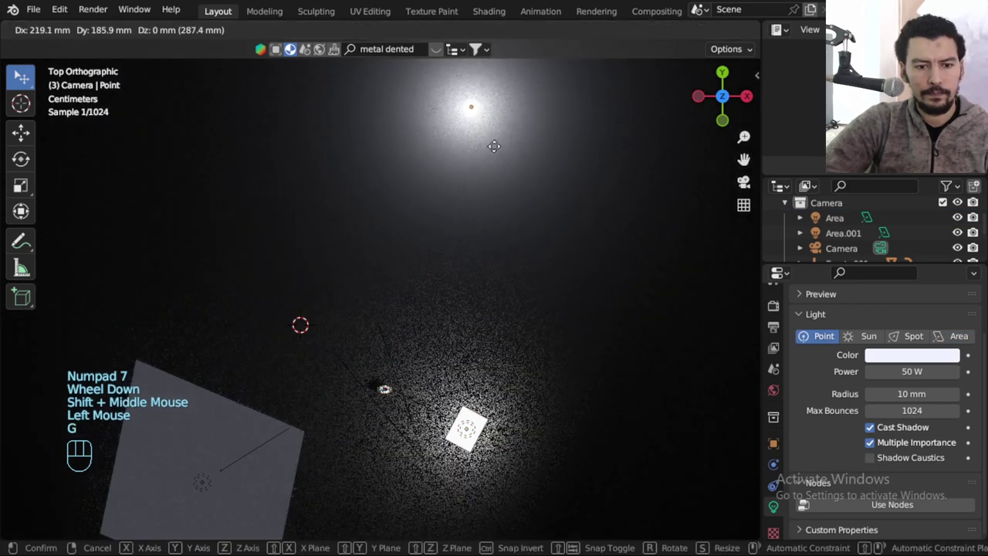
{"action": "key", "text": "KP_0"}
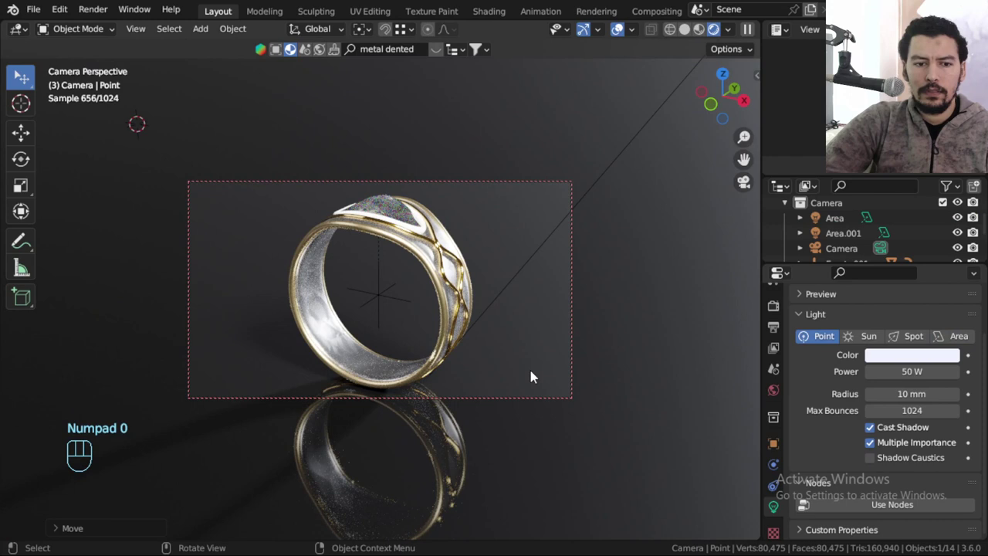
Select the gold wire detail of the ring in the darker render.
{"action": "left_click", "coordinate": [327, 316]}
{"action": "key", "text": "alt+a"}
{"action": "left_click", "coordinate": [318, 318]}
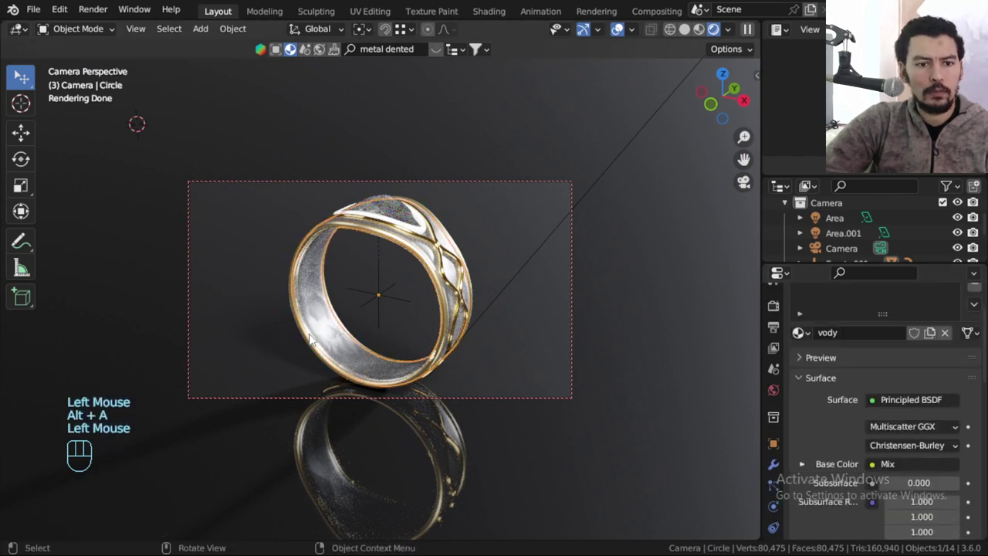
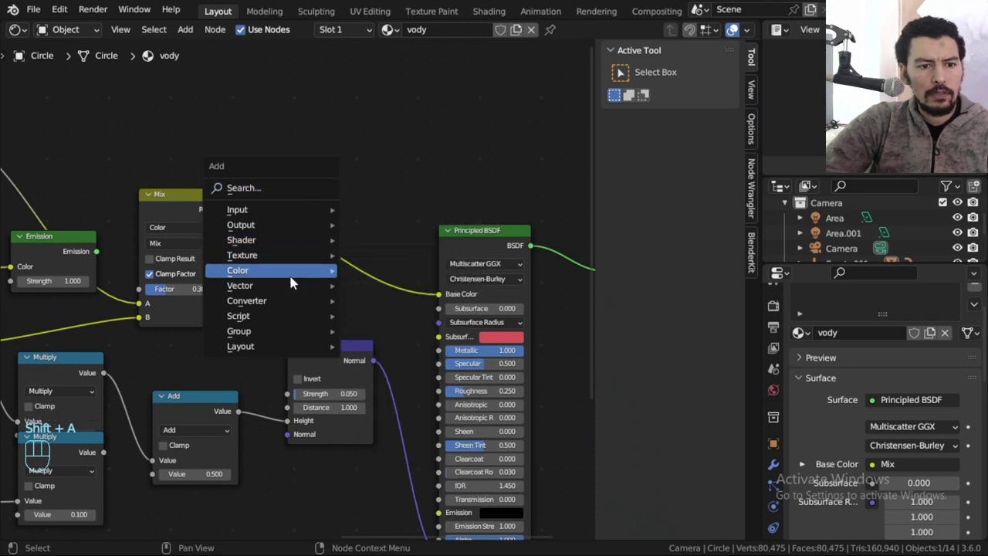
Feed a Brightness/Contrast node (bright −0.1, contrast 0.1) into the gold wire's Base Color.
{"action": "left_click", "coordinate": [314, 276]}
{"action": "left_click", "coordinate": [384, 293]}
{"action": "scroll", "scroll_direction": "up", "scroll_amount": 3}
{"action": "left_click", "coordinate": [29, 40]}
{"action": "scroll", "scroll_direction": "up", "scroll_amount": 3}
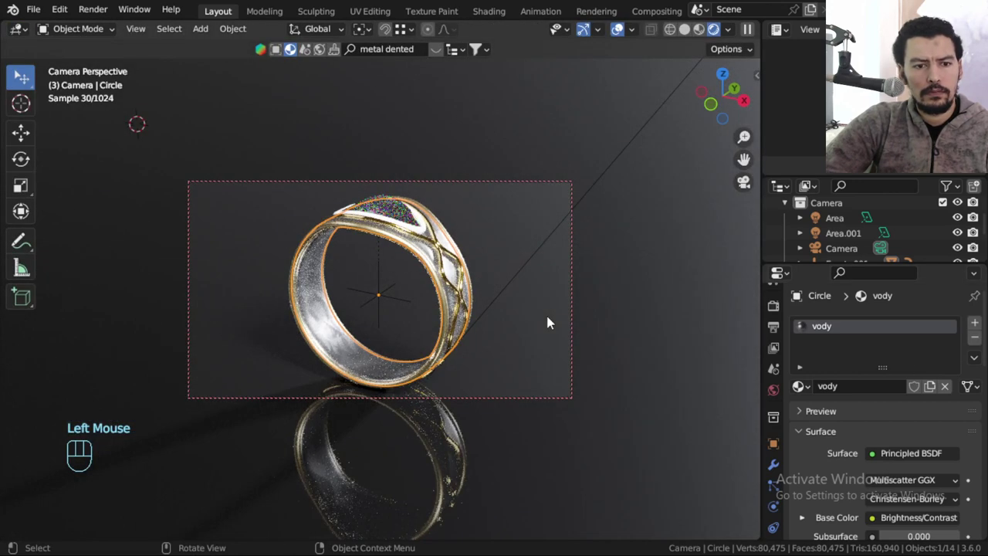
{"action": "key", "text": "alt+a"}
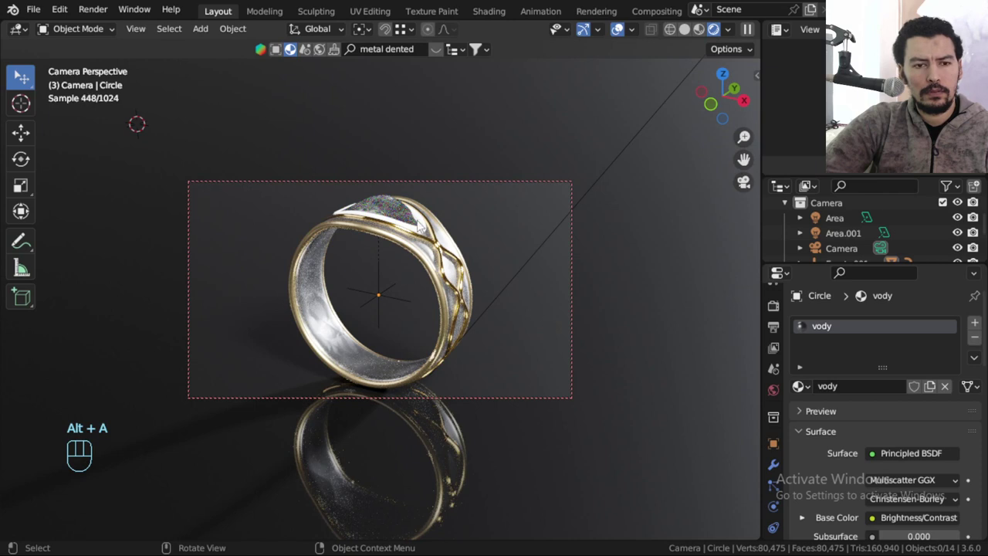
Give the marquise gem's Diamond 03 material a violet-blue base colour.
{"action": "left_click", "coordinate": [402, 211]}
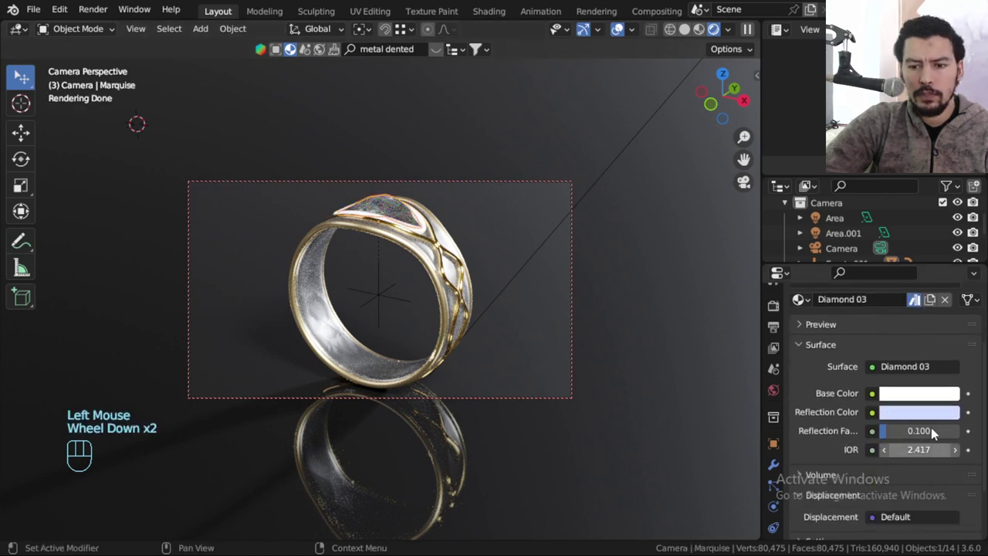
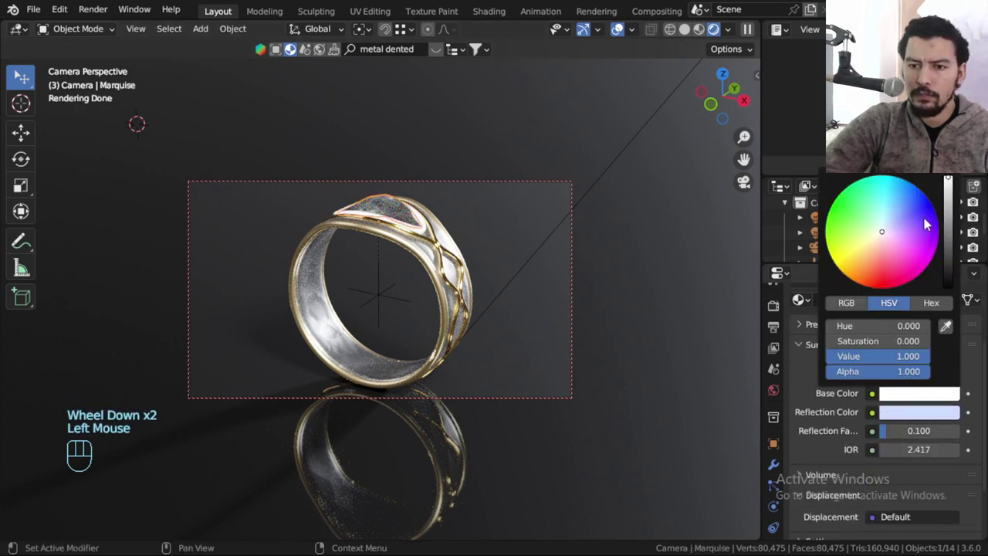
{"action": "key", "text": "alt+a"}
{"action": "left_click", "coordinate": [919, 400]}
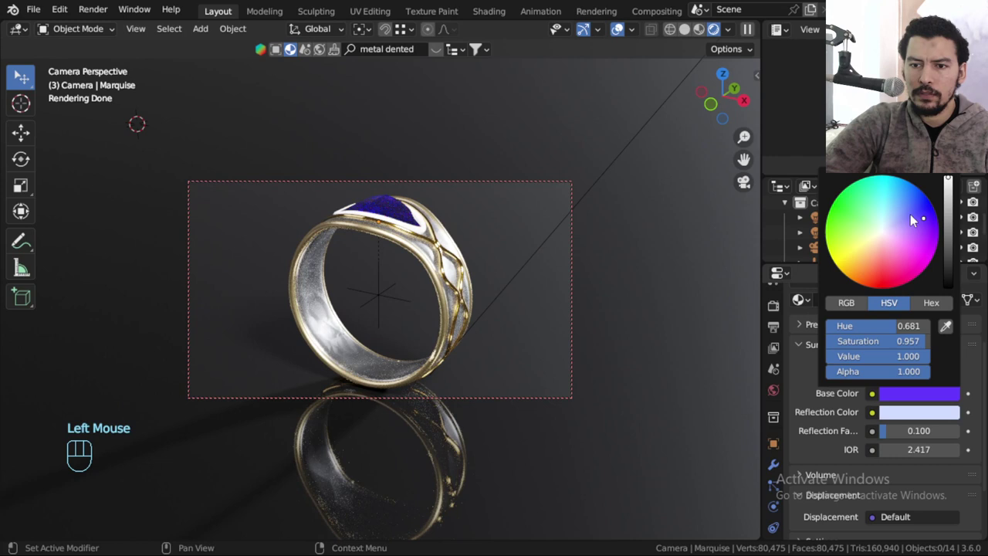
{"action": "left_click", "coordinate": [948, 416]}
{"action": "left_click", "coordinate": [934, 414]}
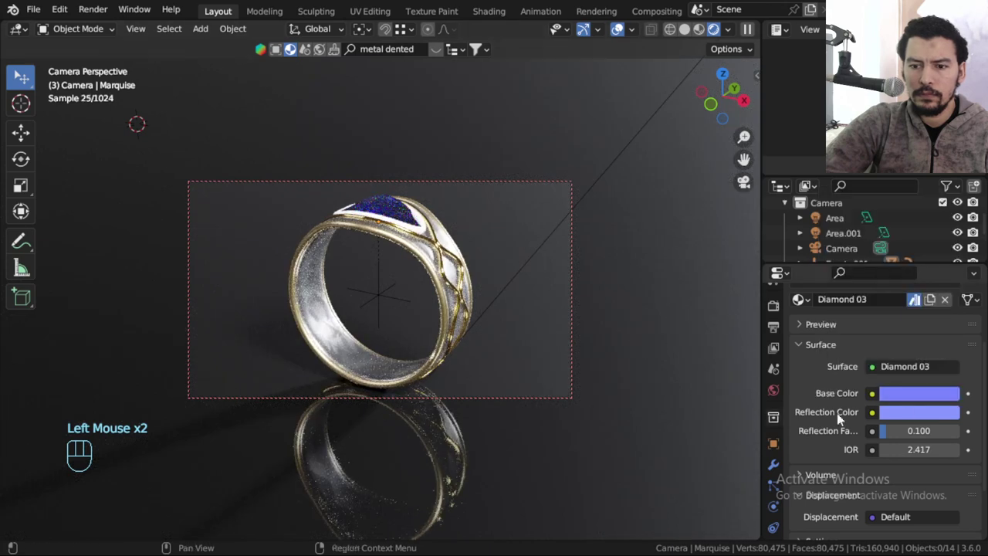
Set the gem's reflection colour to pale cyan and move to the render settings.
{"action": "left_click", "coordinate": [935, 414]}
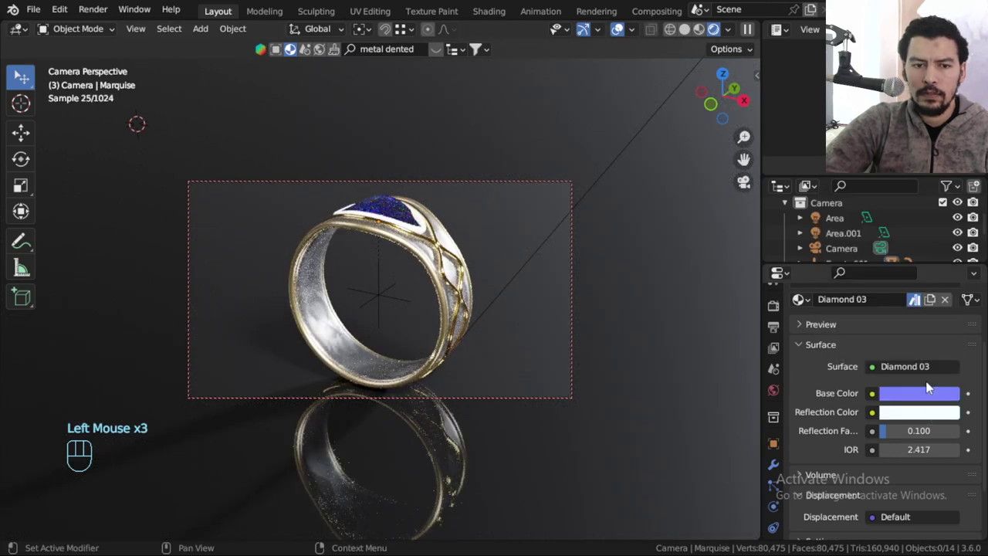
{"action": "left_click_drag", "start_coordinate": [935, 418], "coordinate": [936, 418]}
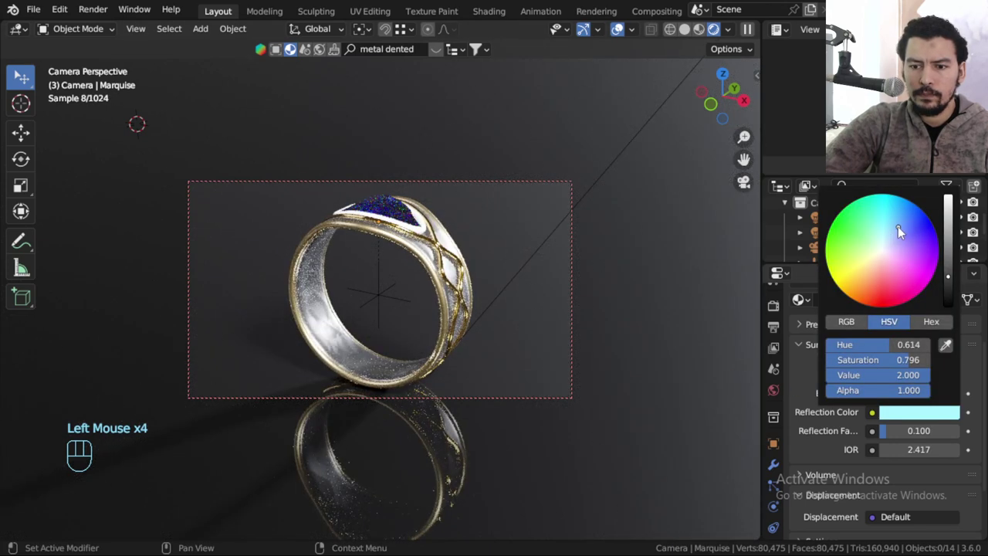
{"action": "key", "text": "alt+a"}
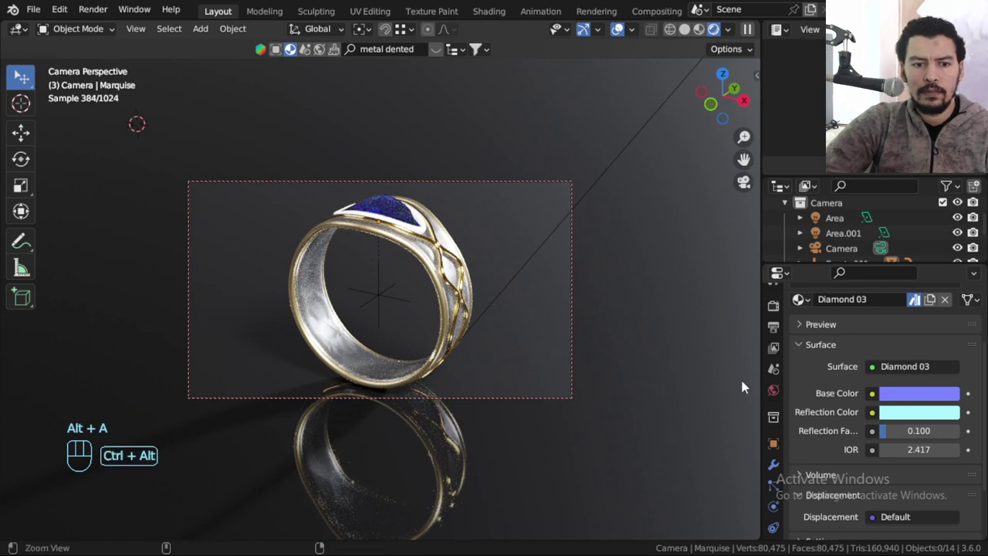
{"action": "left_click", "coordinate": [777, 319]}
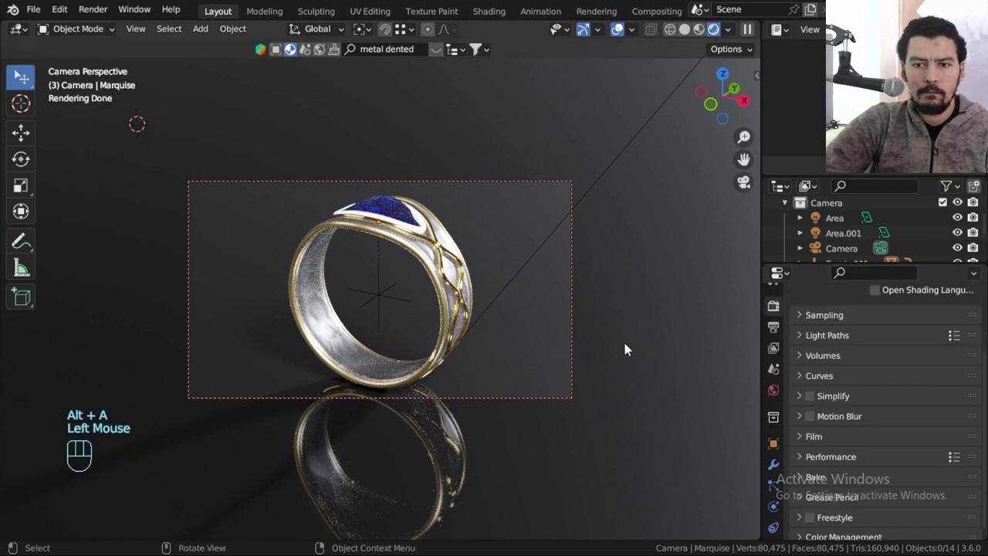
Set Cycles to GPU compute with adjusted max samples and 256 tile size under Performance.
{"action": "scroll", "scroll_direction": "down", "scroll_amount": 3}
{"action": "scroll", "scroll_direction": "up", "scroll_amount": 3}
{"action": "left_click_drag", "start_coordinate": [825, 399], "coordinate": [843, 403]}
{"action": "scroll", "scroll_direction": "up", "scroll_amount": 3}
{"action": "scroll", "scroll_direction": "down", "scroll_amount": 3}
{"action": "scroll", "scroll_direction": "down", "scroll_amount": 3}
{"action": "left_click", "coordinate": [840, 450]}
{"action": "scroll", "scroll_direction": "down", "scroll_amount": 3}
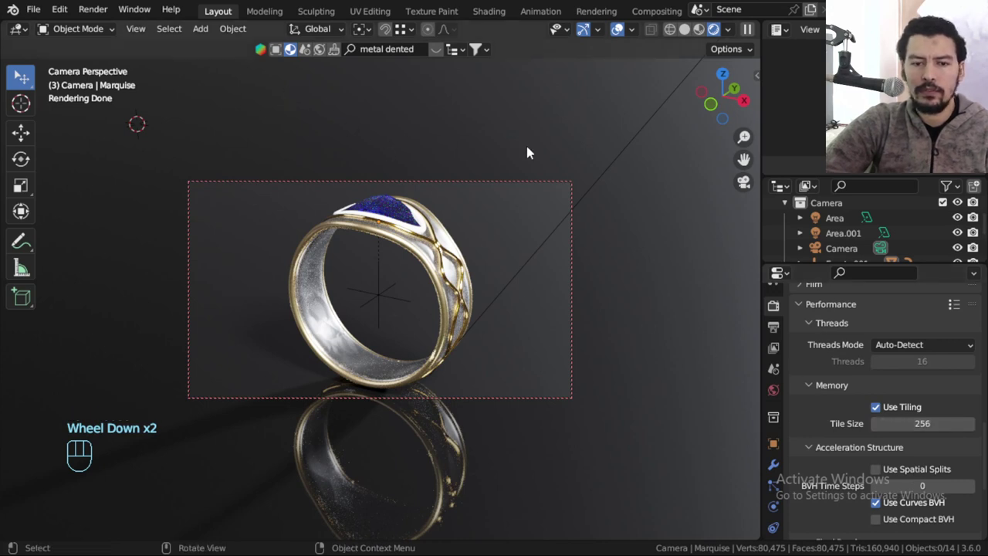
Save the ring project and bring up the Render menu.
{"action": "key", "text": "ctrl+s"}
{"action": "left_click_drag", "start_coordinate": [89, 10], "coordinate": [448, 296]}
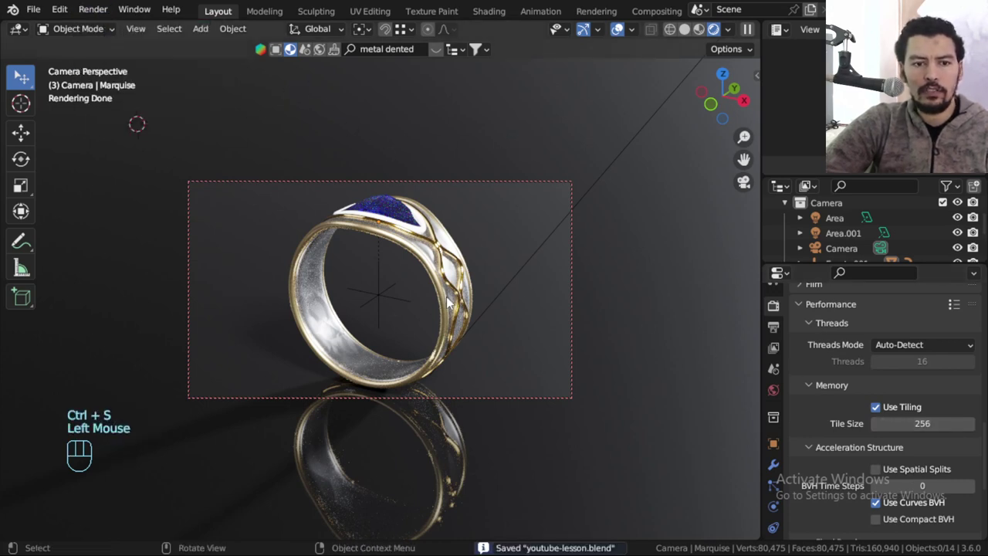